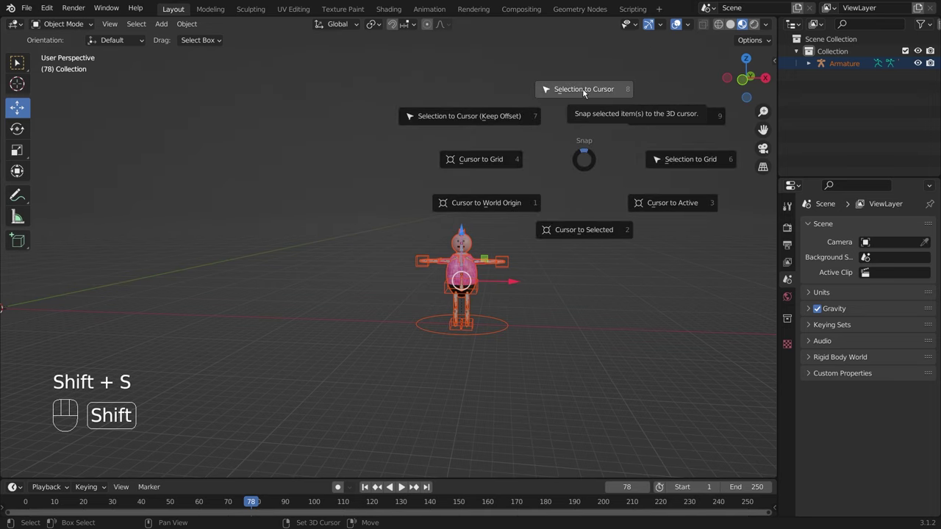
Unparent the character meshes from the old armature with Alt+P, keeping their transforms.
{"action": "left_click_drag", "start_coordinate": [189, 371], "coordinate": [470, 420]}
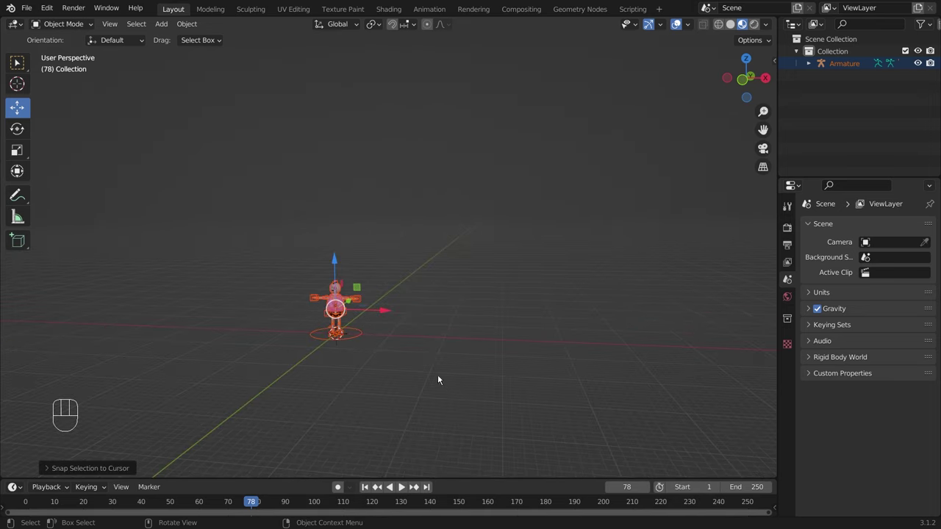
{"action": "left_click_drag", "start_coordinate": [348, 367], "coordinate": [461, 334]}
{"action": "key", "text": "KP_Decimal"}
{"action": "left_click_drag", "start_coordinate": [535, 256], "coordinate": [561, 267]}
{"action": "left_click_drag", "start_coordinate": [540, 291], "coordinate": [549, 294]}
{"action": "left_click_drag", "start_coordinate": [586, 280], "coordinate": [526, 267]}
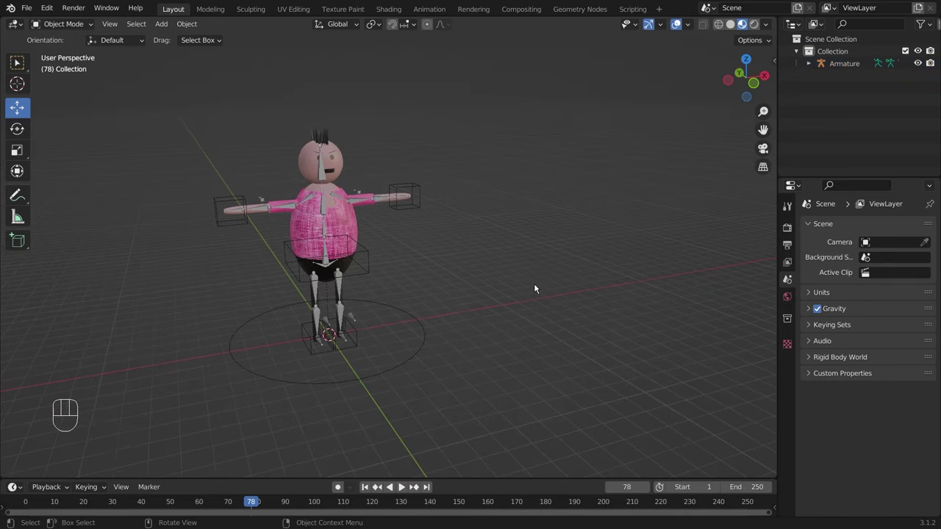
{"action": "left_click_drag", "start_coordinate": [296, 213], "coordinate": [499, 335]}
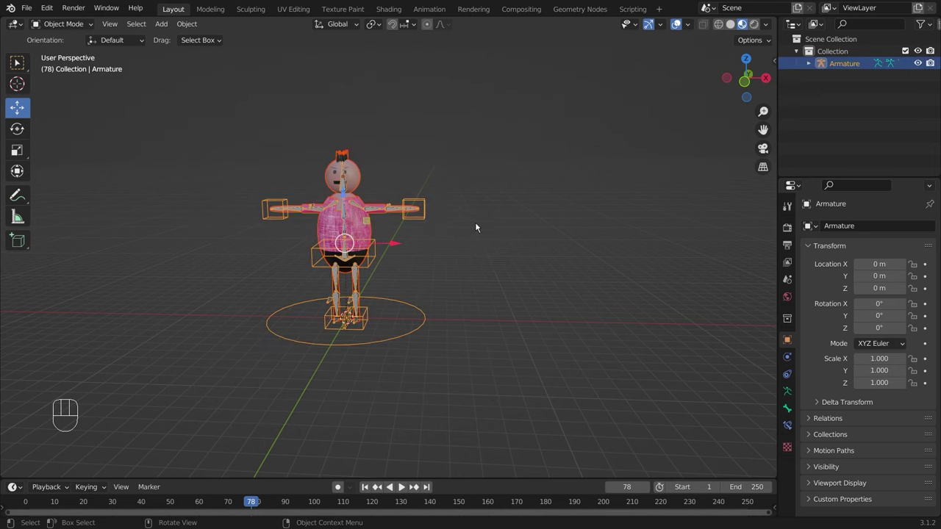
{"action": "left_click_drag", "start_coordinate": [489, 222], "coordinate": [537, 218]}
{"action": "key", "text": "alt+p"}
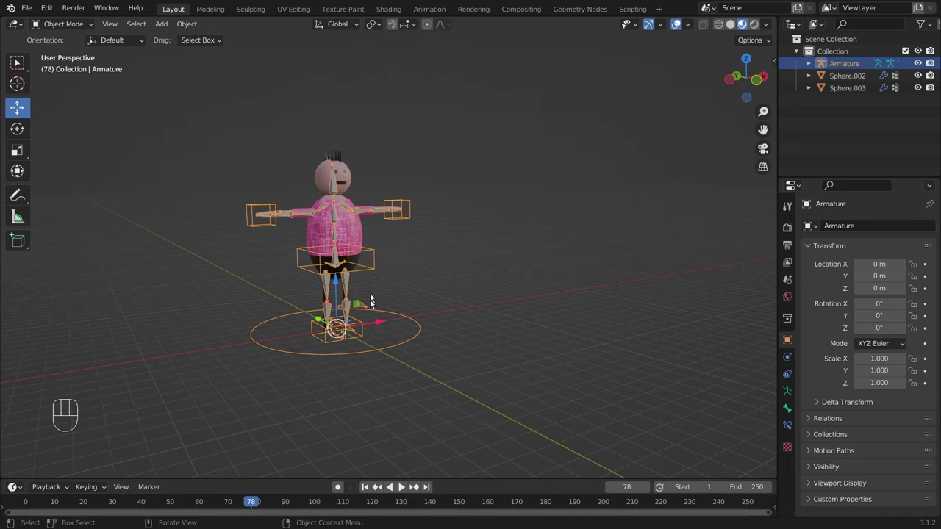
Move the old armature aside, away from the character.
{"action": "left_click_drag", "start_coordinate": [374, 321], "coordinate": [669, 211]}
{"action": "left_click_drag", "start_coordinate": [614, 174], "coordinate": [589, 171]}
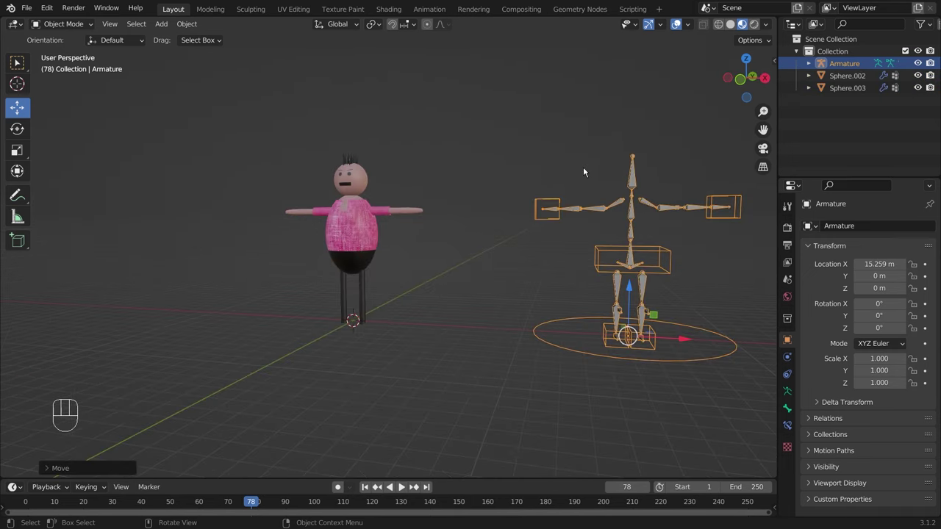
Delete the old armature, add a Human metarig and scale it to about 4.7.
{"action": "key", "text": "Delete"}
{"action": "key", "text": "shift+a"}
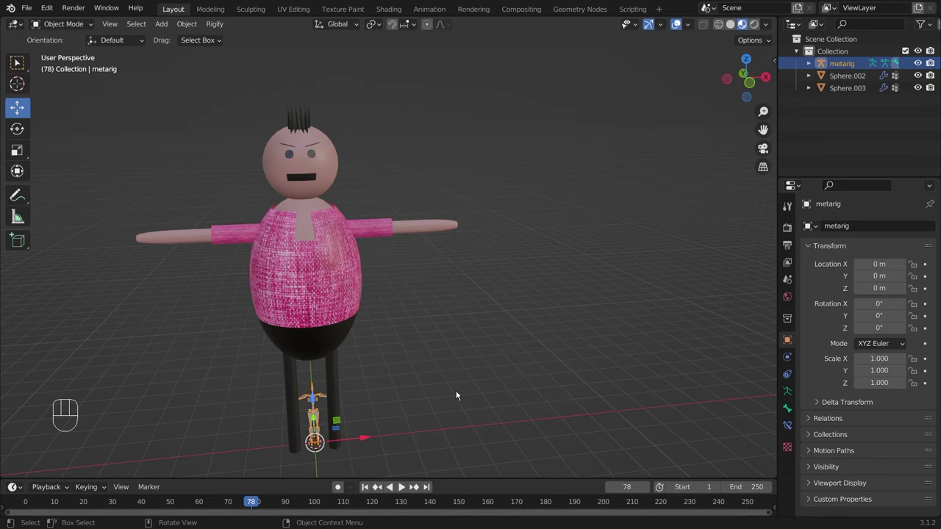
{"action": "middle_click", "coordinate": [473, 351]}
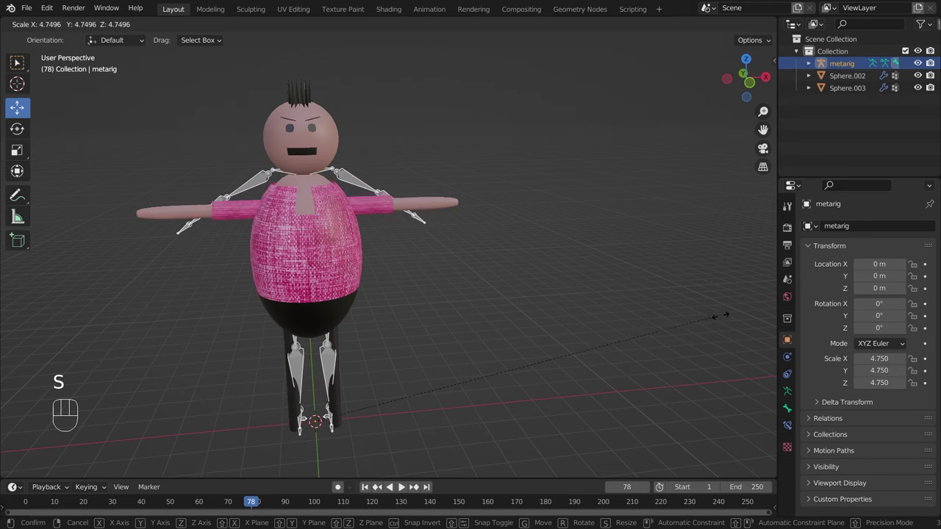
{"action": "left_click", "coordinate": [720, 319]}
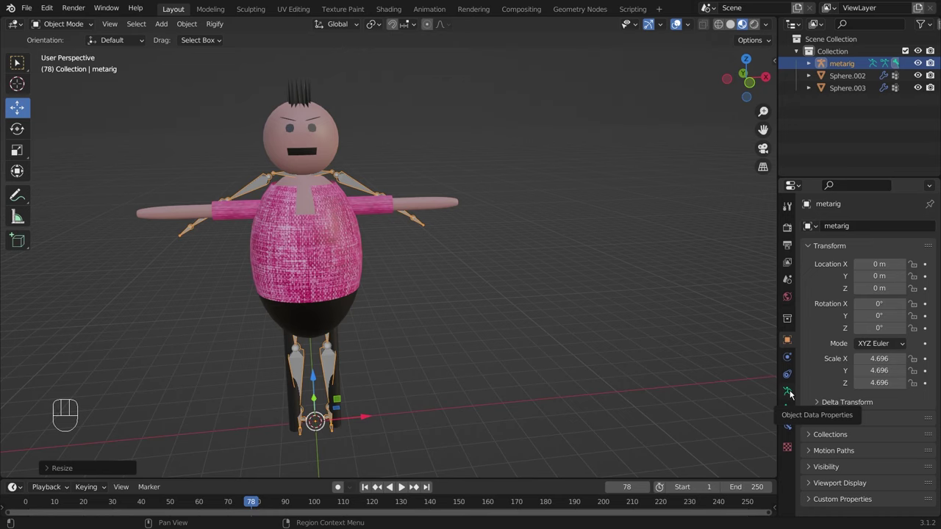
Enable In Front in the metarig's Viewport Display and view the character from the front.
{"action": "left_click", "coordinate": [793, 393]}
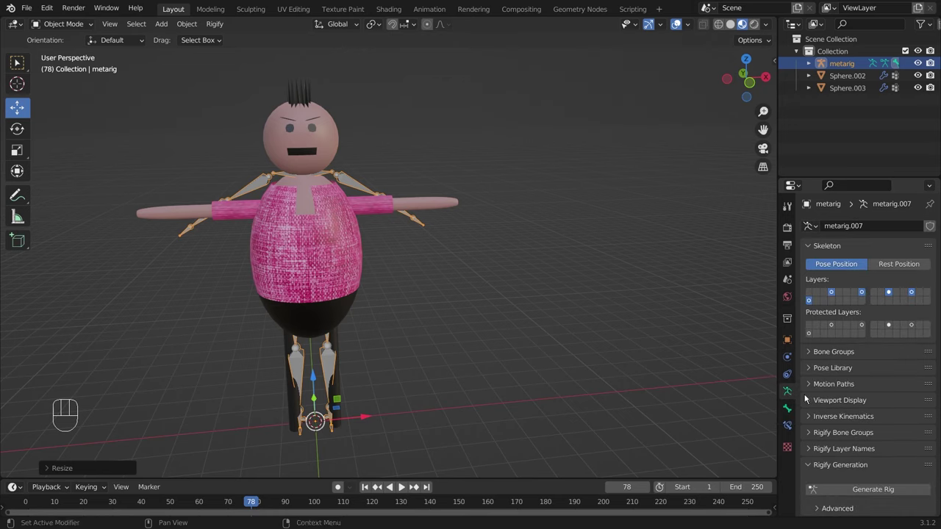
{"action": "left_click", "coordinate": [825, 402]}
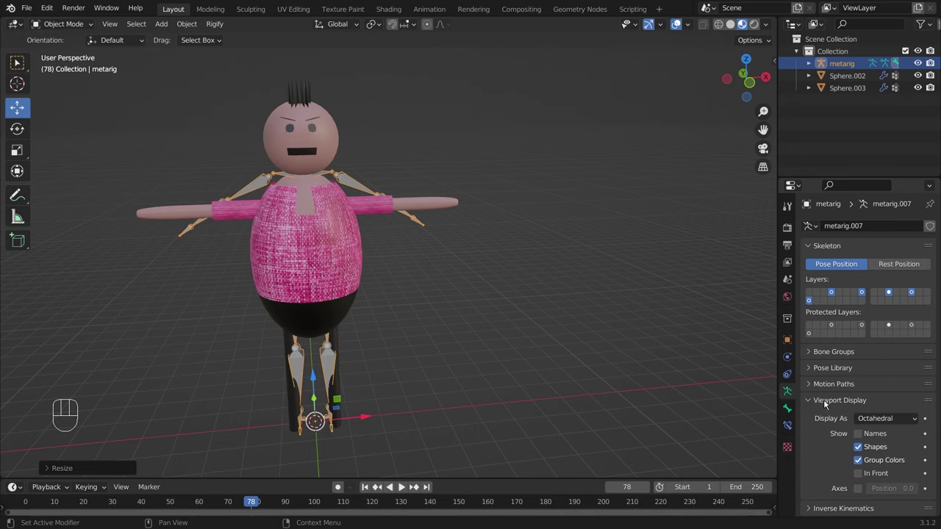
{"action": "left_click", "coordinate": [863, 481]}
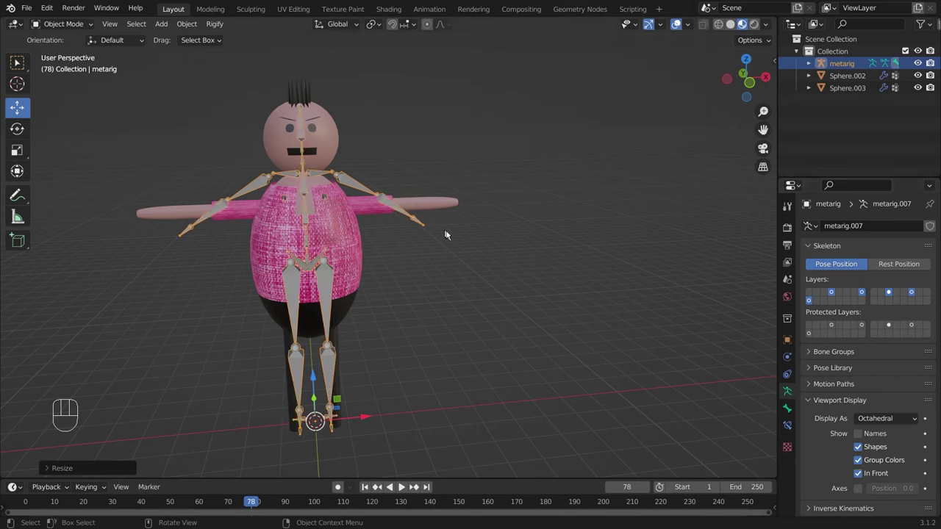
{"action": "left_click_drag", "start_coordinate": [479, 238], "coordinate": [495, 227]}
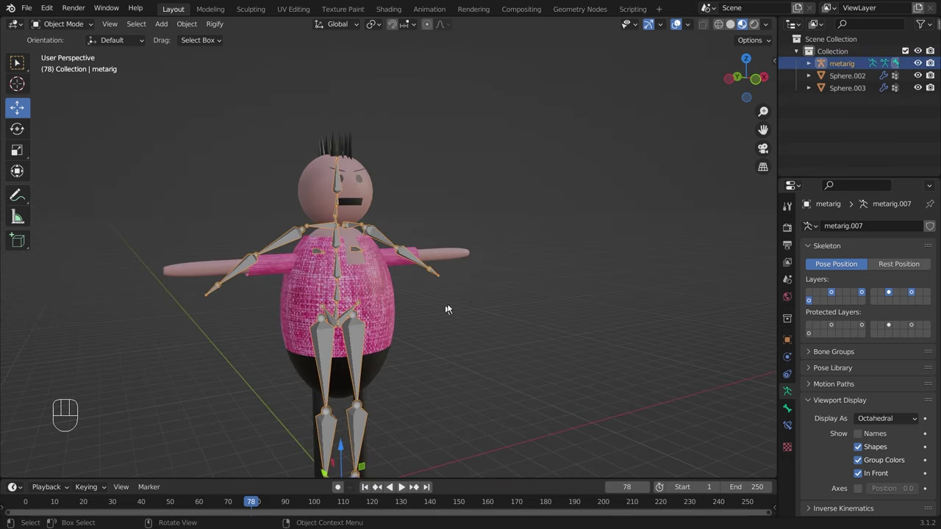
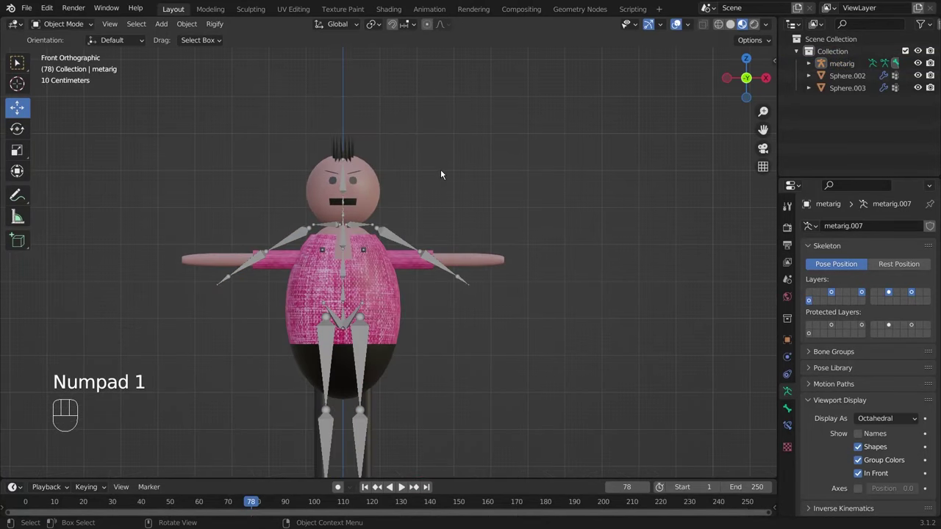
{"action": "left_click", "coordinate": [379, 227]}
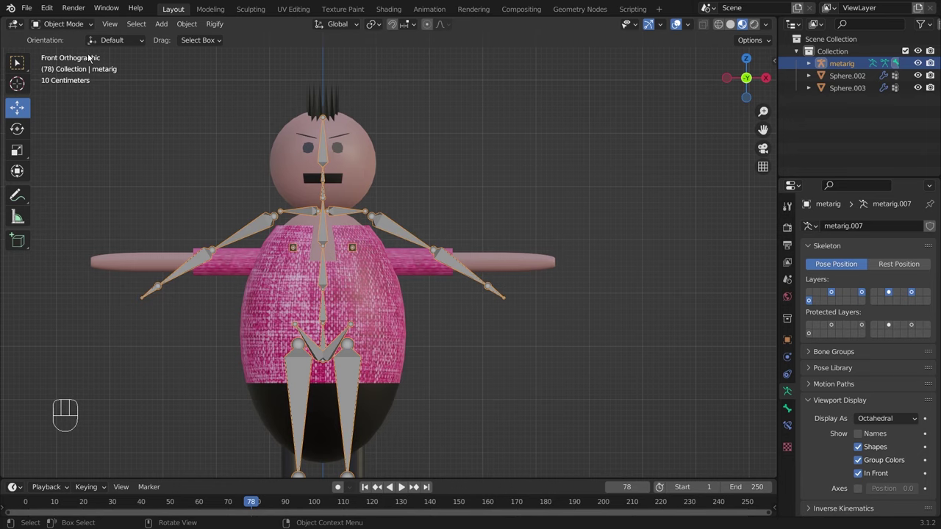
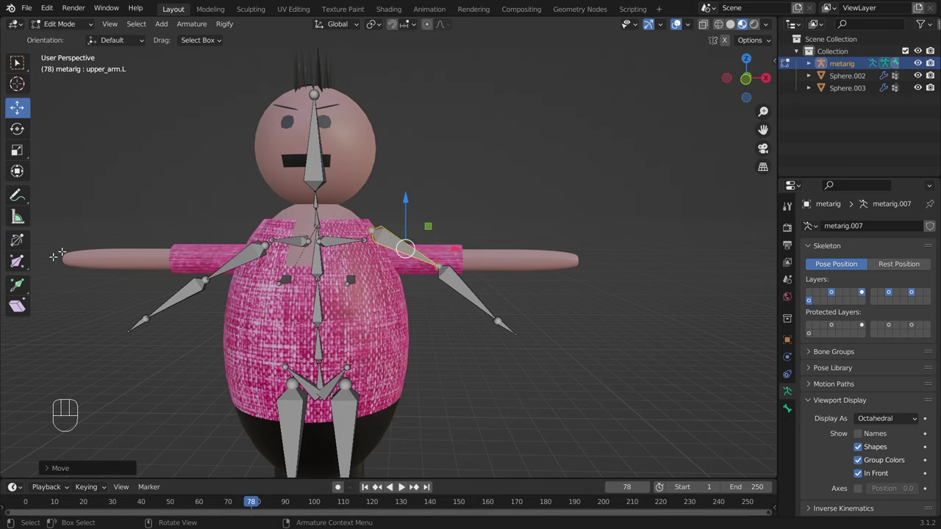
Undo a trial move of the left upper arm bone, leaving it unchanged.
{"action": "key", "text": "ctrl+z"}
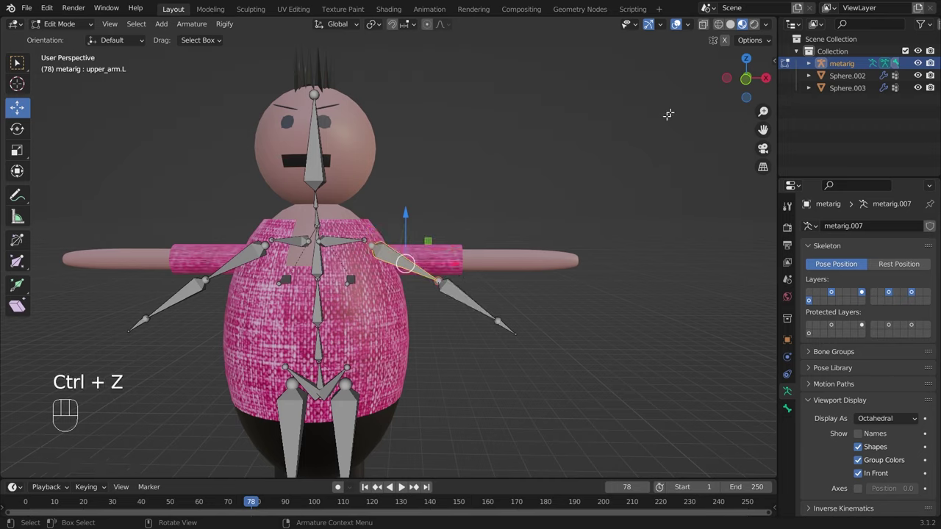
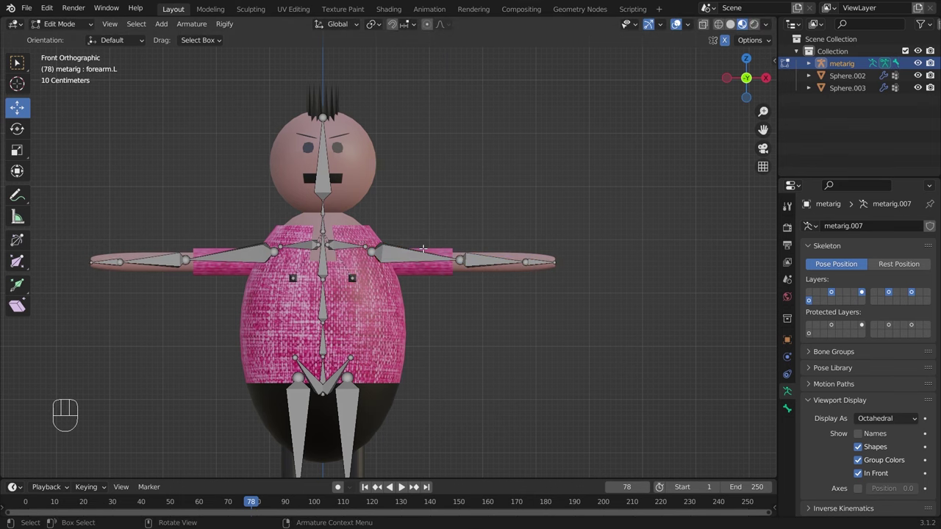
Check the metarig's spine fit from the side (numpad 3) and top (numpad 7) views.
{"action": "key", "text": "KP_3"}
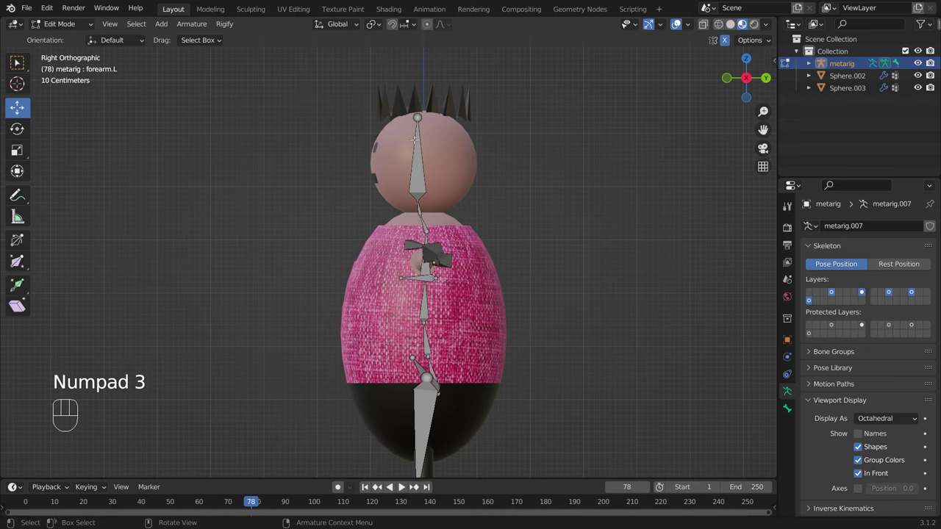
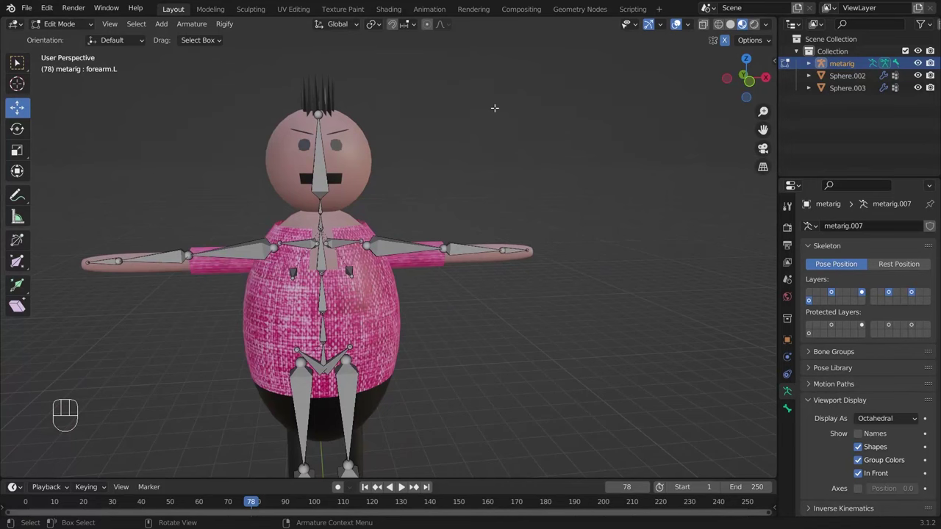
{"action": "key", "text": "KP_7"}
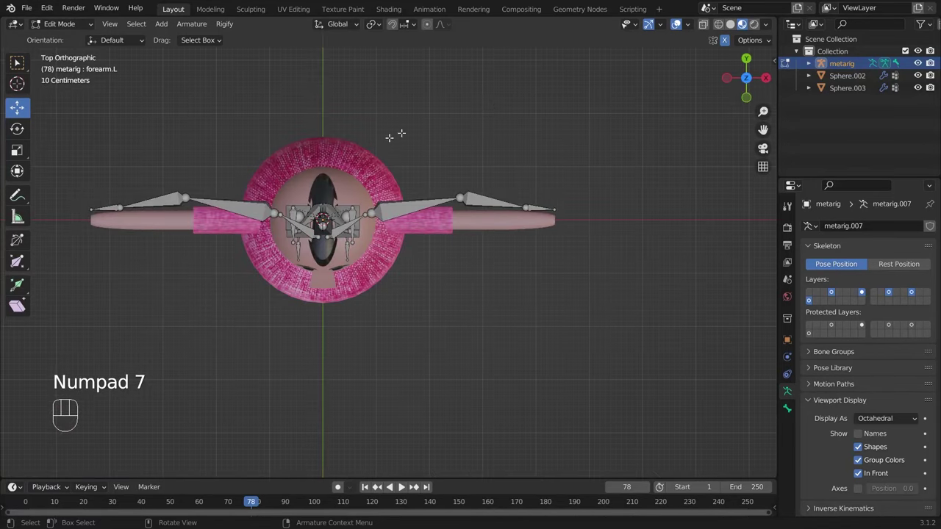
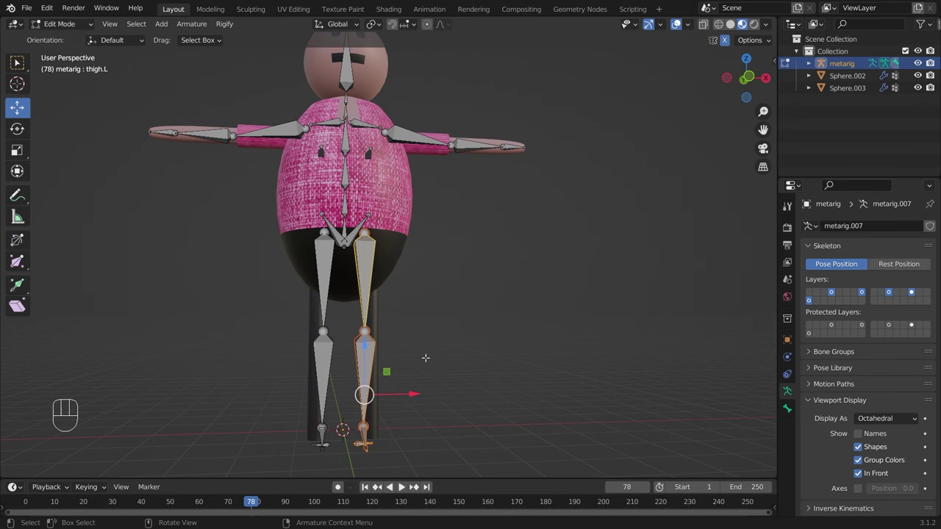
Switch to front orthographic view (numpad 1) to align the leg bone chains.
{"action": "key", "text": "KP_1"}
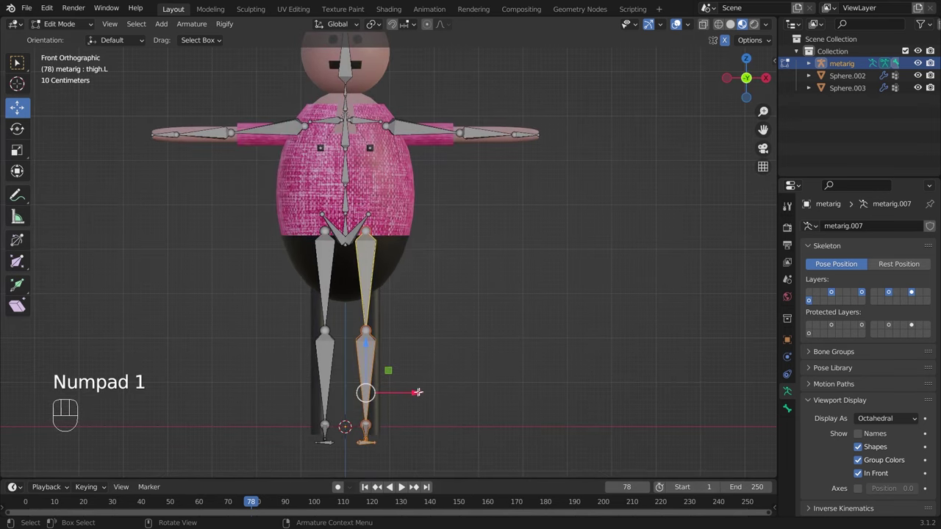
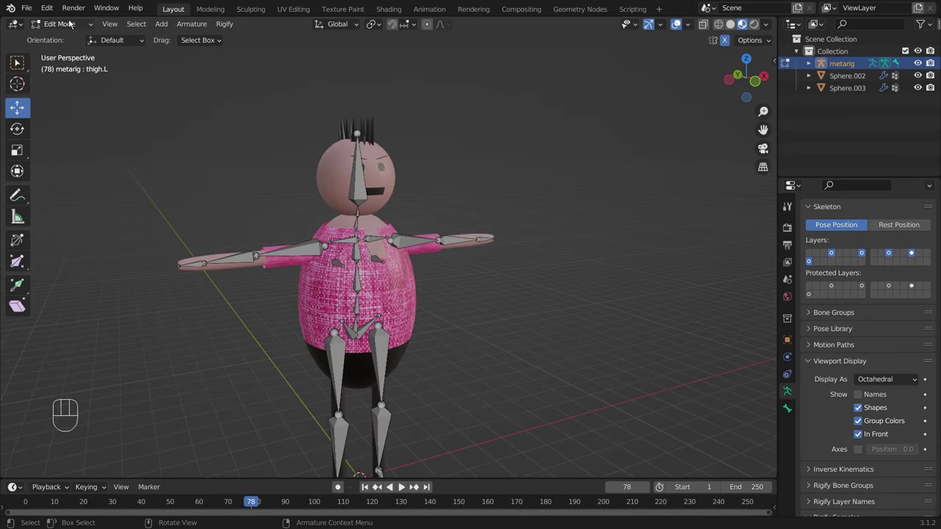
Return the metarig to Object Mode, zoom onto the neck and re-enter bone editing on spine.004.
{"action": "left_click_drag", "start_coordinate": [71, 23], "coordinate": [64, 39]}
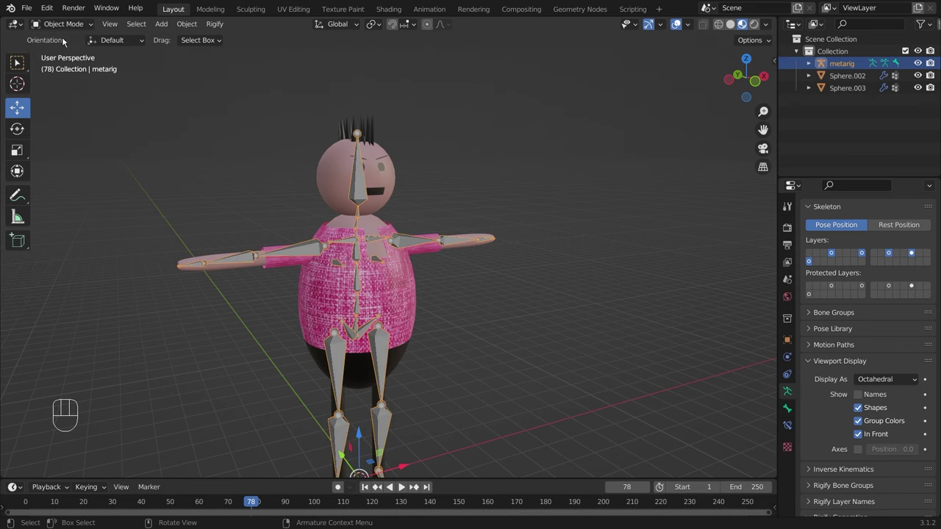
{"action": "left_click_drag", "start_coordinate": [537, 296], "coordinate": [519, 294]}
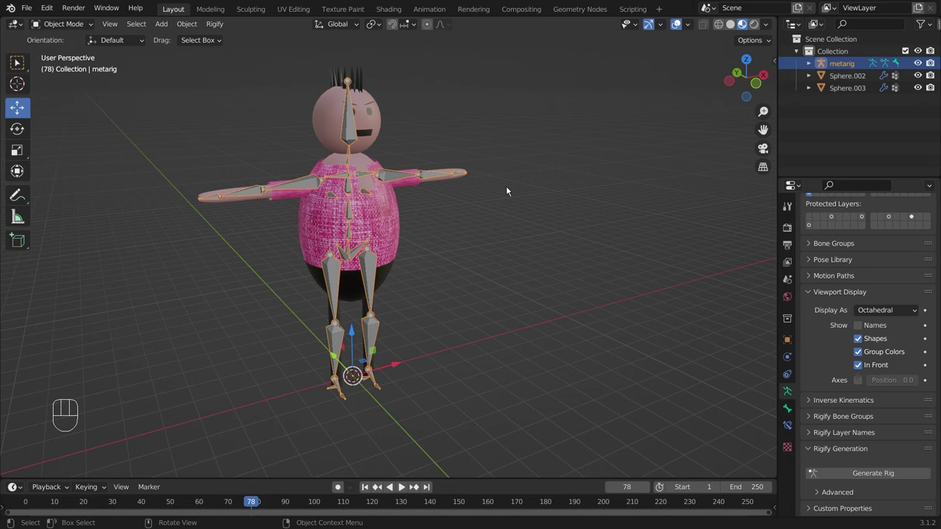
{"action": "middle_click", "coordinate": [567, 307]}
{"action": "left_click_drag", "start_coordinate": [386, 159], "coordinate": [471, 158]}
{"action": "left_click_drag", "start_coordinate": [457, 124], "coordinate": [462, 144]}
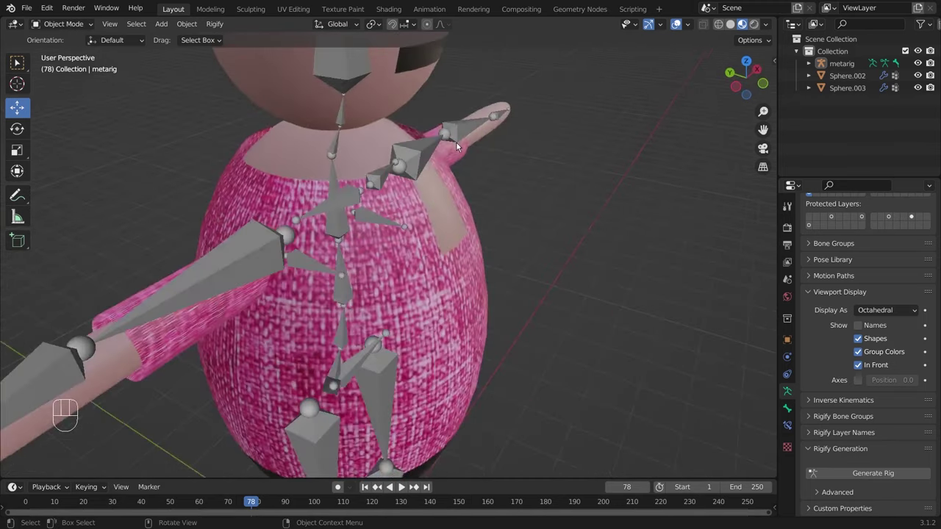
{"action": "left_click_drag", "start_coordinate": [339, 111], "coordinate": [60, 56]}
{"action": "left_click", "coordinate": [60, 56]}
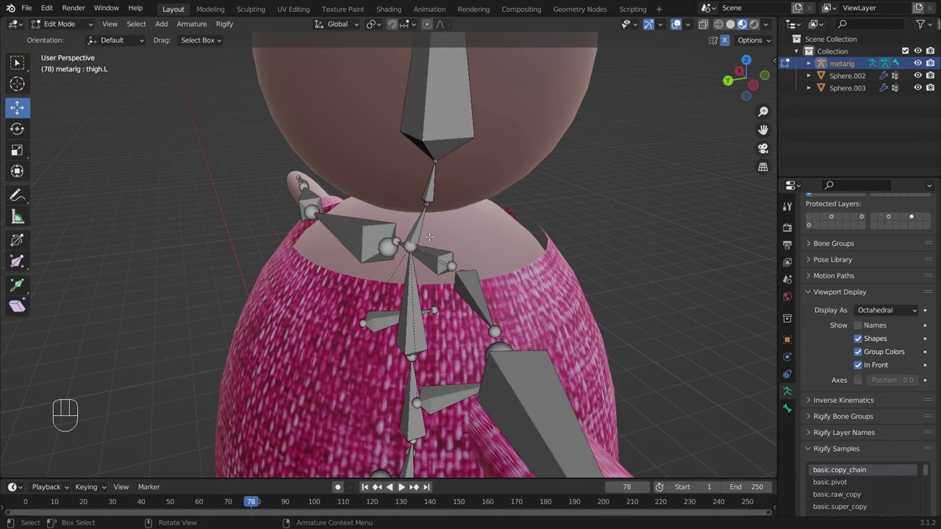
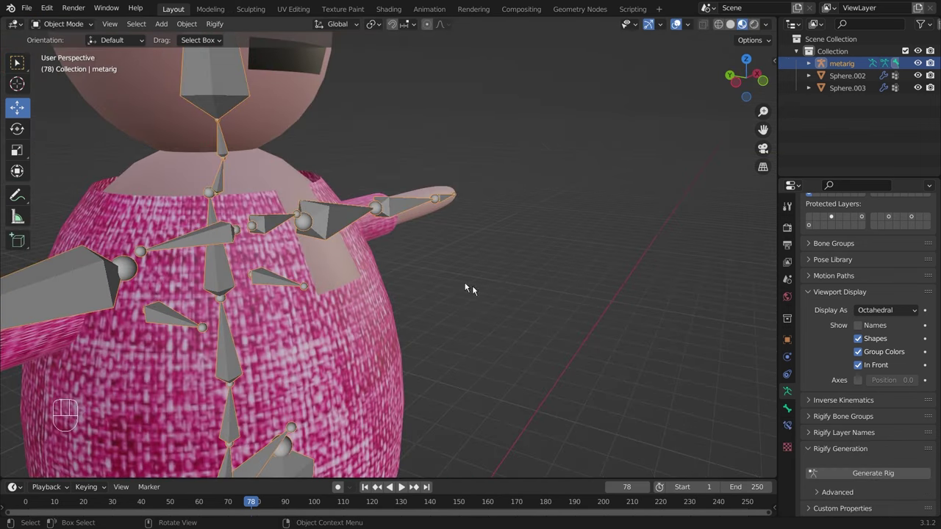
Scroll the Properties panel to the Rigify Generation settings.
{"action": "left_click", "coordinate": [553, 309]}
{"action": "middle_click", "coordinate": [543, 308]}
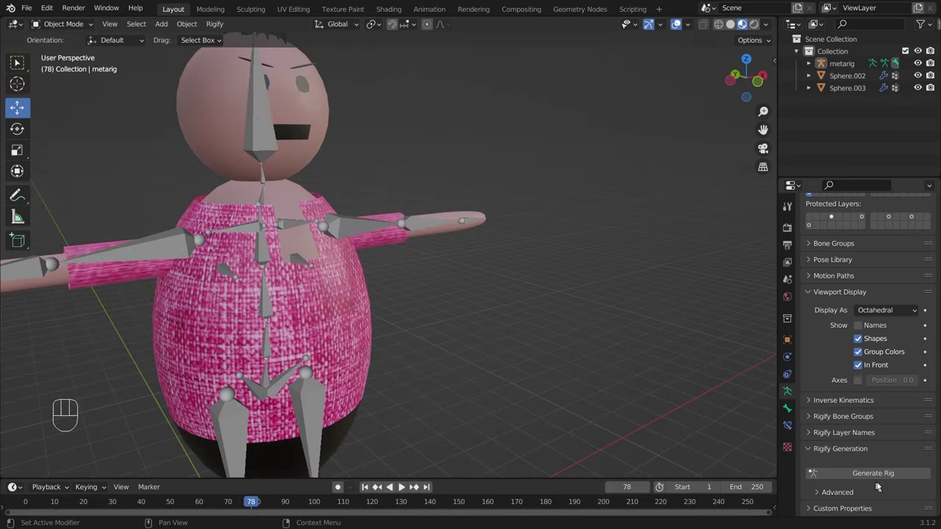
Generate the Rigify rig, which reports spine.004's chain as disjoint.
{"action": "left_click", "coordinate": [900, 475]}
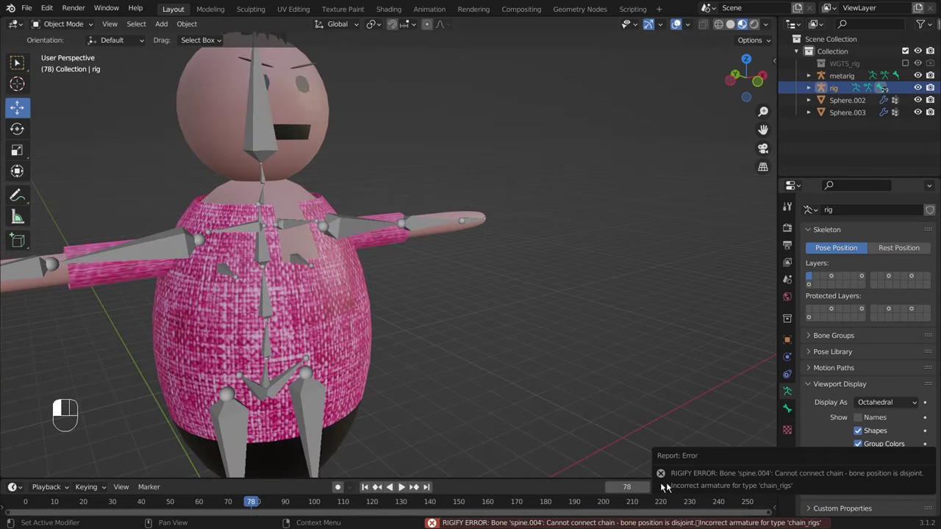
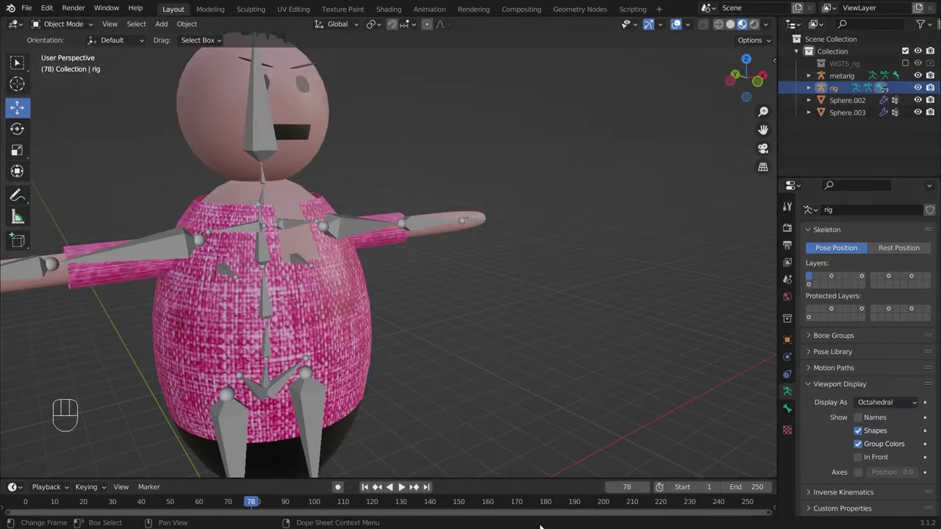
Select the metarig and enable bone Names under Viewport Display.
{"action": "left_click_drag", "start_coordinate": [421, 174], "coordinate": [462, 186]}
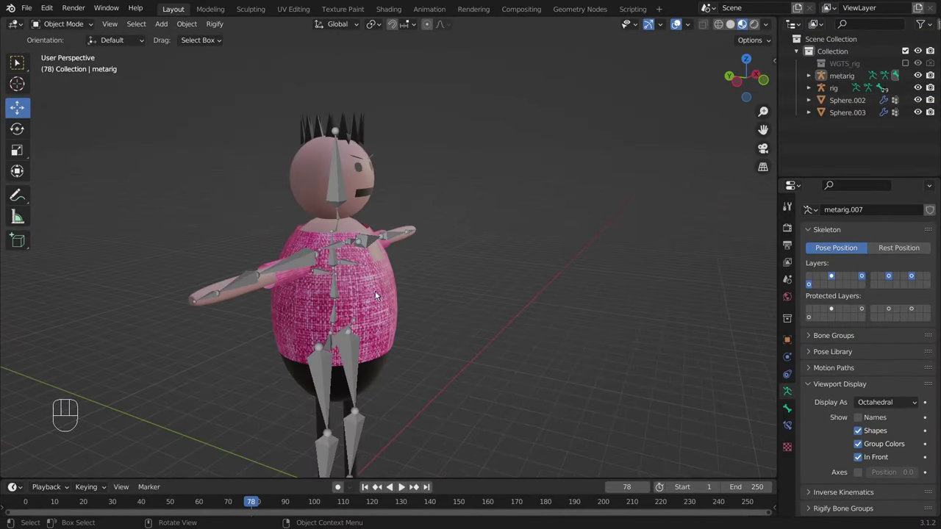
{"action": "left_click_drag", "start_coordinate": [507, 296], "coordinate": [483, 282]}
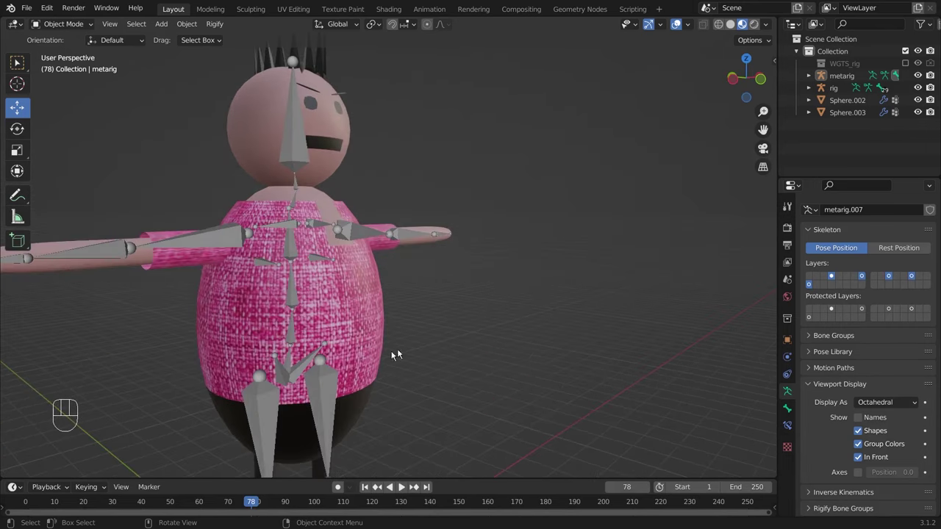
{"action": "left_click", "coordinate": [332, 383]}
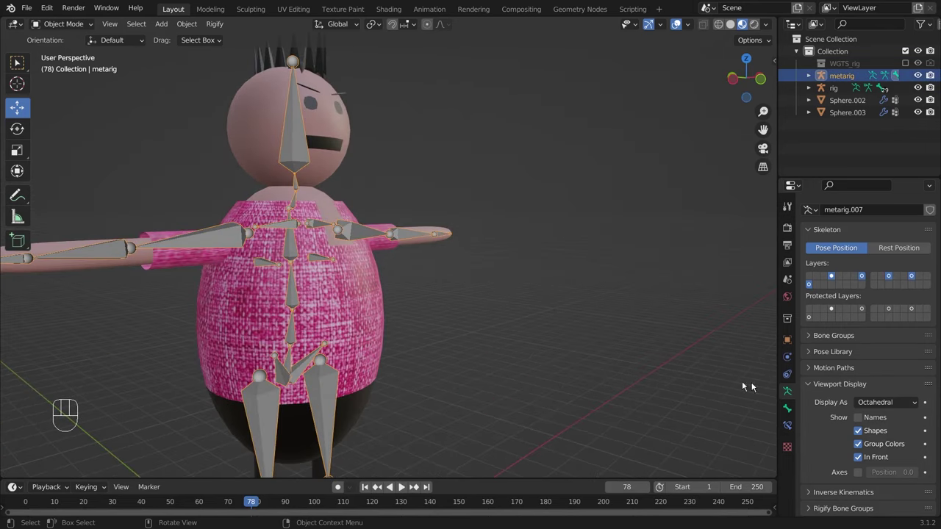
{"action": "left_click", "coordinate": [861, 416]}
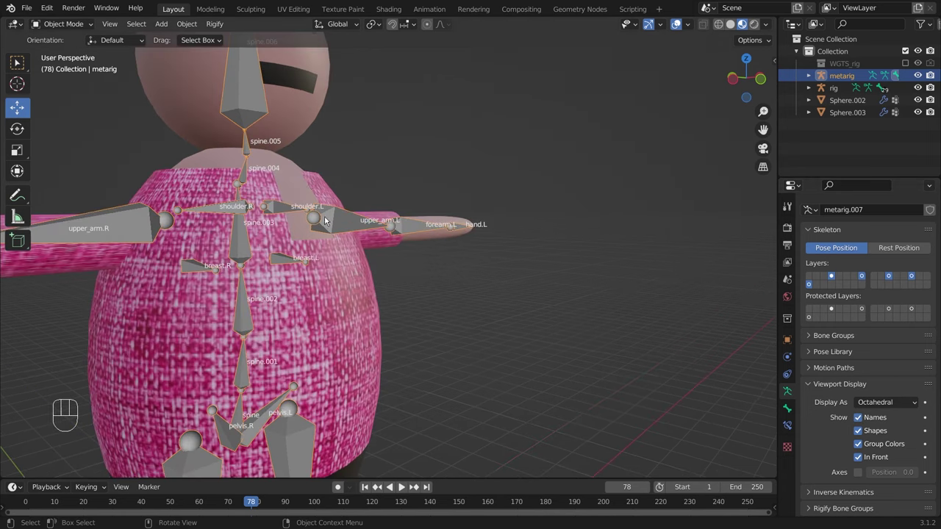
Zoom onto the neck bones and enter Edit Mode to inspect the spine.003–spine.004 gap.
{"action": "left_click_drag", "start_coordinate": [306, 141], "coordinate": [264, 156]}
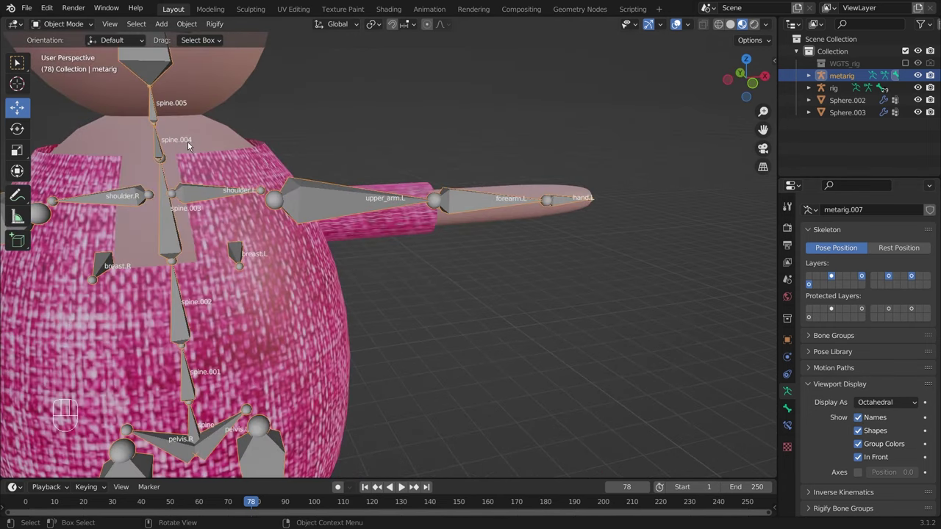
{"action": "left_click", "coordinate": [403, 213]}
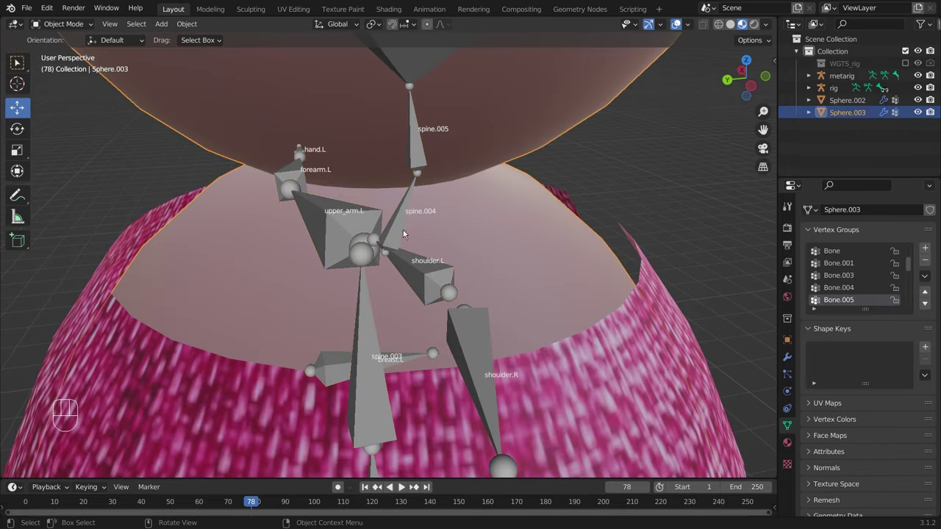
{"action": "left_click_drag", "start_coordinate": [434, 217], "coordinate": [428, 214]}
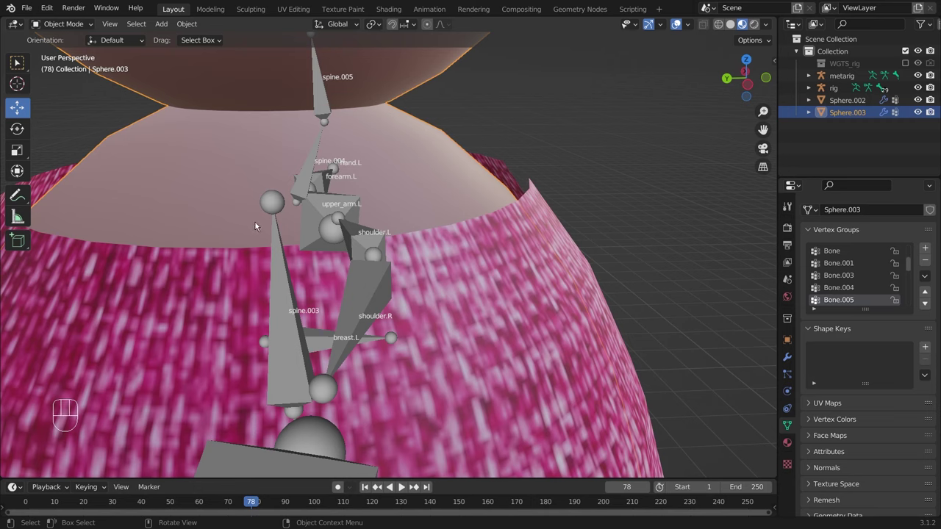
{"action": "left_click_drag", "start_coordinate": [62, 28], "coordinate": [56, 57]}
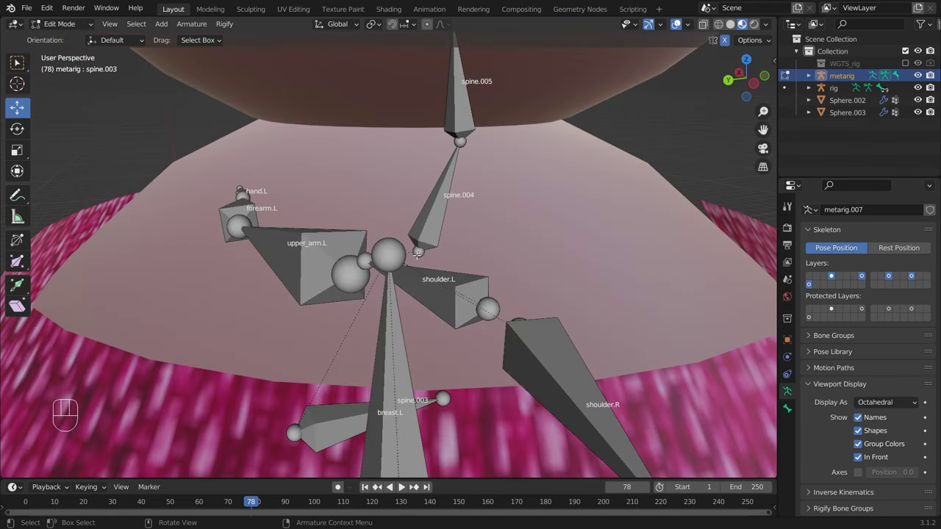
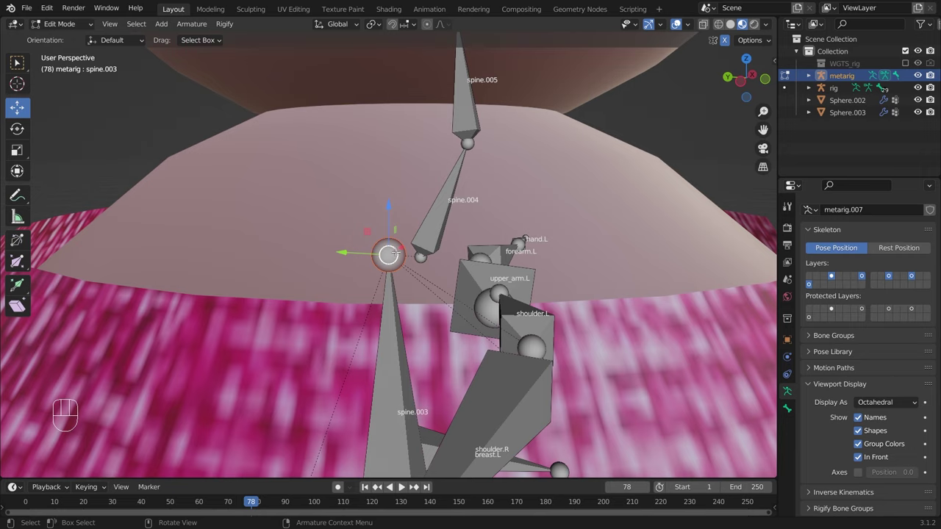
Snap spine.004's base onto spine.003's tip via the 3D cursor, then reset the cursor to world origin.
{"action": "key", "text": "shift+s"}
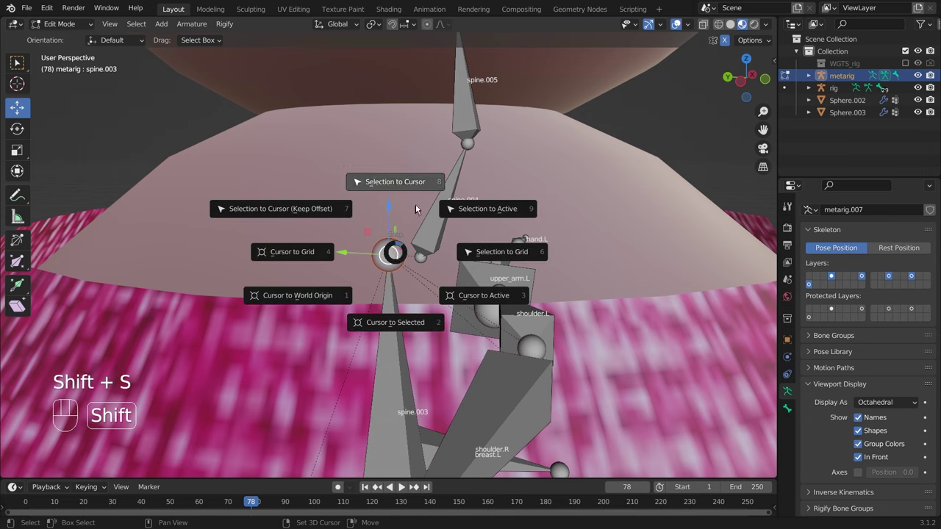
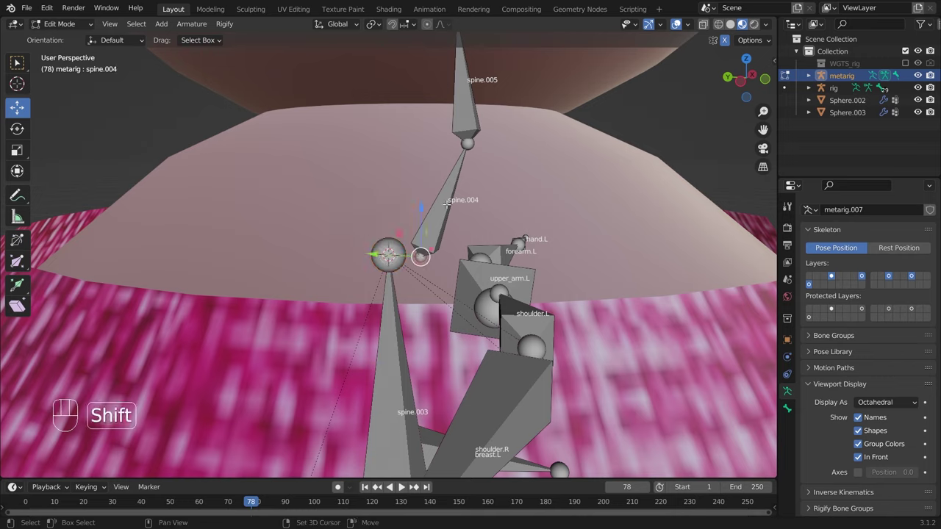
{"action": "key", "text": "shift+s"}
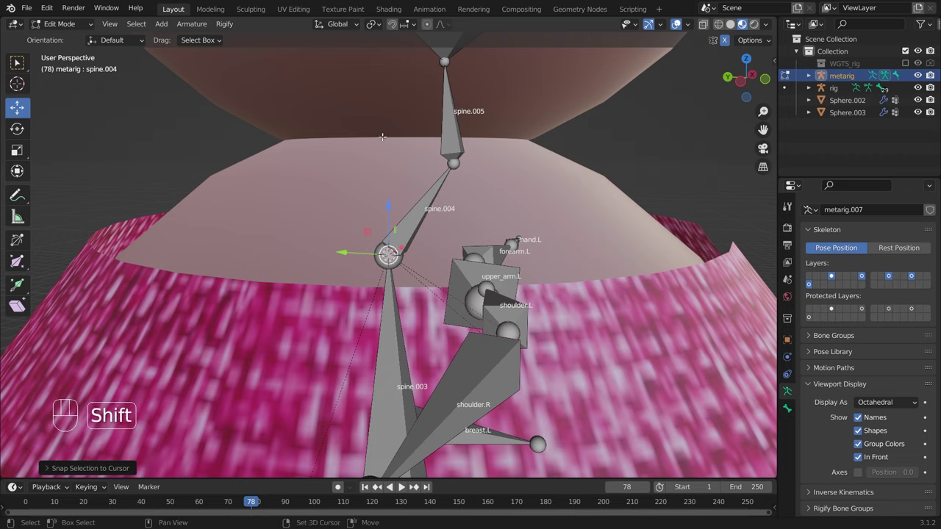
{"action": "key", "text": "shift+s"}
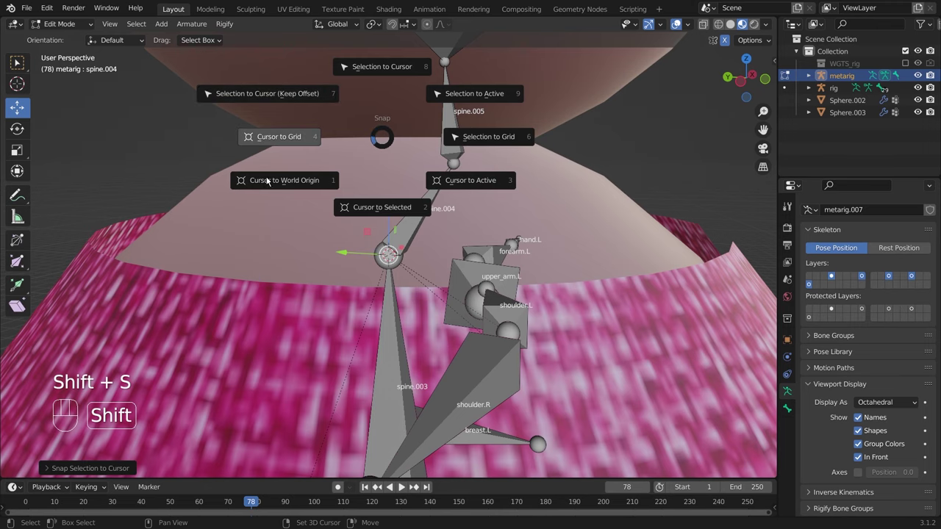
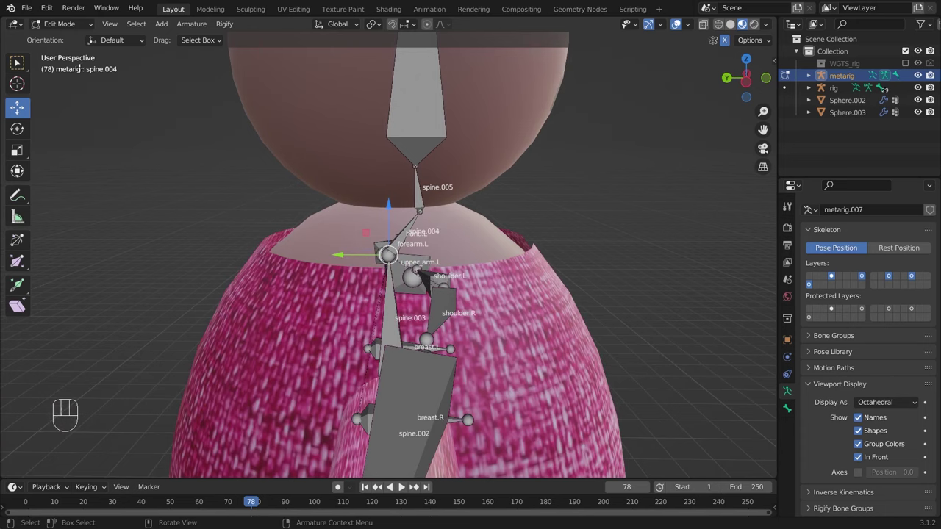
Return the metarig to Object Mode and frame the whole upper body in view.
{"action": "left_click_drag", "start_coordinate": [68, 27], "coordinate": [71, 41]}
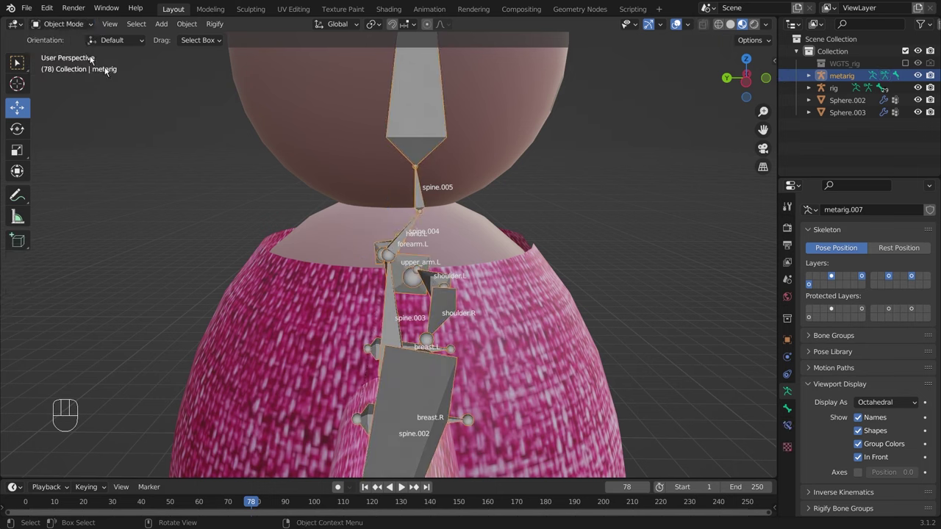
{"action": "left_click_drag", "start_coordinate": [499, 266], "coordinate": [390, 264]}
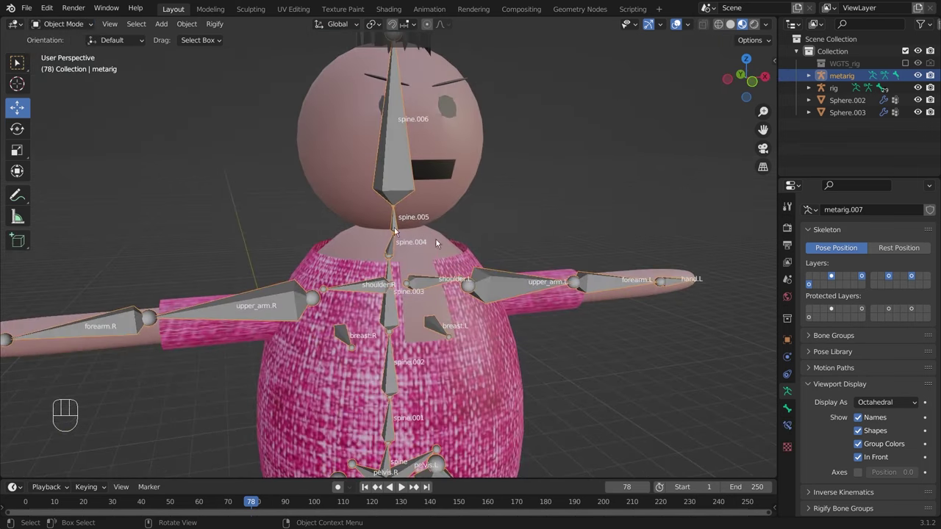
{"action": "left_click", "coordinate": [863, 418]}
{"action": "left_click_drag", "start_coordinate": [504, 351], "coordinate": [518, 340]}
{"action": "middle_click", "coordinate": [432, 222]}
Generate the Rigify rig from the fixed metarig, inspect it, and reselect the metarig.
{"action": "left_click", "coordinate": [406, 312]}
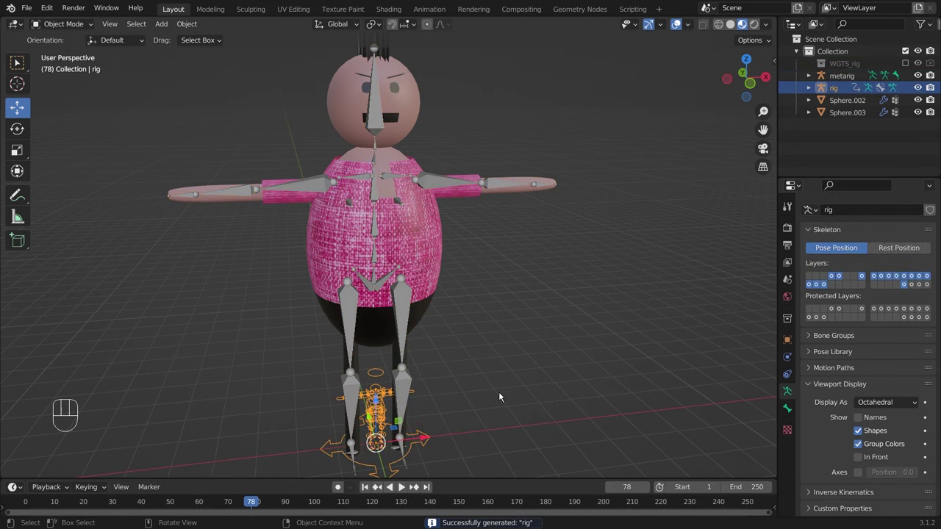
{"action": "left_click_drag", "start_coordinate": [513, 390], "coordinate": [458, 372]}
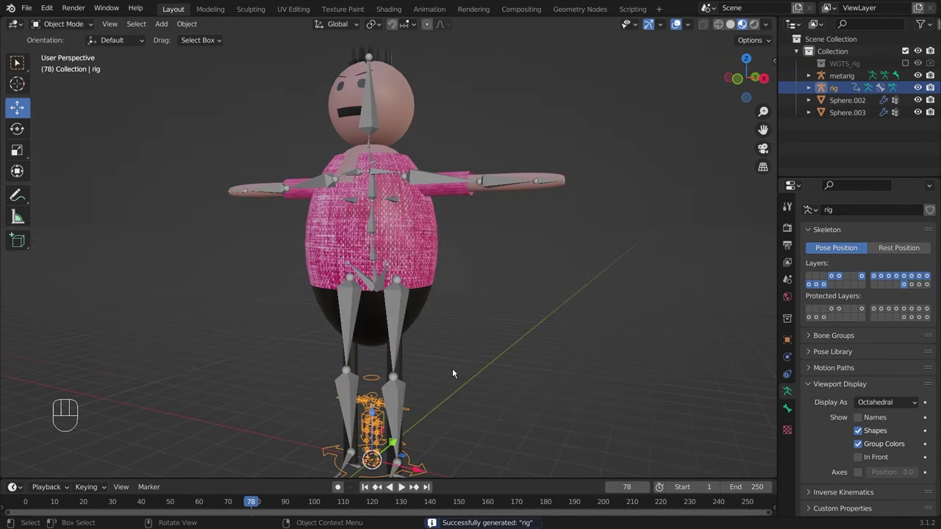
{"action": "left_click_drag", "start_coordinate": [447, 378], "coordinate": [525, 371]}
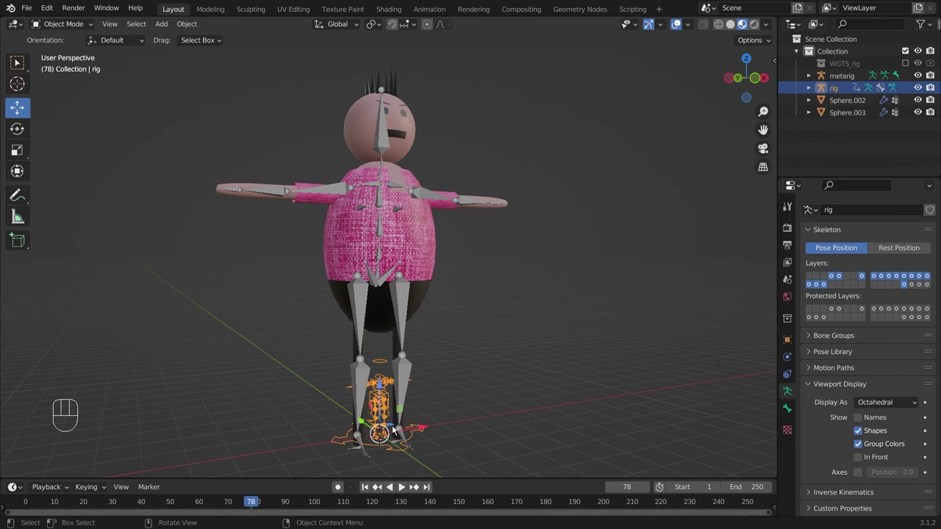
{"action": "left_click", "coordinate": [412, 306]}
Add a second basic human metarig (metarig.001) at the character's feet for comparison.
{"action": "key", "text": "shift+a"}
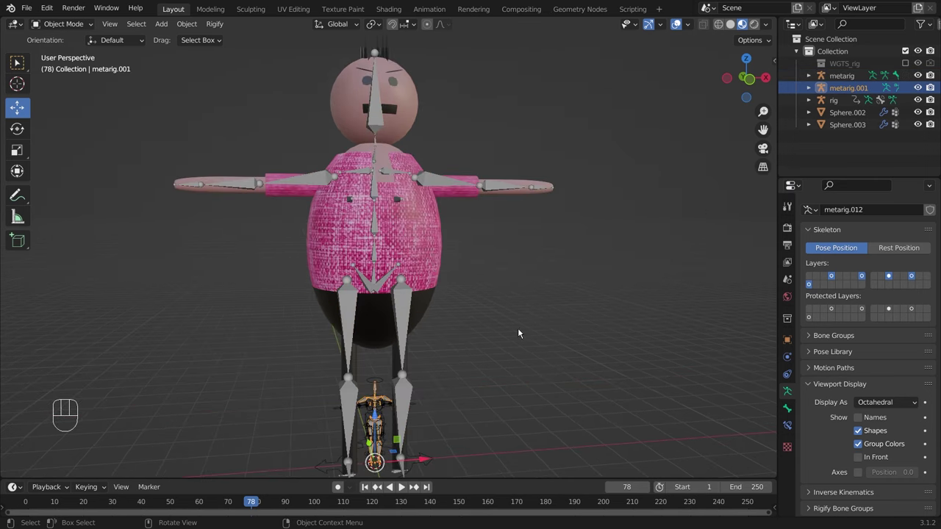
{"action": "middle_click", "coordinate": [523, 325]}
{"action": "key", "text": "n"}
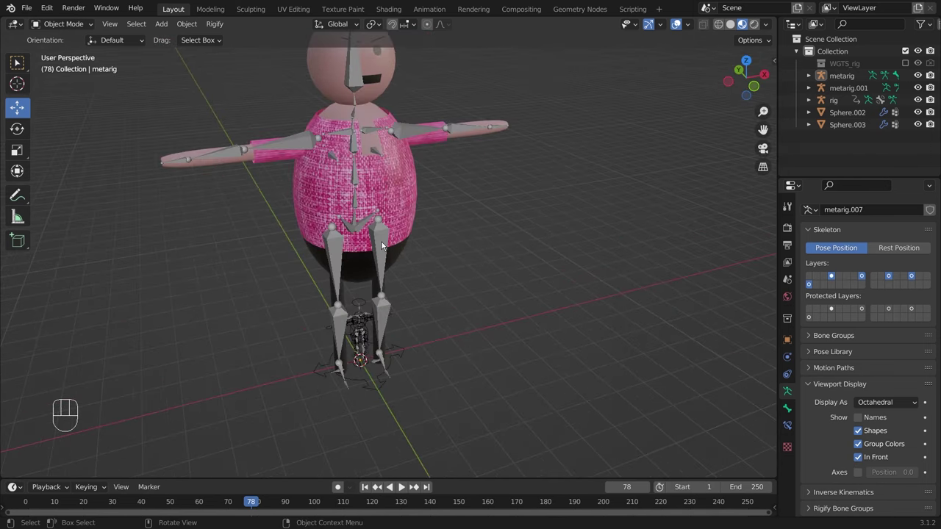
{"action": "middle_click", "coordinate": [451, 239]}
{"action": "left_click_drag", "start_coordinate": [470, 271], "coordinate": [446, 255]}
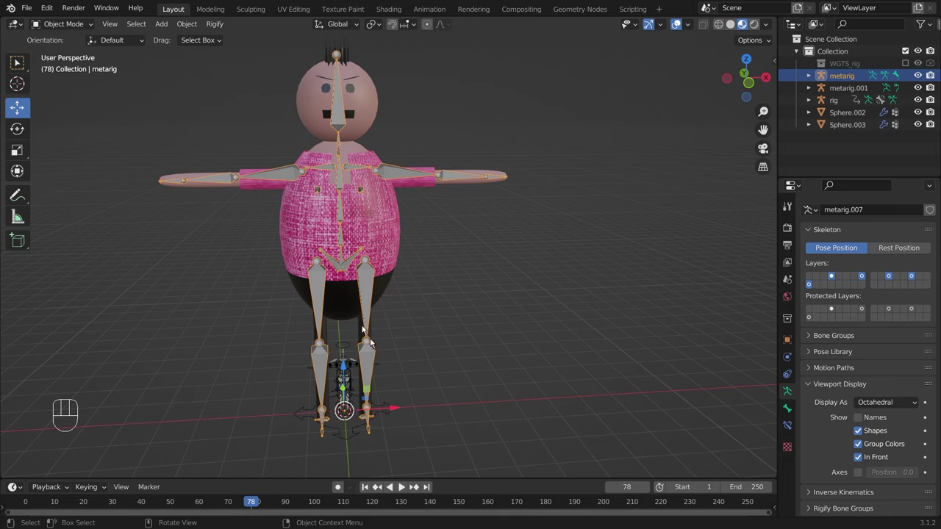
Delete metarig.001 and the generated rig, keeping the fitted metarig and meshes.
{"action": "left_click_drag", "start_coordinate": [351, 449], "coordinate": [351, 352]}
{"action": "left_click", "coordinate": [347, 383]}
{"action": "left_click", "coordinate": [349, 380]}
{"action": "key", "text": "Delete"}
{"action": "left_click", "coordinate": [352, 381]}
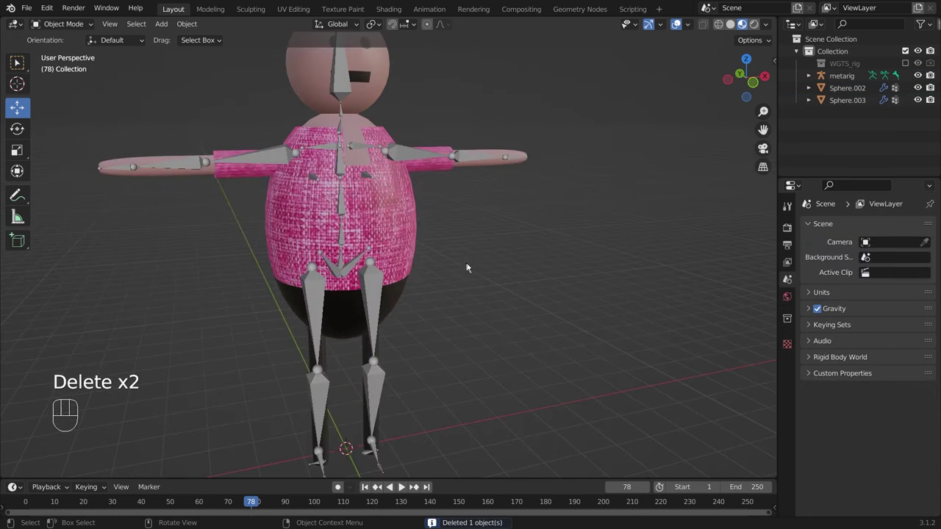
Re-generate the full control rig from the fitted metarig via Rigify Generation.
{"action": "left_click_drag", "start_coordinate": [534, 243], "coordinate": [533, 278]}
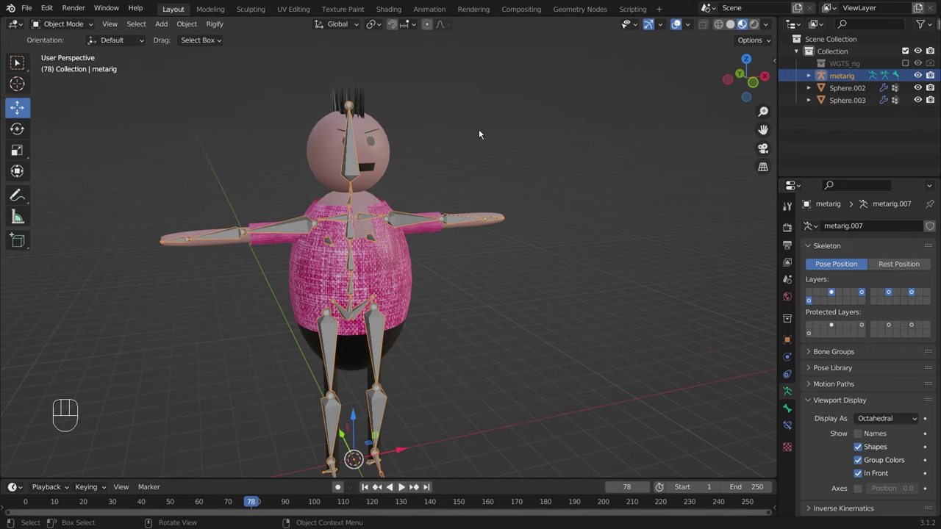
{"action": "key", "text": "ctrl+a"}
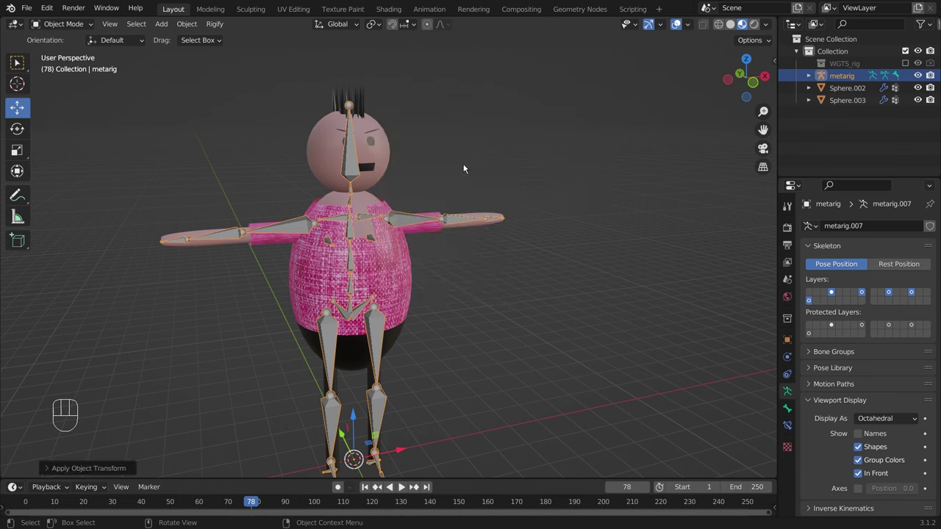
{"action": "left_click_drag", "start_coordinate": [524, 256], "coordinate": [501, 256]}
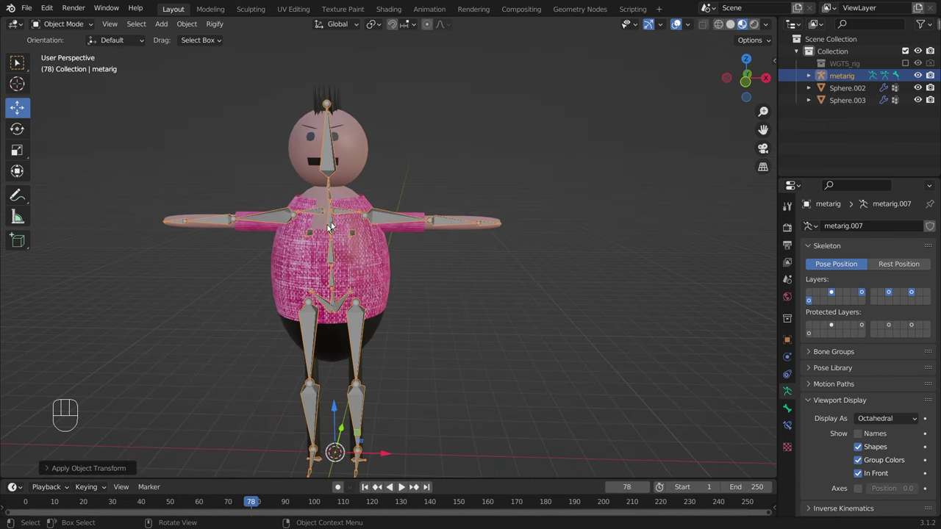
{"action": "key", "text": "ctrl+z"}
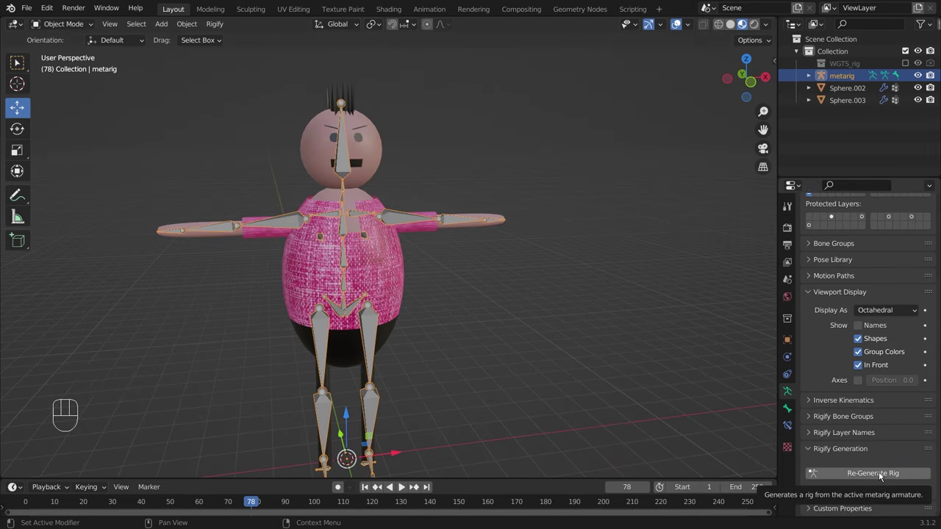
{"action": "left_click", "coordinate": [884, 475]}
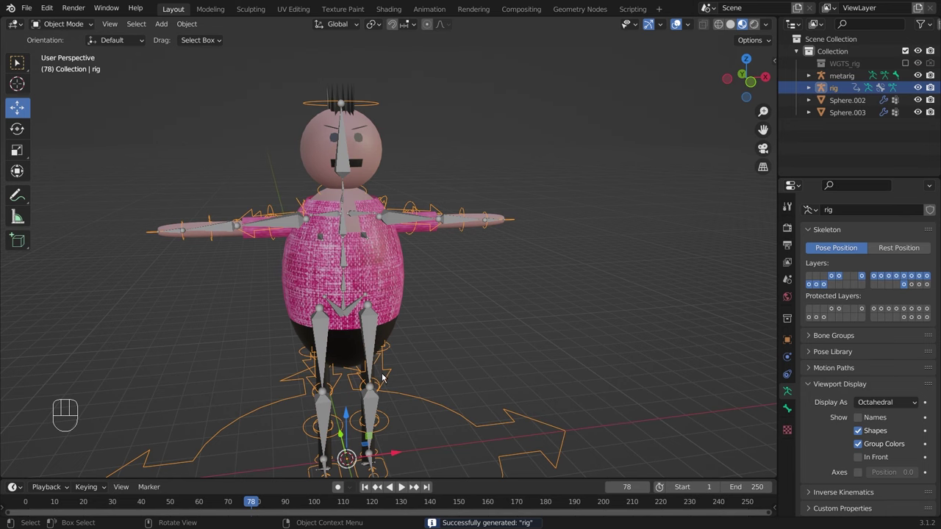
Orbit around the character to inspect the new rig, then reselect the metarig.
{"action": "left_click_drag", "start_coordinate": [332, 224], "coordinate": [398, 224]}
{"action": "left_click_drag", "start_coordinate": [480, 286], "coordinate": [421, 276]}
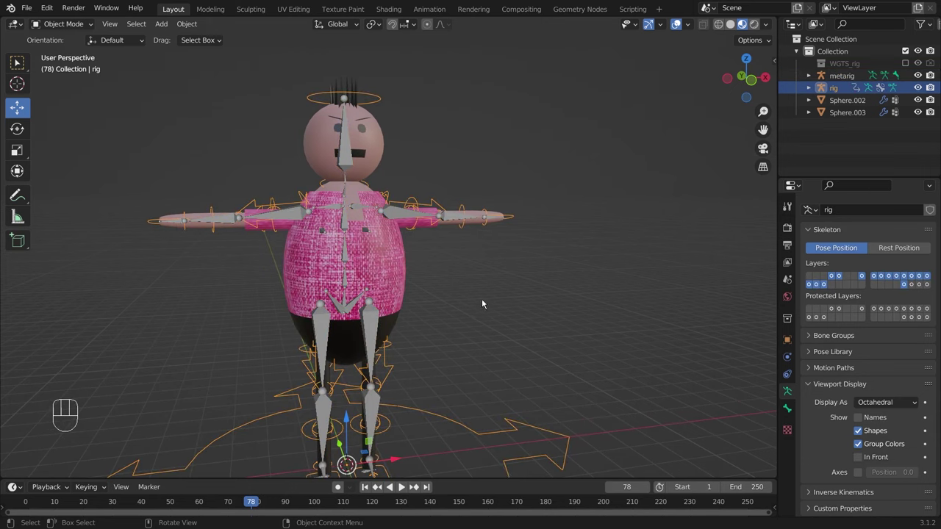
{"action": "left_click_drag", "start_coordinate": [444, 303], "coordinate": [471, 288]}
{"action": "left_click_drag", "start_coordinate": [451, 293], "coordinate": [491, 314]}
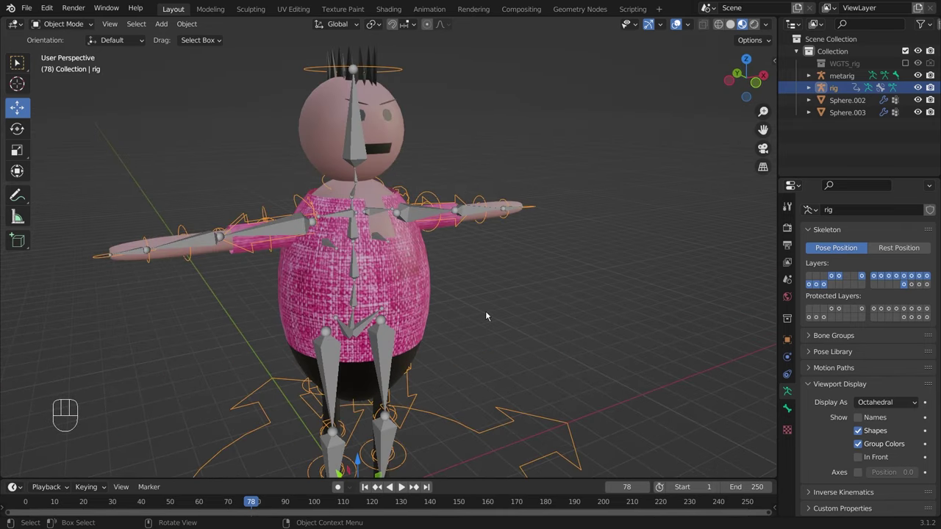
{"action": "left_click_drag", "start_coordinate": [484, 314], "coordinate": [495, 290]}
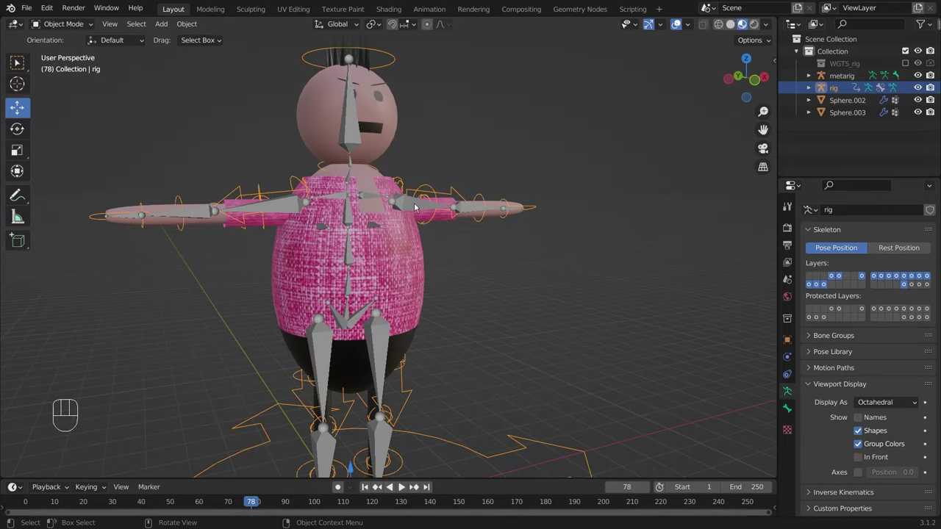
{"action": "left_click_drag", "start_coordinate": [494, 261], "coordinate": [400, 218]}
{"action": "left_click_drag", "start_coordinate": [455, 281], "coordinate": [436, 276]}
{"action": "left_click_drag", "start_coordinate": [460, 282], "coordinate": [394, 297]}
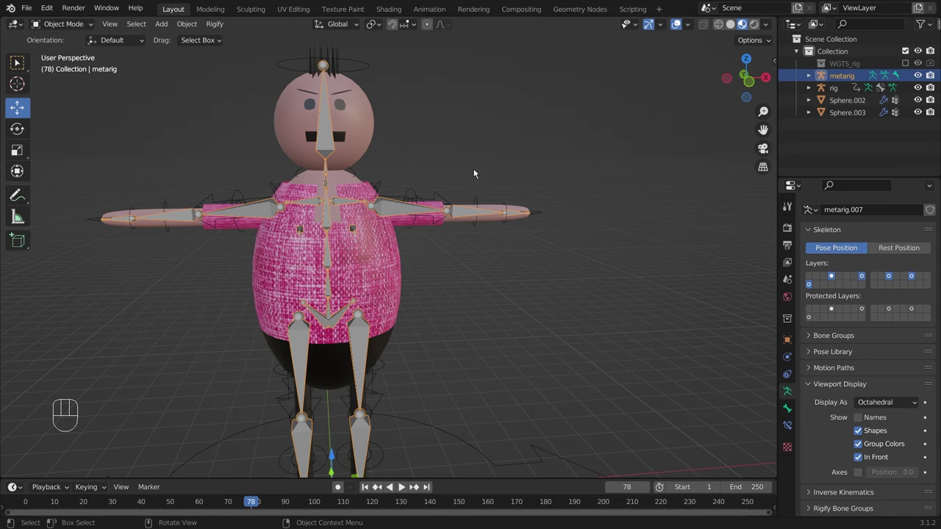
{"action": "left_click", "coordinate": [389, 208]}
{"action": "left_click_drag", "start_coordinate": [469, 264], "coordinate": [530, 260]}
{"action": "left_click_drag", "start_coordinate": [520, 269], "coordinate": [438, 284]}
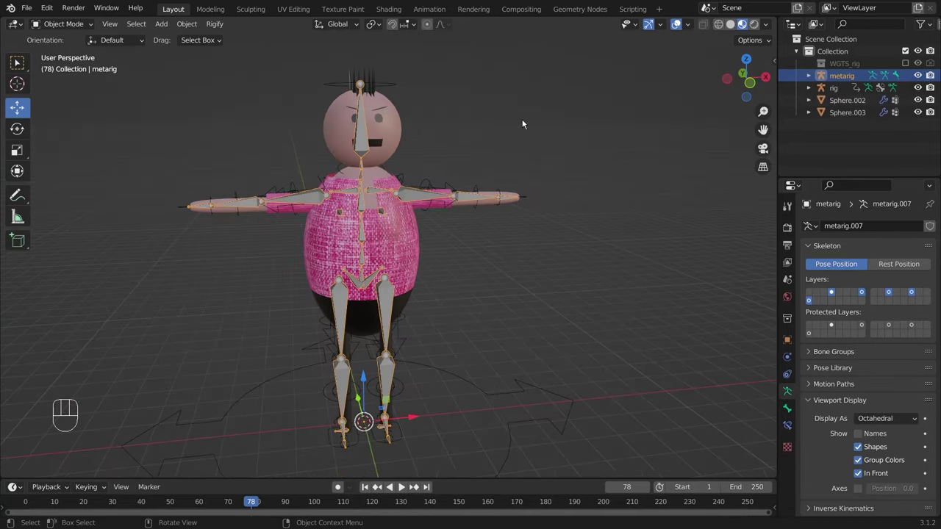
Delete the metarig and bring up parenting options for body mesh Sphere.003 and the rig.
{"action": "key", "text": "Delete"}
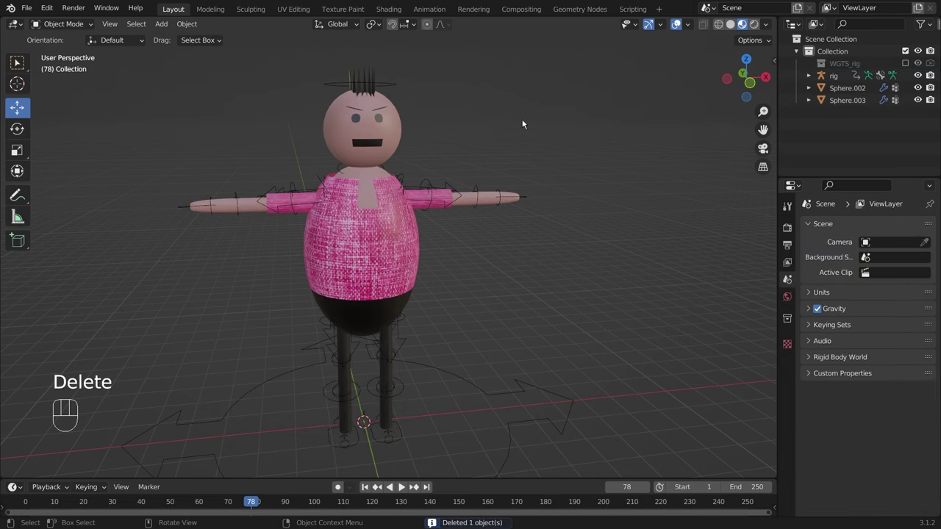
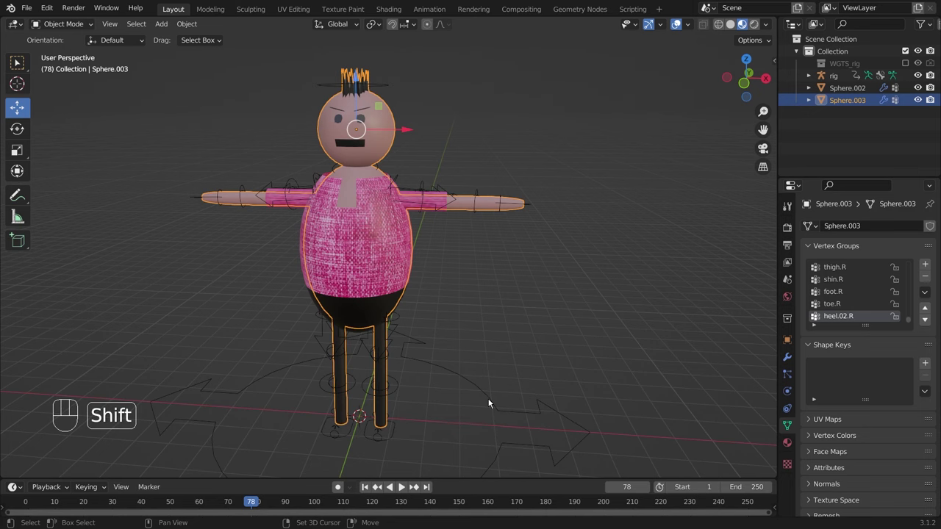
{"action": "left_click_drag", "start_coordinate": [487, 300], "coordinate": [527, 310]}
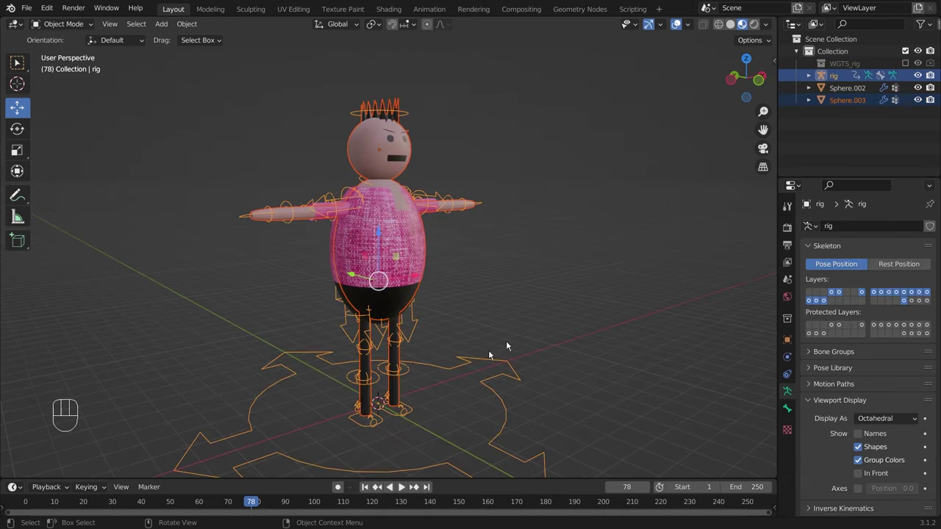
{"action": "left_click_drag", "start_coordinate": [459, 377], "coordinate": [437, 379]}
{"action": "key", "text": "ctrl+p"}
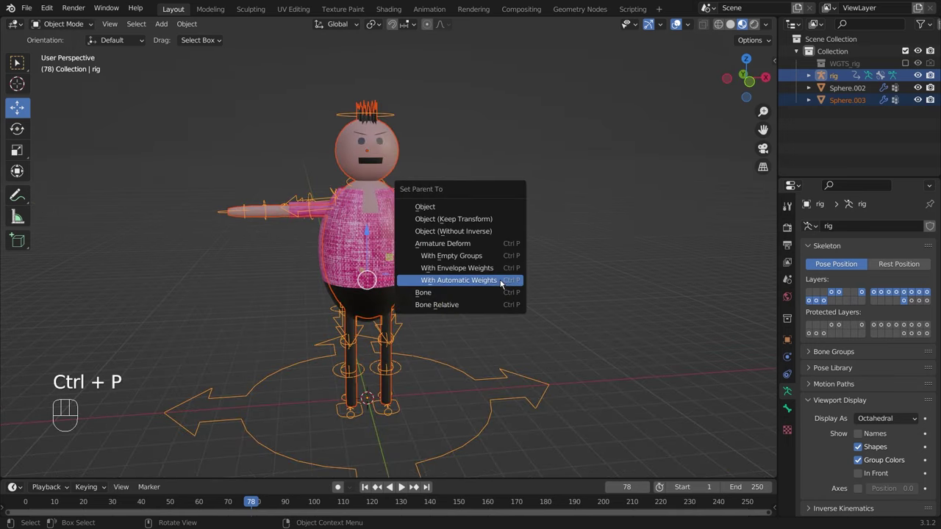
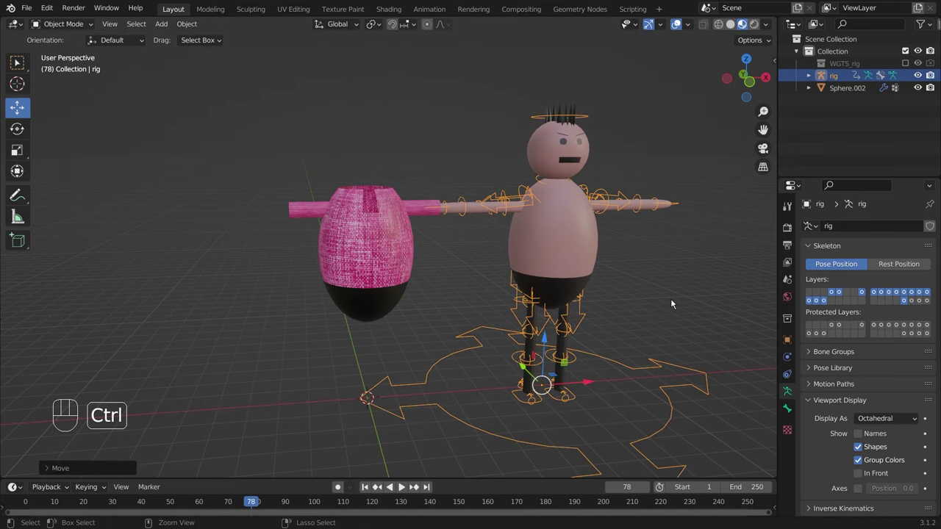
Undo the shirt move and bind shirt mesh Sphere.002 to the rig with automatic weights.
{"action": "key", "text": "ctrl+z"}
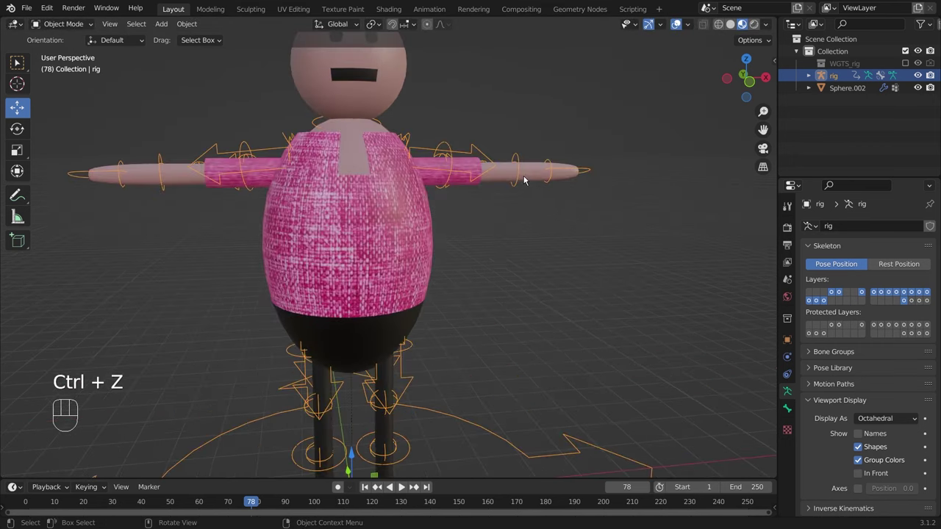
{"action": "left_click_drag", "start_coordinate": [476, 268], "coordinate": [492, 269]}
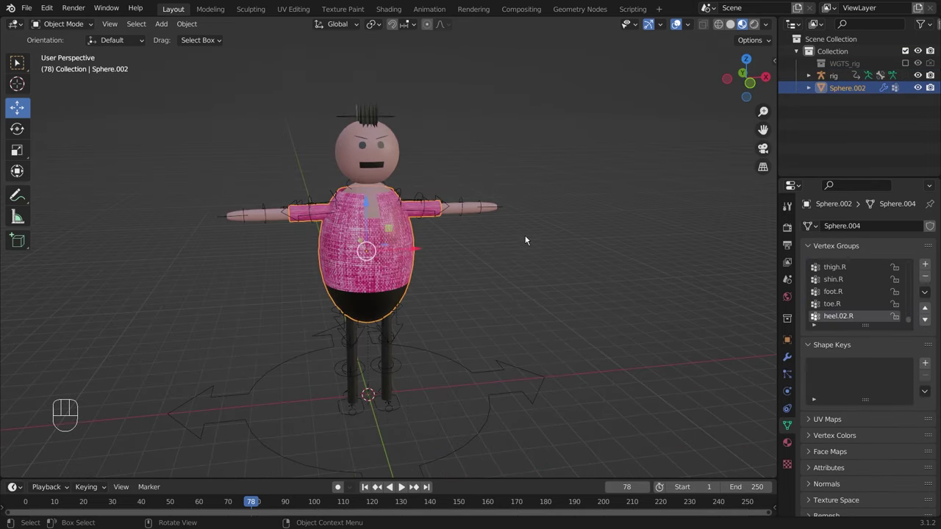
{"action": "left_click", "coordinate": [381, 257]}
{"action": "left_click_drag", "start_coordinate": [493, 272], "coordinate": [461, 257]}
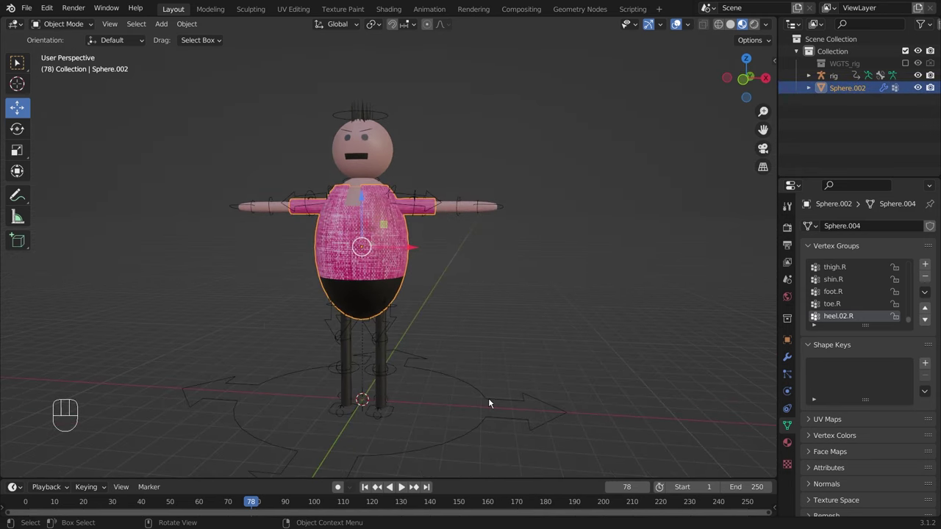
{"action": "middle_click", "coordinate": [586, 254]}
{"action": "key", "text": "ctrl+p"}
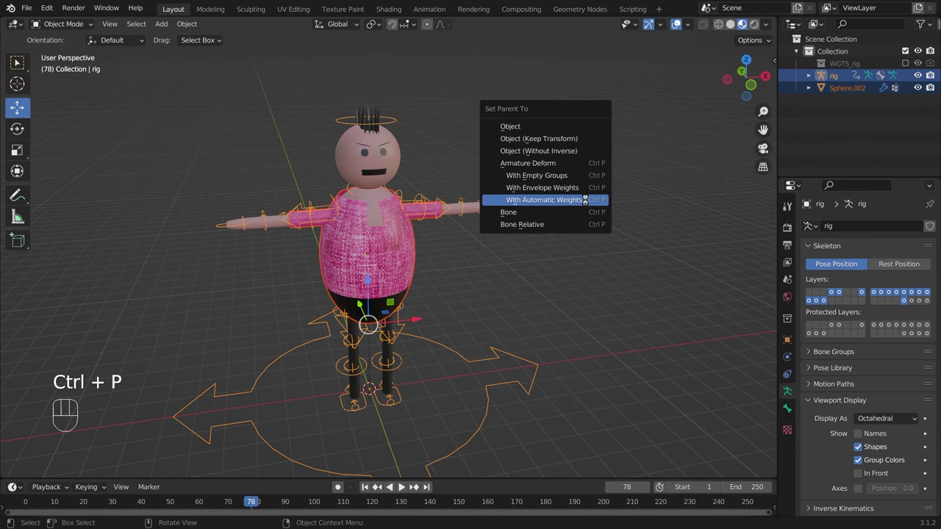
{"action": "left_click", "coordinate": [544, 308]}
Select just the rig and orbit around the character to check the binding.
{"action": "left_click", "coordinate": [422, 382]}
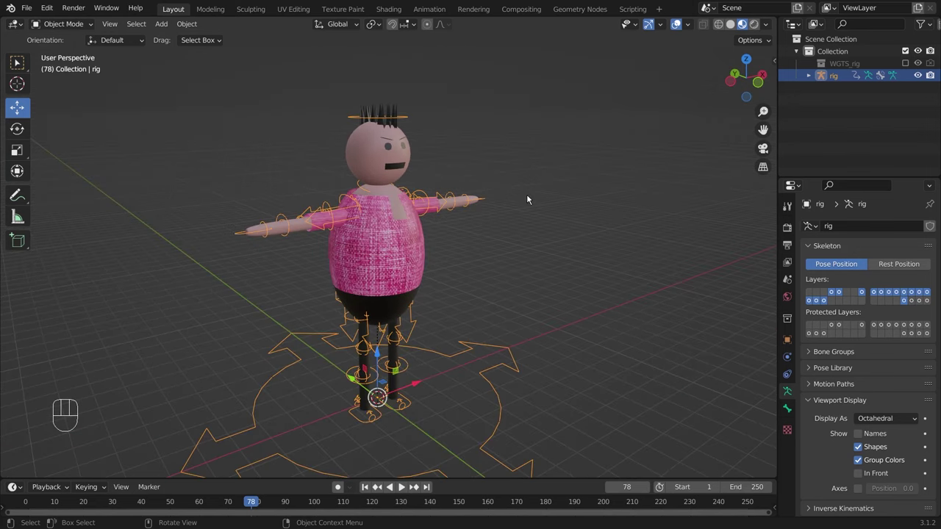
{"action": "left_click_drag", "start_coordinate": [441, 101], "coordinate": [438, 120]}
{"action": "left_click_drag", "start_coordinate": [437, 145], "coordinate": [423, 137]}
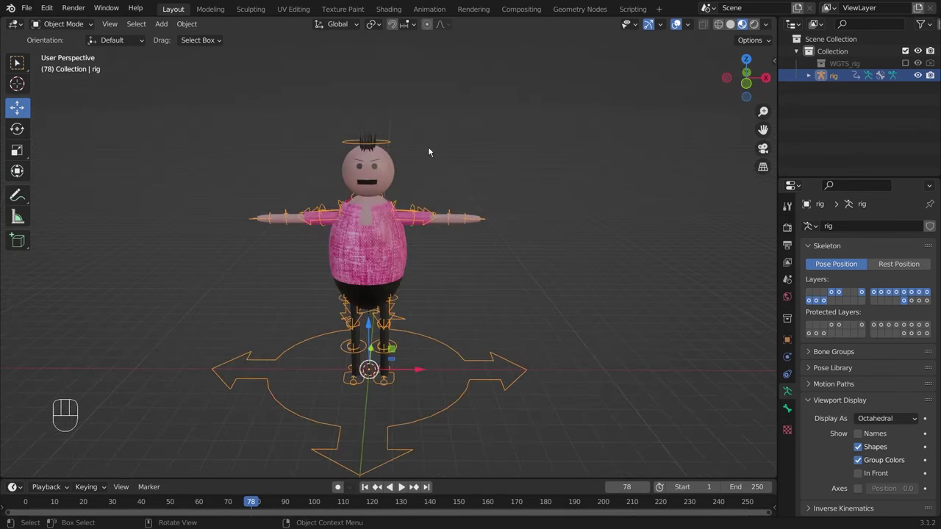
{"action": "left_click_drag", "start_coordinate": [423, 157], "coordinate": [440, 156]}
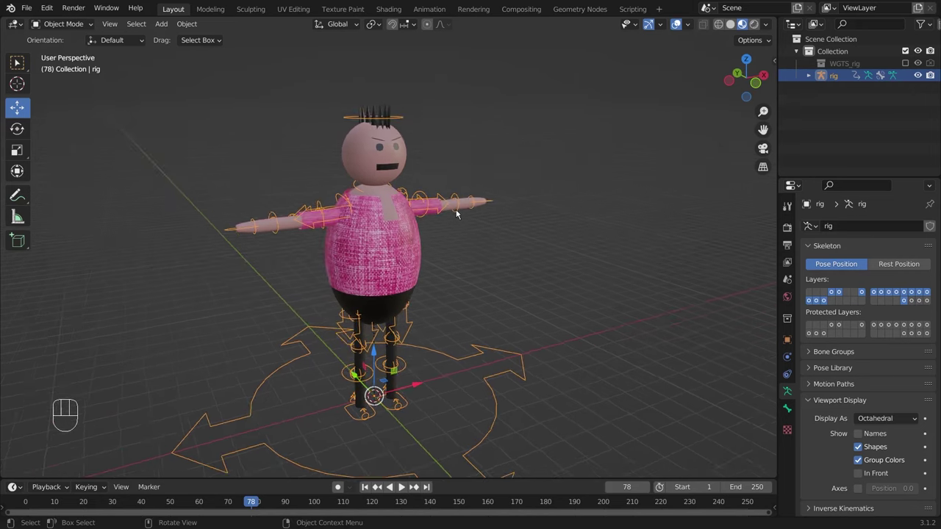
{"action": "left_click_drag", "start_coordinate": [471, 222], "coordinate": [462, 217]}
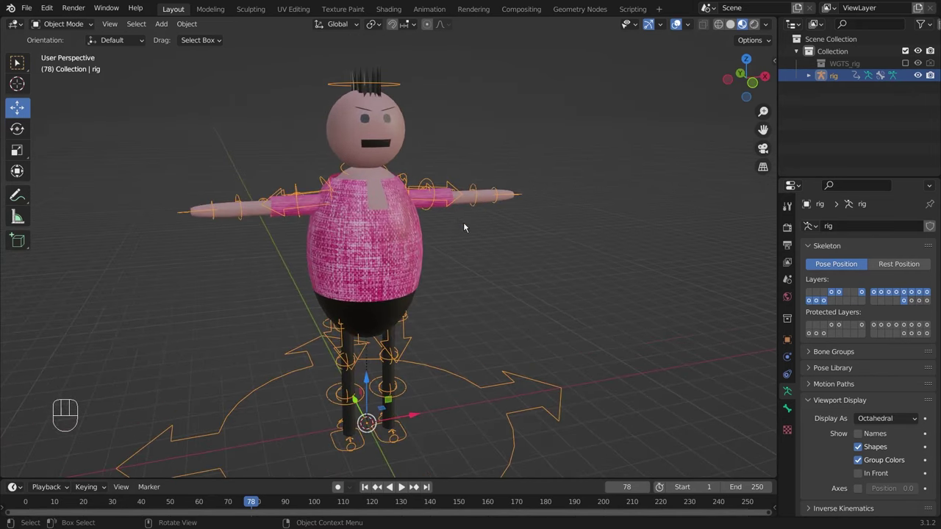
Switch the rig to Pose Mode, select its root control and show the Item sidebar.
{"action": "left_click_drag", "start_coordinate": [78, 33], "coordinate": [76, 66]}
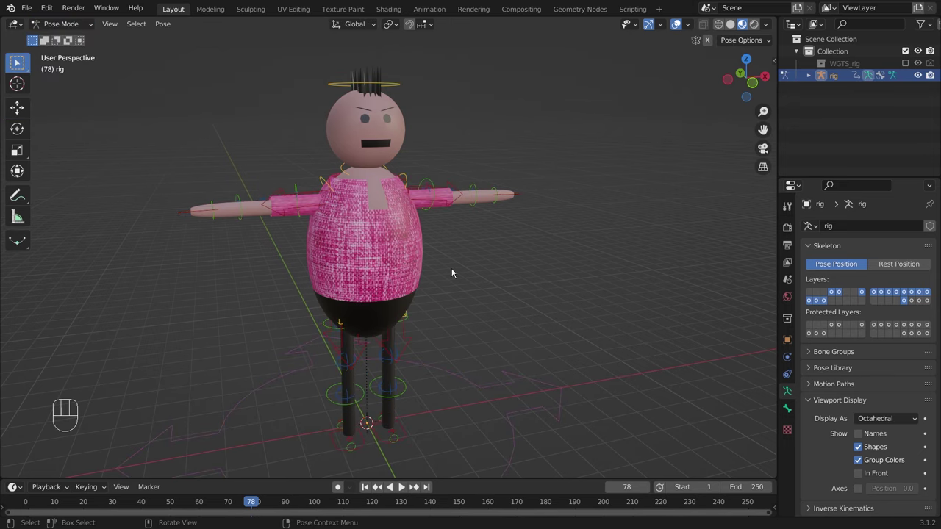
{"action": "left_click_drag", "start_coordinate": [518, 307], "coordinate": [516, 310]}
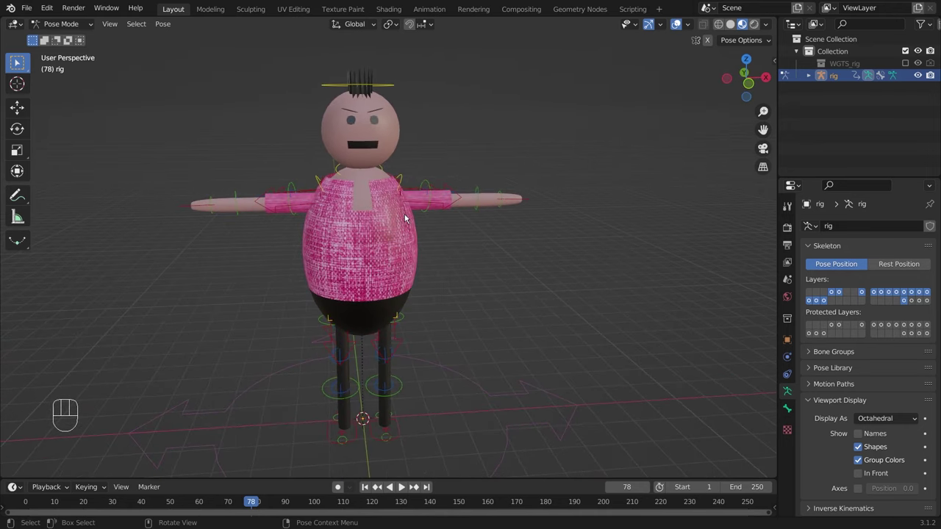
{"action": "left_click", "coordinate": [497, 279]}
{"action": "left_click_drag", "start_coordinate": [514, 227], "coordinate": [487, 235]}
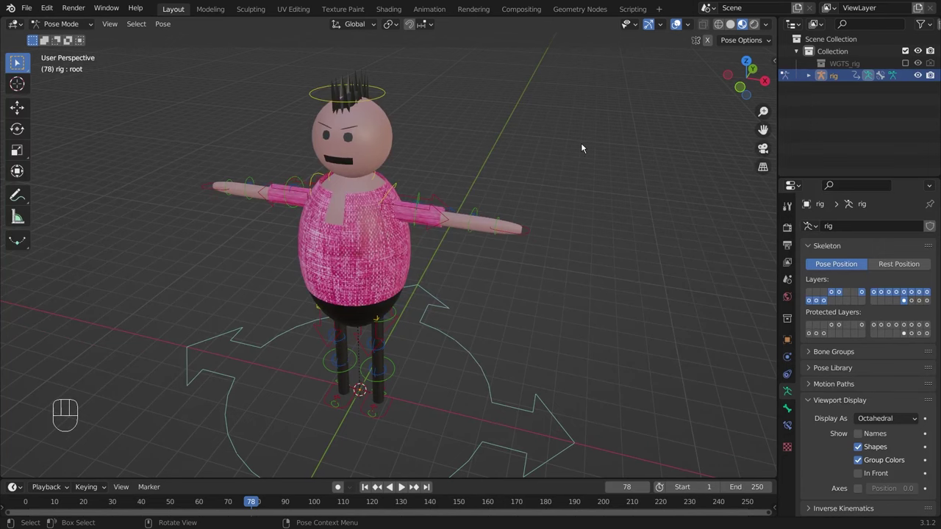
{"action": "key", "text": "n"}
{"action": "left_click_drag", "start_coordinate": [581, 253], "coordinate": [582, 228]}
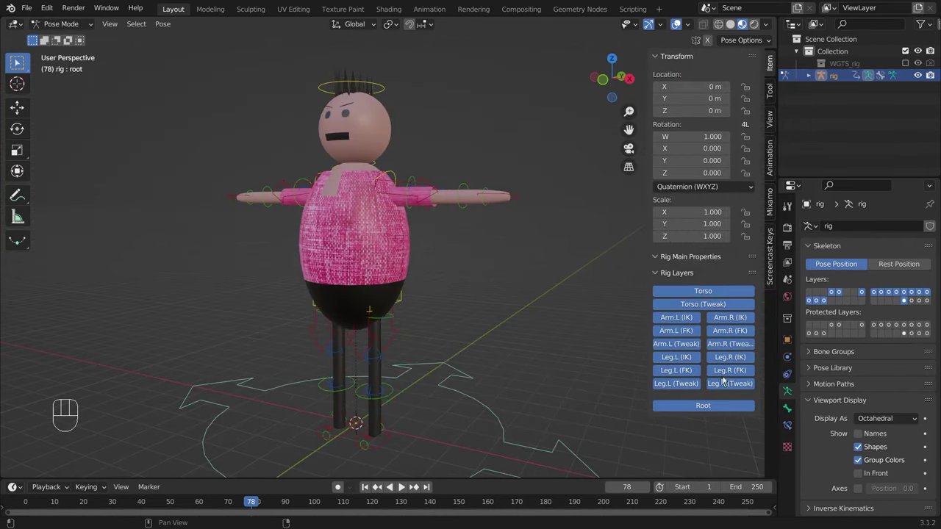
{"action": "left_click_drag", "start_coordinate": [436, 266], "coordinate": [531, 275]}
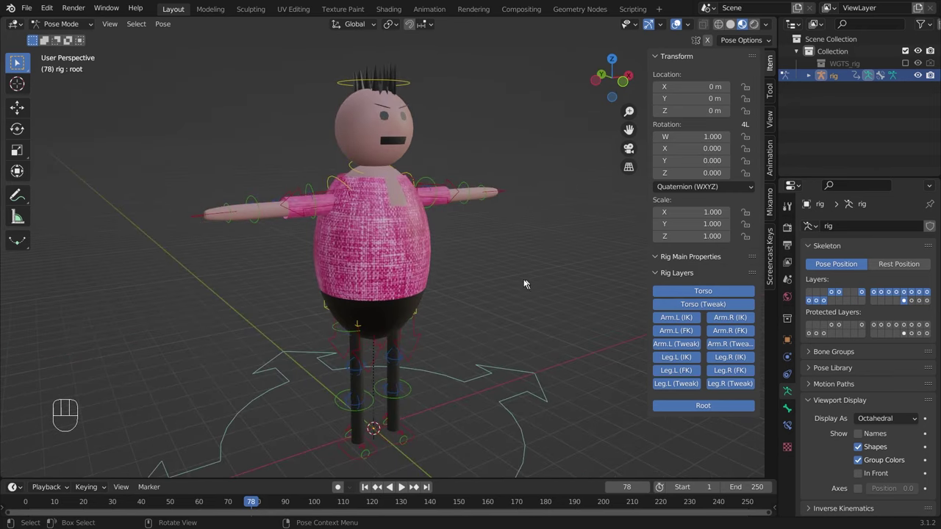
{"action": "left_click_drag", "start_coordinate": [516, 276], "coordinate": [480, 239]}
{"action": "middle_click", "coordinate": [460, 255]}
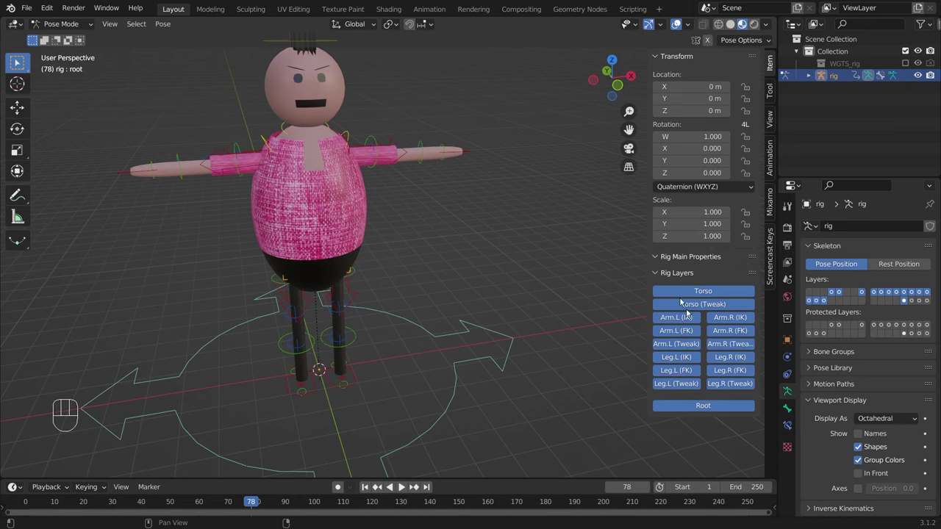
Toggle the Rig Layers visibility buttons off one by one, then turn all layers back on.
{"action": "left_click", "coordinate": [678, 380]}
{"action": "left_click", "coordinate": [686, 369]}
{"action": "left_click", "coordinate": [687, 361]}
{"action": "left_click_drag", "start_coordinate": [691, 347], "coordinate": [687, 337]}
{"action": "left_click", "coordinate": [686, 332]}
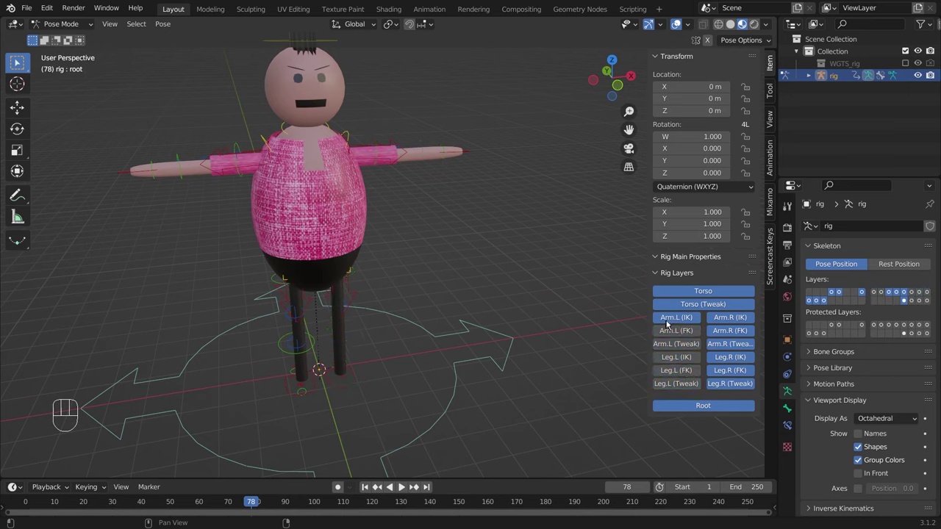
{"action": "left_click_drag", "start_coordinate": [671, 323], "coordinate": [717, 323]}
{"action": "left_click", "coordinate": [737, 314]}
{"action": "left_click", "coordinate": [736, 331]}
{"action": "left_click", "coordinate": [734, 340]}
{"action": "left_click", "coordinate": [736, 358]}
{"action": "left_click", "coordinate": [737, 371]}
{"action": "left_click", "coordinate": [737, 386]}
{"action": "left_click", "coordinate": [712, 310]}
{"action": "left_click", "coordinate": [713, 296]}
{"action": "left_click_drag", "start_coordinate": [443, 255], "coordinate": [450, 256]}
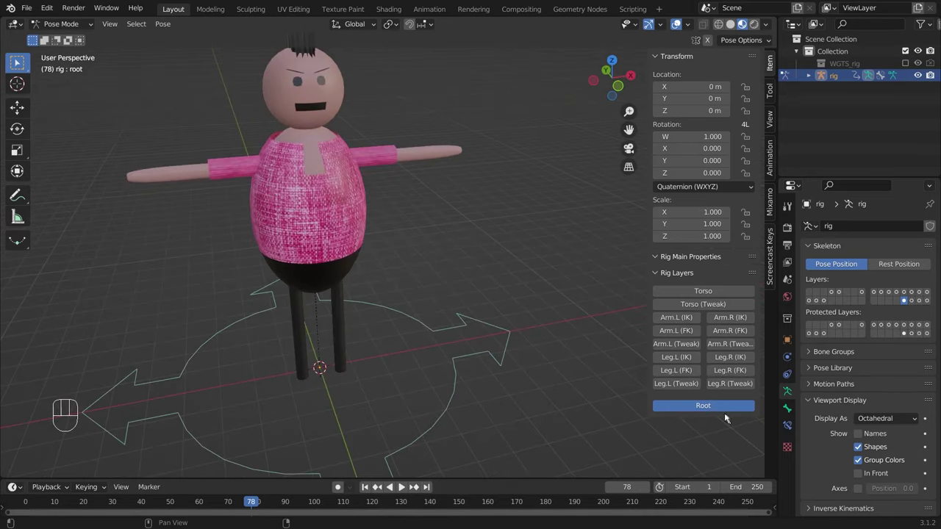
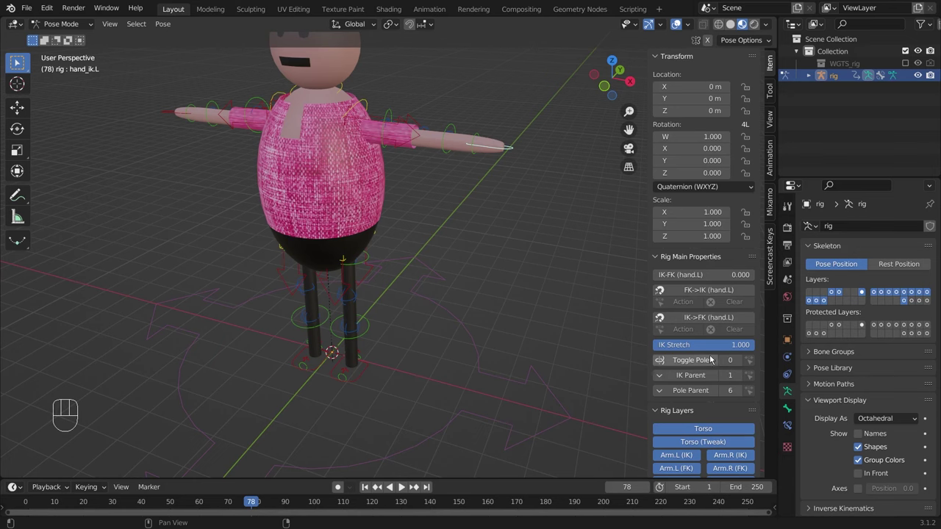
Move the left hand IK control with G, undo it, then pick the right hand control.
{"action": "left_click_drag", "start_coordinate": [425, 193], "coordinate": [474, 206]}
{"action": "left_click_drag", "start_coordinate": [441, 203], "coordinate": [415, 192]}
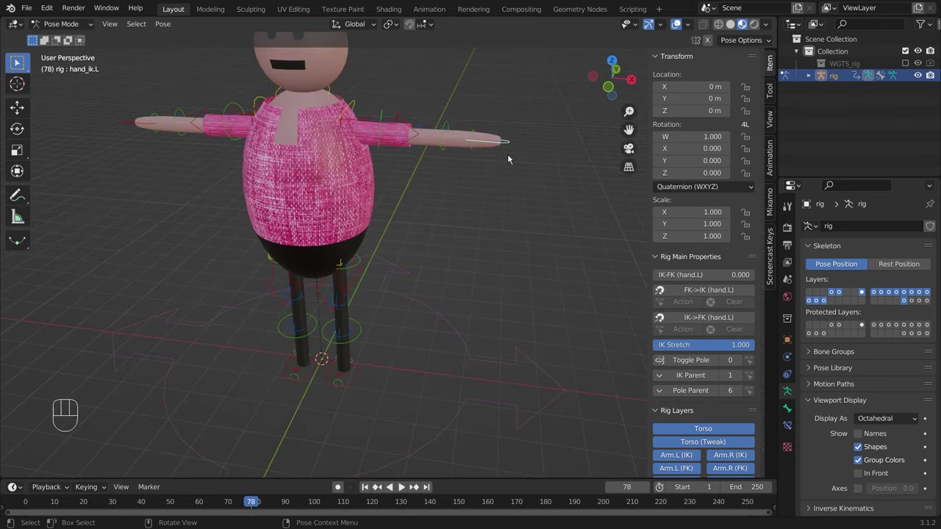
{"action": "left_click_drag", "start_coordinate": [495, 90], "coordinate": [456, 187]}
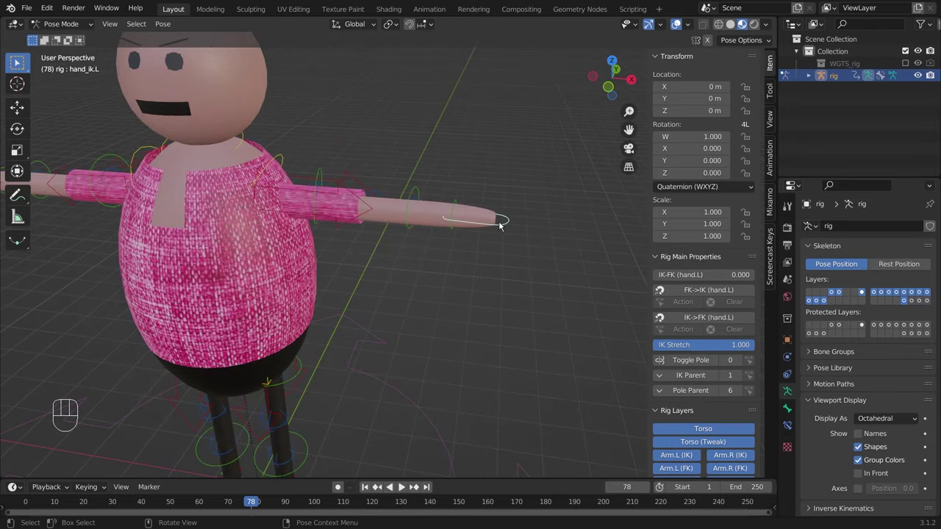
{"action": "key", "text": "g"}
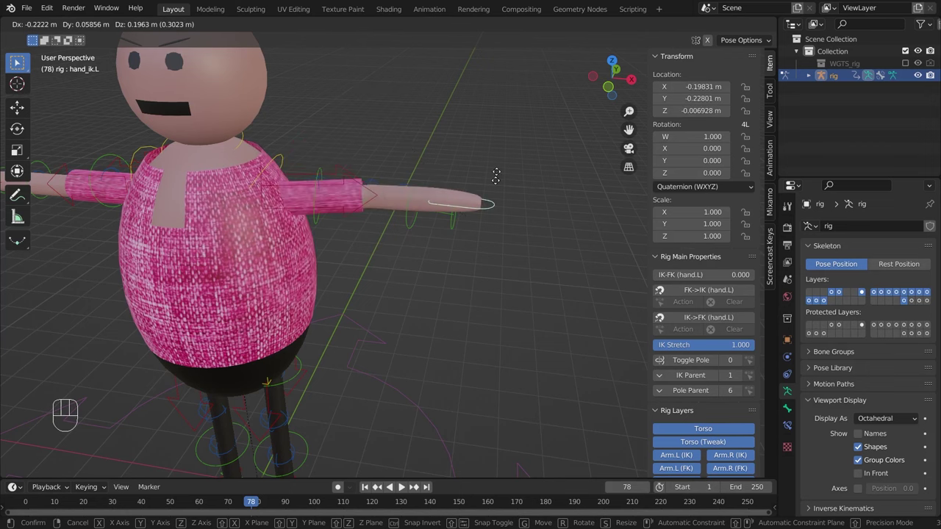
{"action": "key", "text": "ctrl+z"}
{"action": "middle_click", "coordinate": [338, 214]}
{"action": "left_click", "coordinate": [128, 281]}
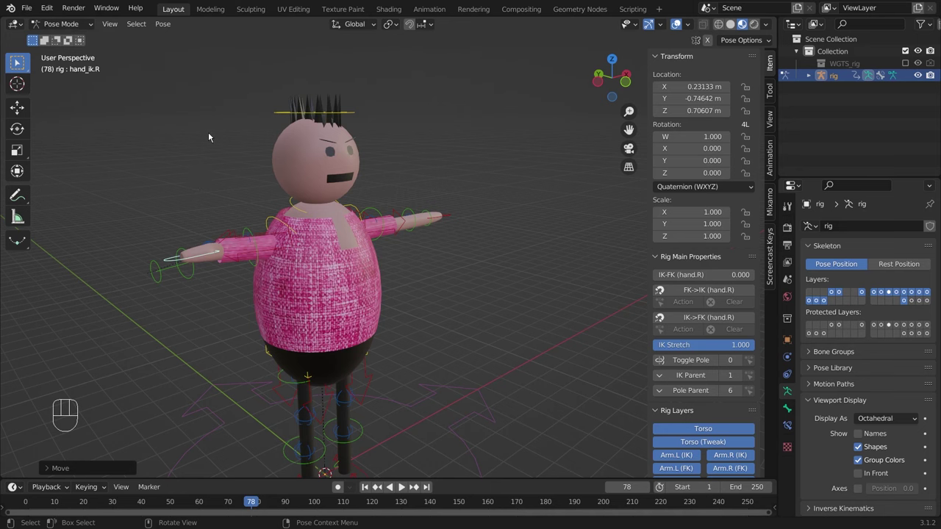
Reset the right hand, then select the head control and tilt it.
{"action": "key", "text": "ctrl+z"}
{"action": "left_click_drag", "start_coordinate": [373, 121], "coordinate": [337, 134]}
{"action": "left_click", "coordinate": [282, 108]}
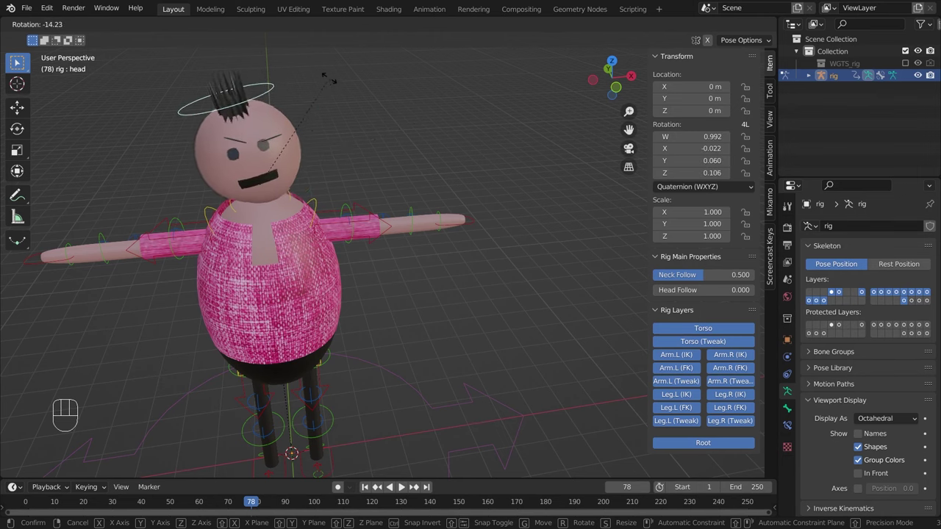
{"action": "left_click", "coordinate": [332, 81]}
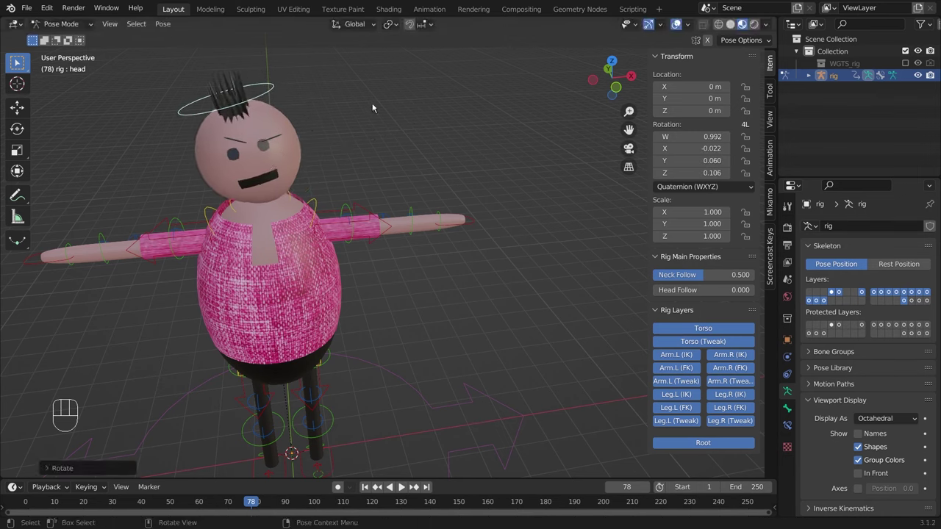
Turn the head around the vertical axis, then clear its rotation back to the T-pose.
{"action": "key", "text": "ctrl+z"}
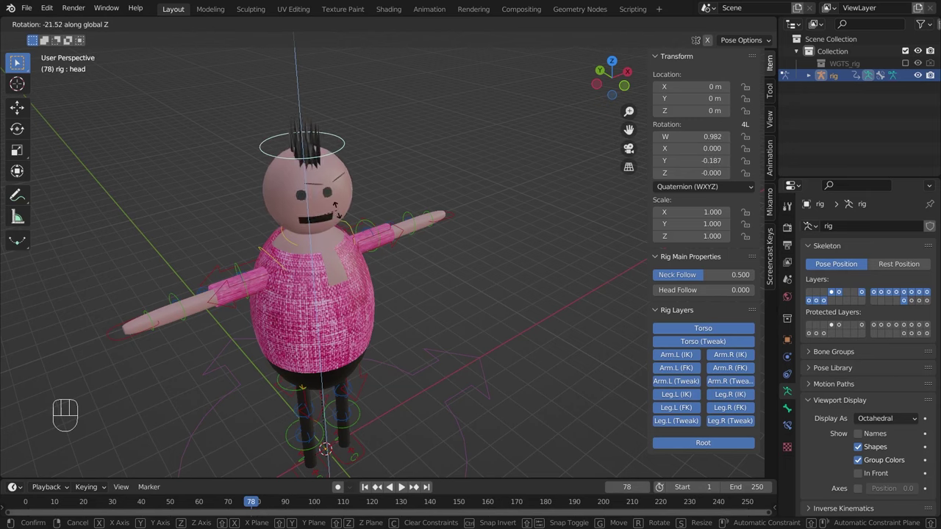
{"action": "left_click", "coordinate": [452, 237]}
{"action": "key", "text": "ctrl+z"}
{"action": "left_click_drag", "start_coordinate": [433, 265], "coordinate": [423, 250]}
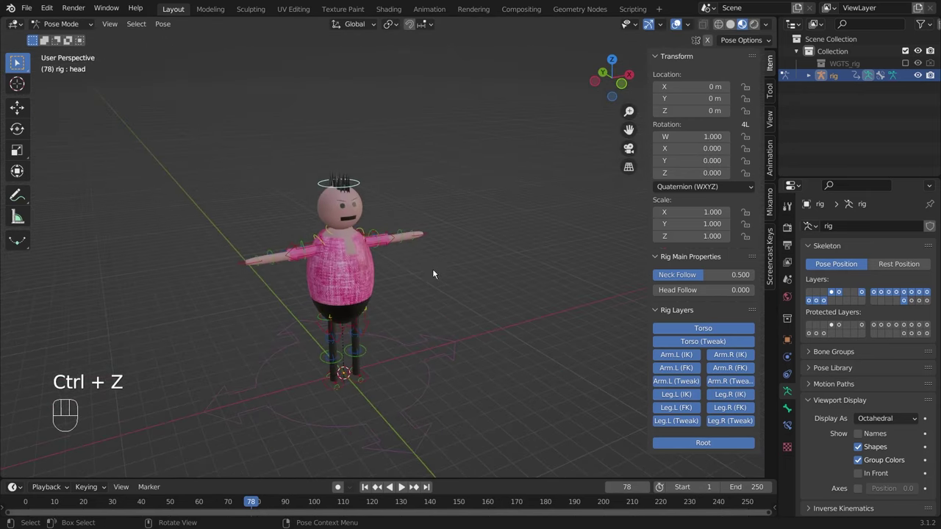
{"action": "left_click_drag", "start_coordinate": [451, 283], "coordinate": [433, 169]}
{"action": "middle_click", "coordinate": [315, 213]}
{"action": "left_click", "coordinate": [310, 259]}
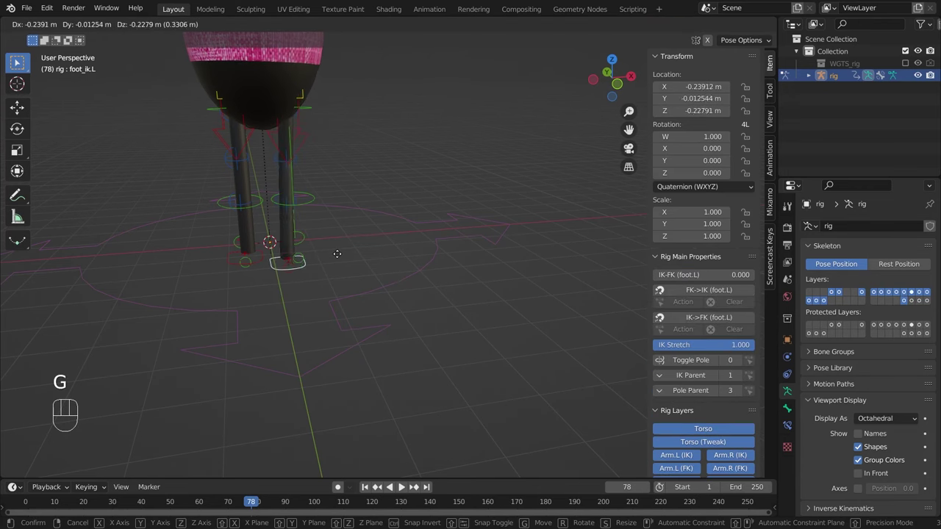
{"action": "left_click", "coordinate": [324, 144]}
{"action": "left_click_drag", "start_coordinate": [355, 143], "coordinate": [418, 151]}
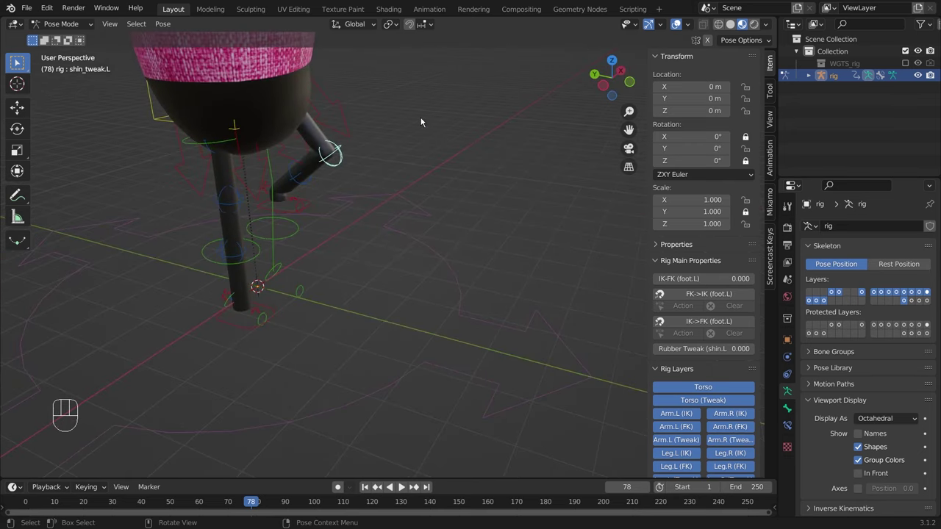
{"action": "left_click_drag", "start_coordinate": [419, 120], "coordinate": [297, 151]}
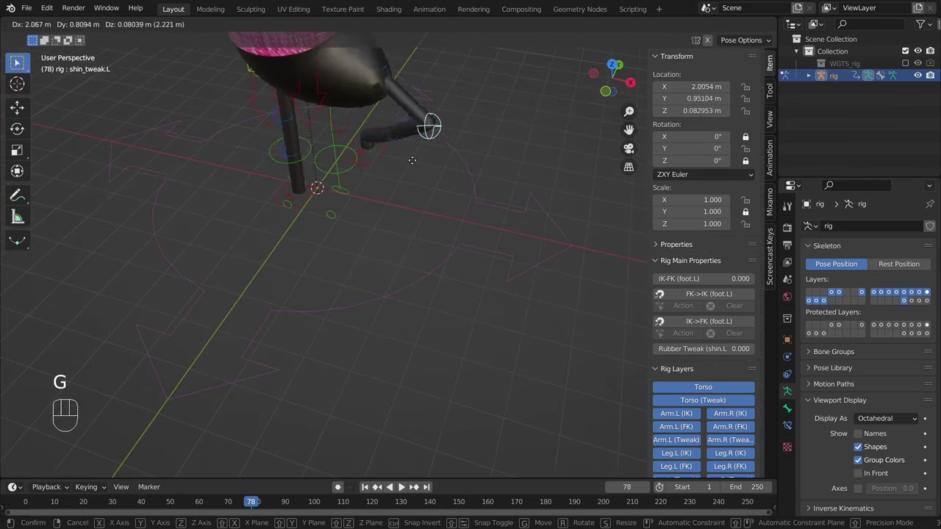
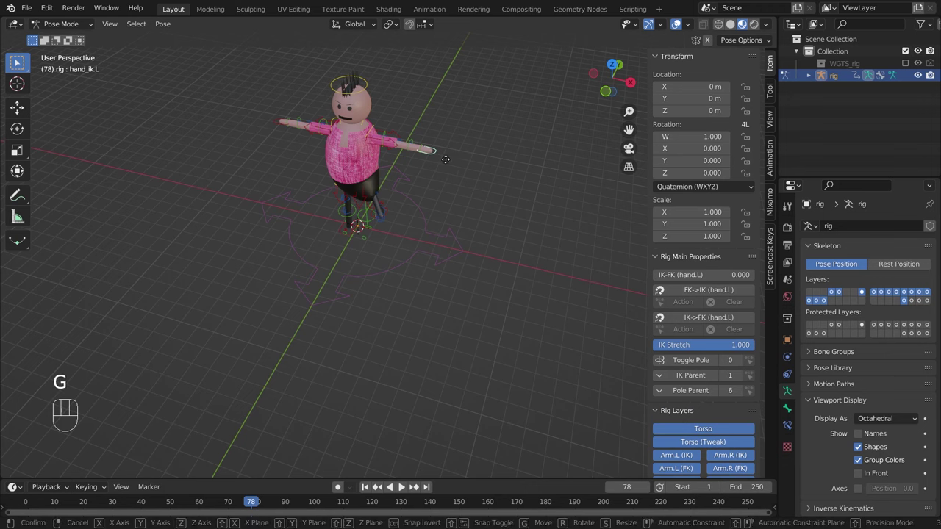
{"action": "left_click", "coordinate": [439, 109]}
{"action": "left_click_drag", "start_coordinate": [365, 88], "coordinate": [401, 89]}
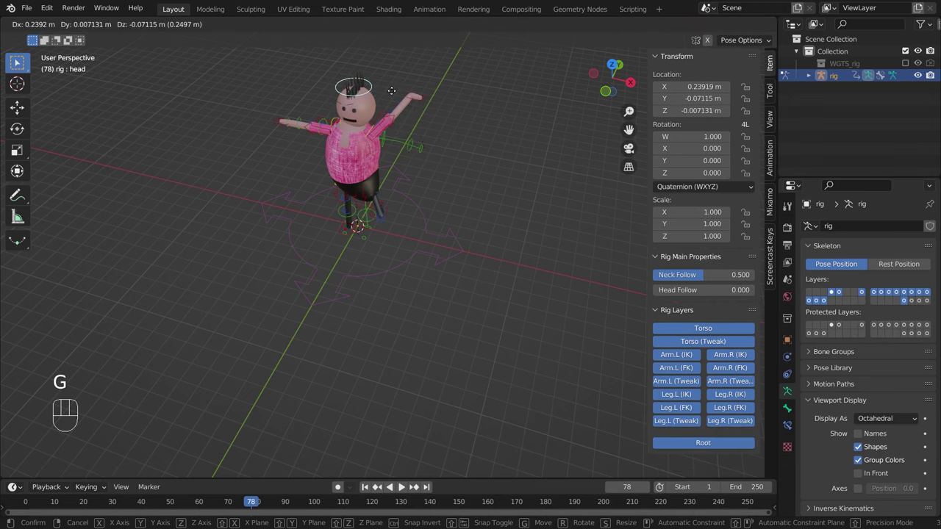
{"action": "key", "text": "a"}
{"action": "left_click_drag", "start_coordinate": [448, 164], "coordinate": [515, 144]}
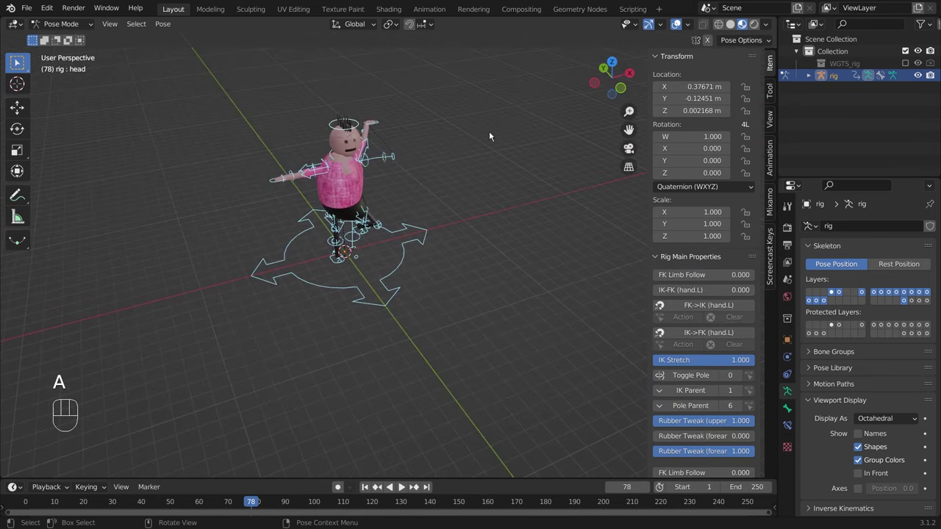
{"action": "key", "text": "alt+r"}
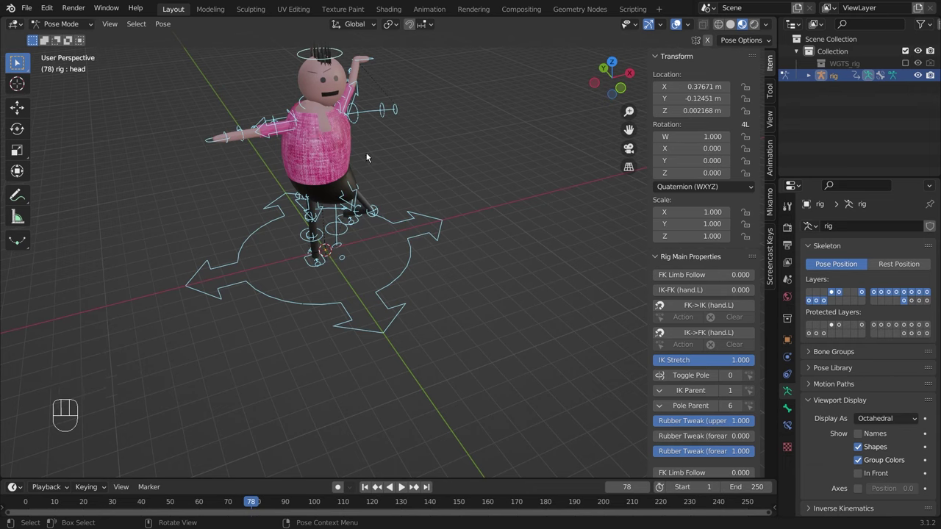
{"action": "key", "text": "alt+g"}
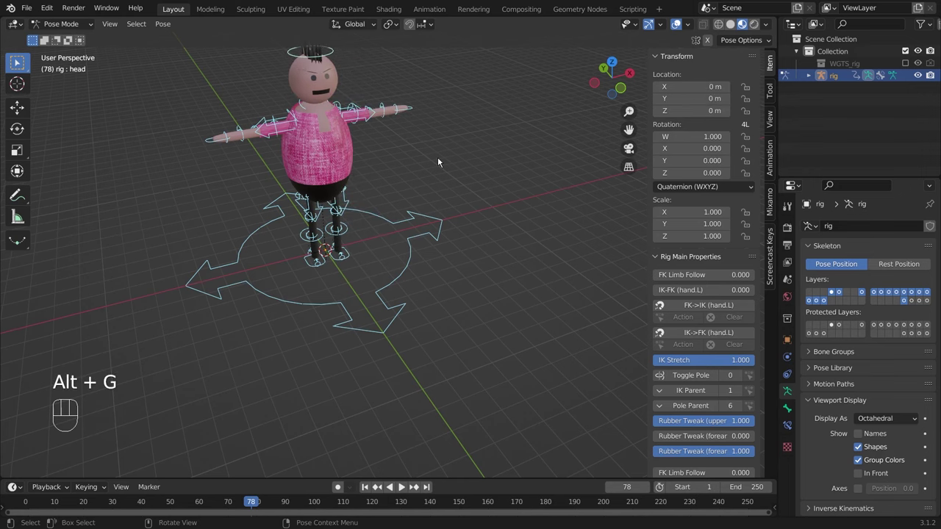
{"action": "left_click_drag", "start_coordinate": [442, 165], "coordinate": [415, 151]}
{"action": "left_click", "coordinate": [420, 156]}
{"action": "left_click_drag", "start_coordinate": [421, 186], "coordinate": [402, 252]}
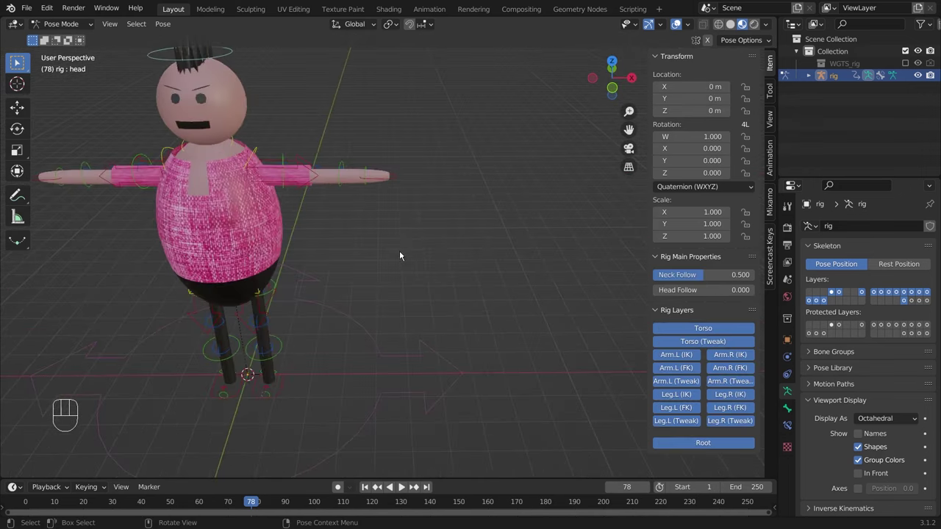
Raise the left hand to see the arm stretch, return it to rest and frame the left arm.
{"action": "left_click", "coordinate": [430, 225]}
{"action": "left_click", "coordinate": [395, 182]}
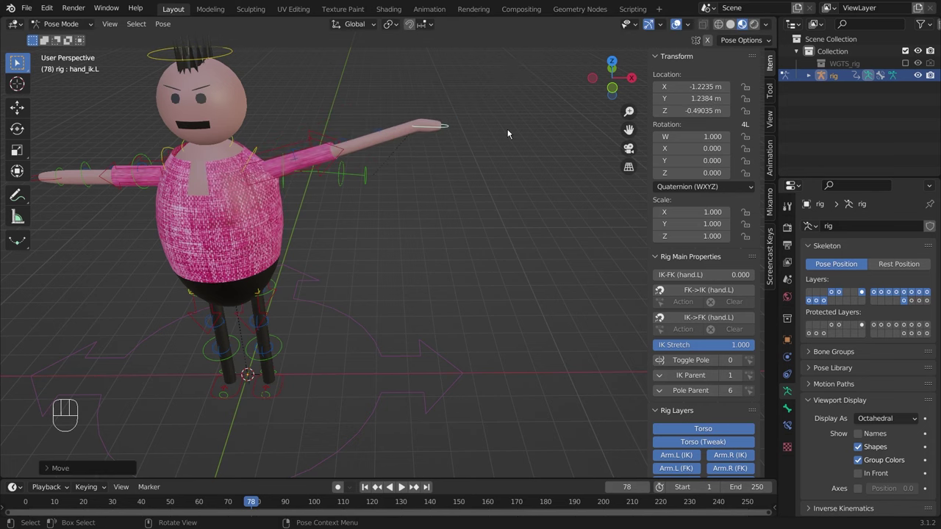
{"action": "key", "text": "ctrl+z"}
{"action": "left_click_drag", "start_coordinate": [382, 240], "coordinate": [418, 234]}
{"action": "left_click_drag", "start_coordinate": [432, 224], "coordinate": [371, 230]}
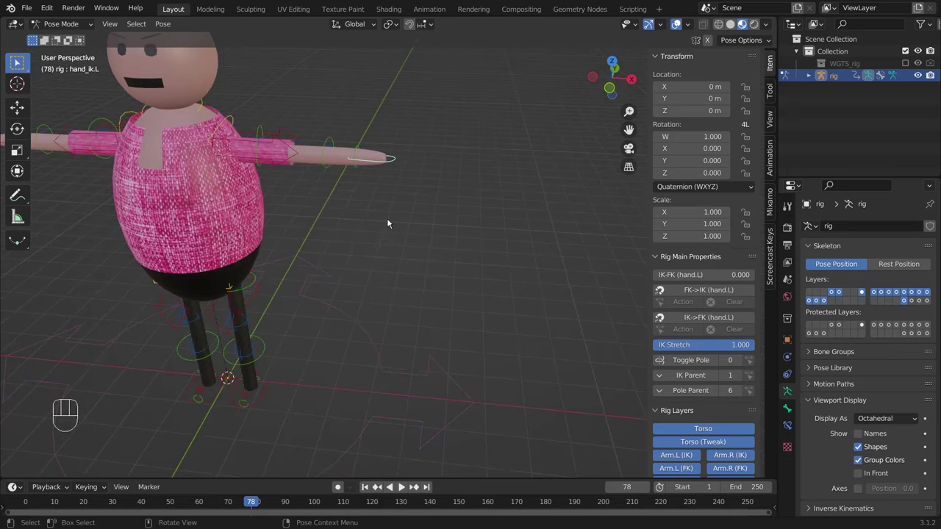
{"action": "left_click_drag", "start_coordinate": [350, 223], "coordinate": [394, 217]}
Set IK Stretch to 0 on hand_ik.L and confirm the arm no longer lengthens when pulled.
{"action": "left_click", "coordinate": [430, 214]}
{"action": "left_click", "coordinate": [405, 190]}
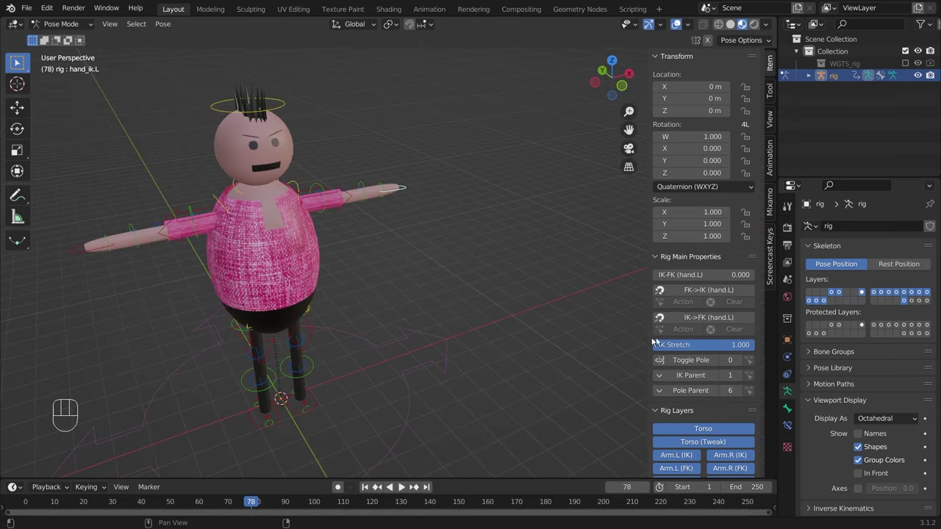
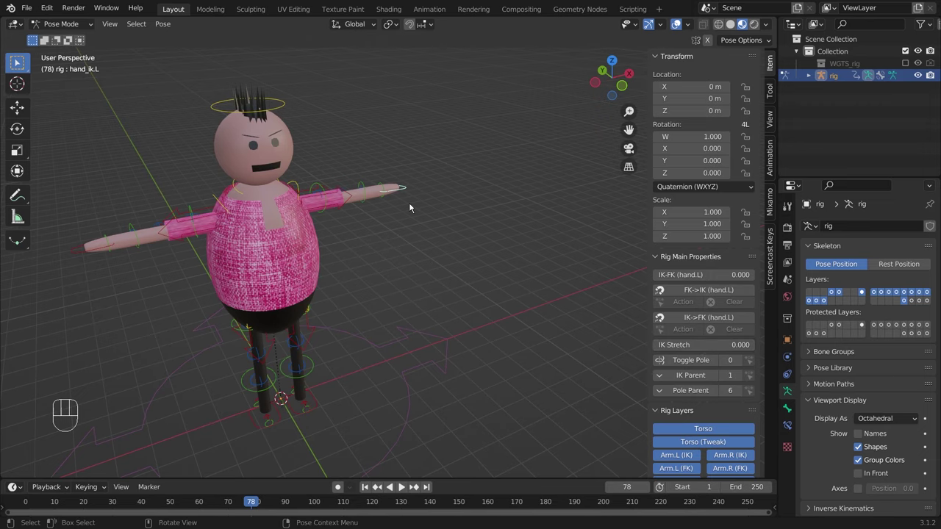
{"action": "middle_click", "coordinate": [417, 191]}
{"action": "left_click", "coordinate": [390, 153]}
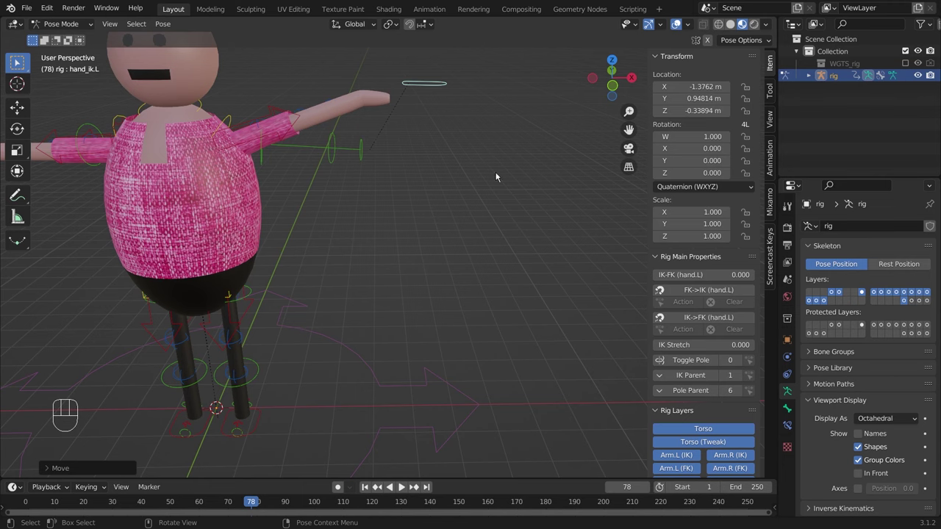
{"action": "key", "text": "ctrl+z"}
Test the right hand's stretching, reset it, and set IK Stretch to 0 on hand_ik.R.
{"action": "left_click_drag", "start_coordinate": [433, 214], "coordinate": [449, 218]}
{"action": "left_click_drag", "start_coordinate": [265, 258], "coordinate": [222, 260]}
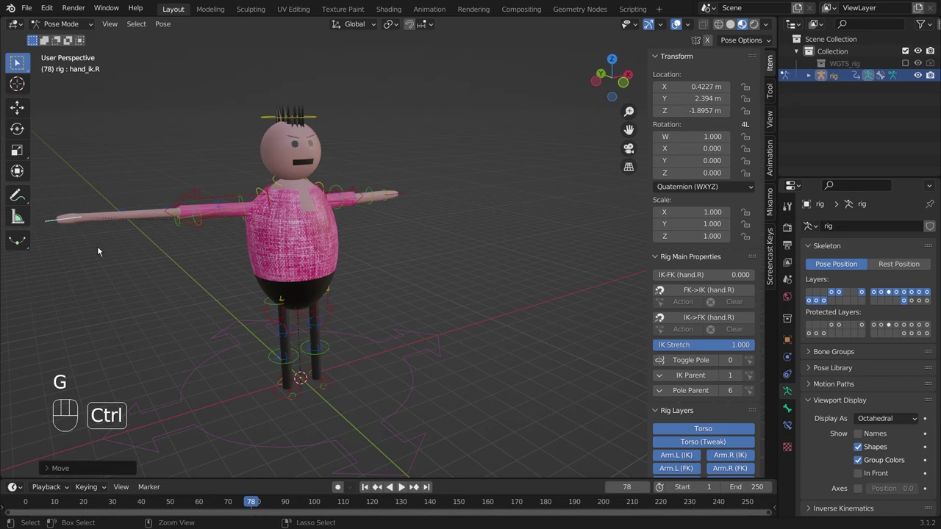
{"action": "key", "text": "ctrl+z"}
{"action": "left_click_drag", "start_coordinate": [743, 349], "coordinate": [419, 371]}
{"action": "left_click_drag", "start_coordinate": [419, 372], "coordinate": [389, 368]}
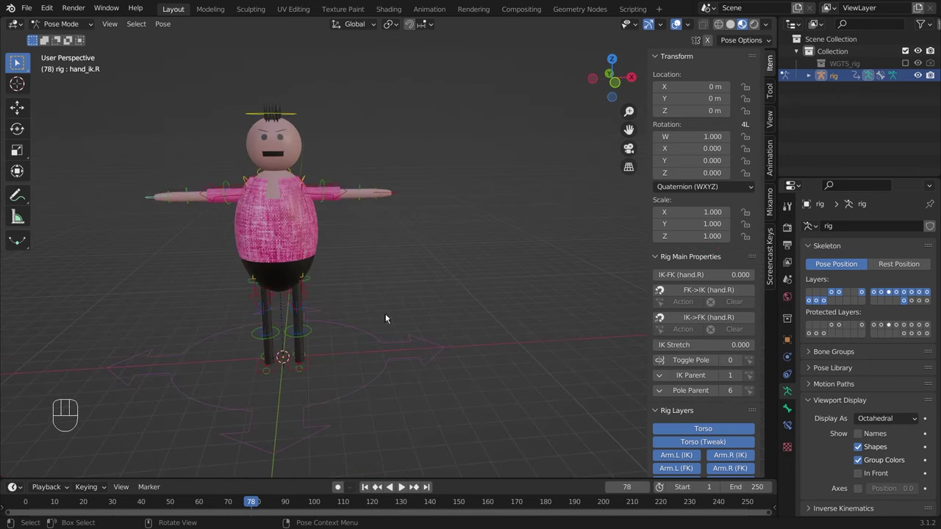
{"action": "left_click_drag", "start_coordinate": [412, 296], "coordinate": [403, 250]}
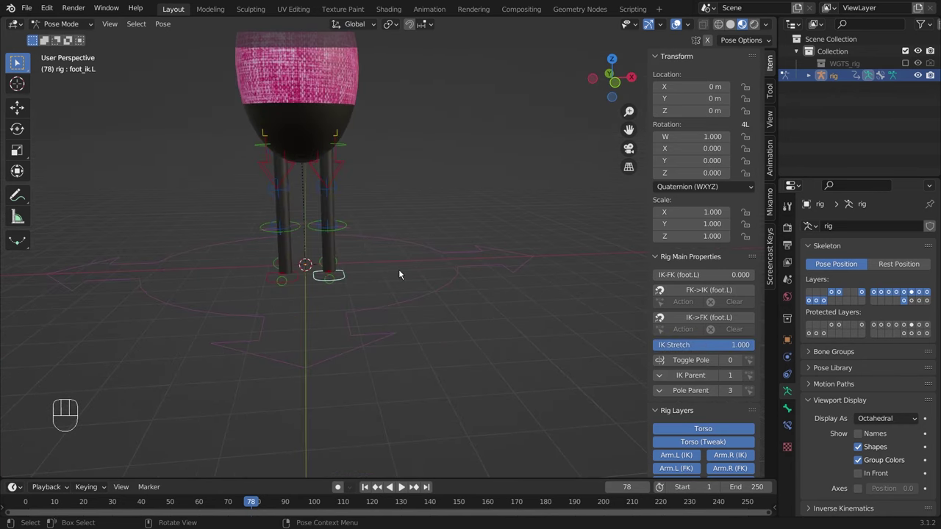
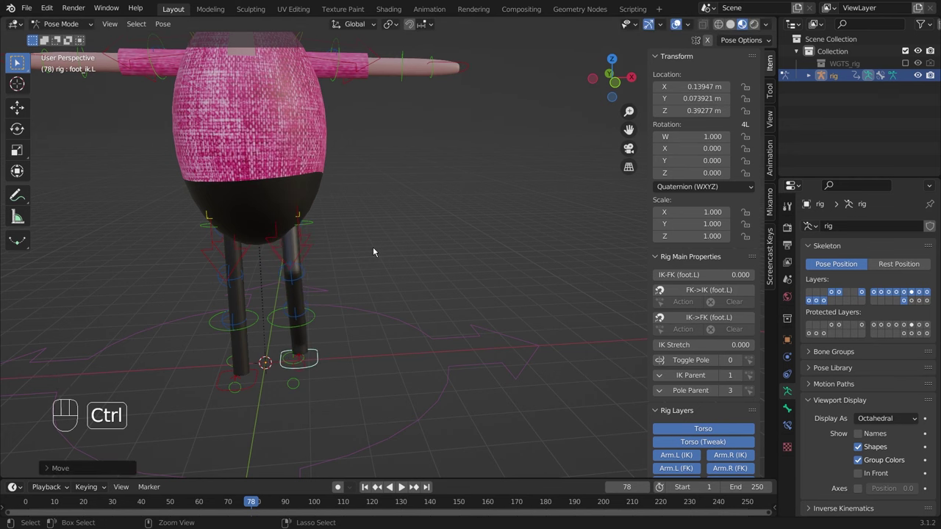
Return the left foot to rest, pick the head/chest control and orbit back to a front view.
{"action": "key", "text": "ctrl+z"}
{"action": "left_click_drag", "start_coordinate": [396, 246], "coordinate": [385, 279]}
{"action": "left_click", "coordinate": [261, 136]}
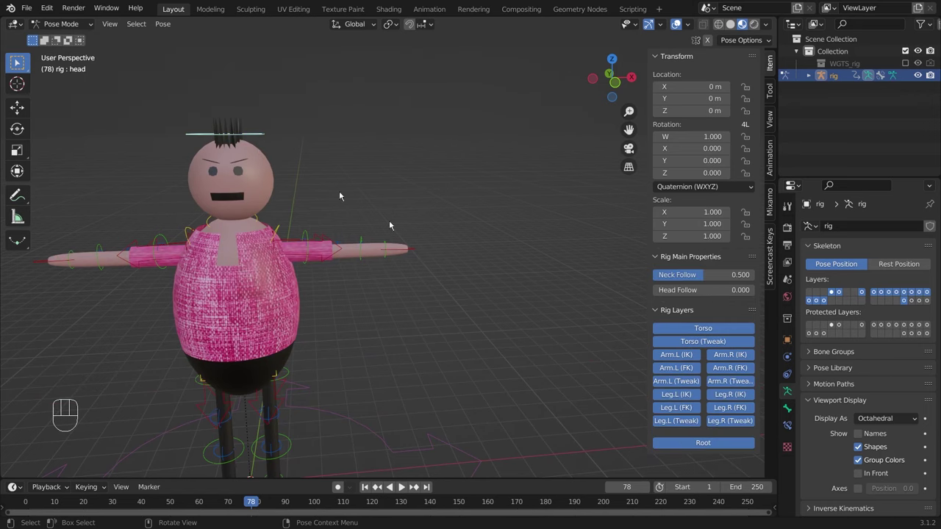
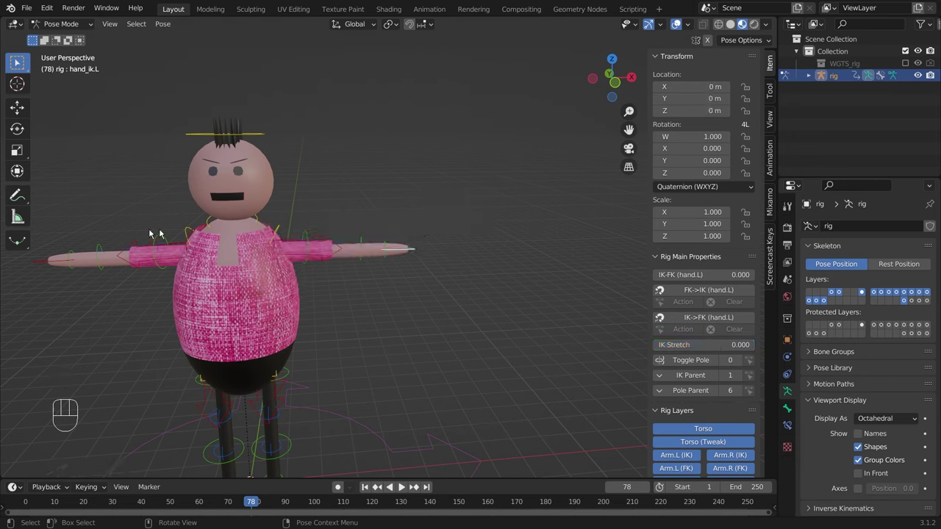
{"action": "left_click_drag", "start_coordinate": [475, 155], "coordinate": [476, 166]}
Rotate the torso control from the side view to check the chest and torso deform with the rig.
{"action": "middle_click", "coordinate": [361, 244]}
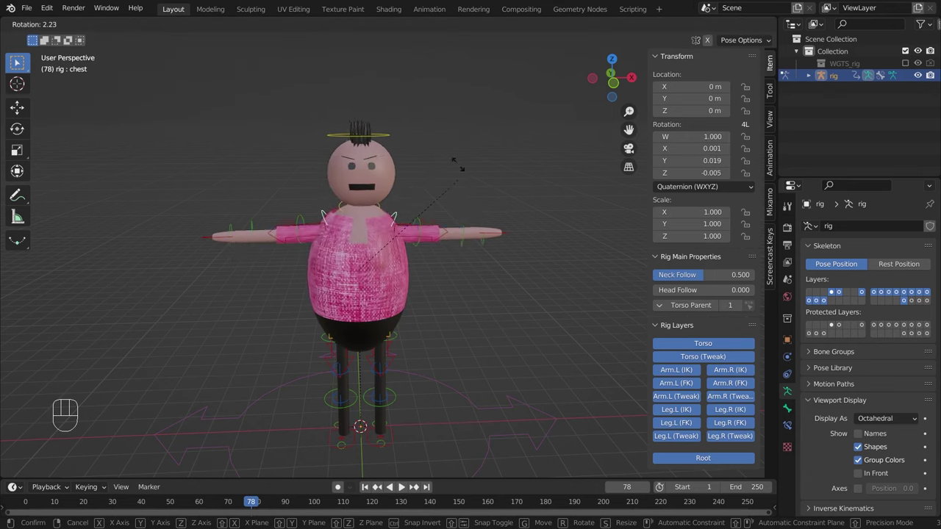
{"action": "left_click_drag", "start_coordinate": [405, 376], "coordinate": [361, 365]}
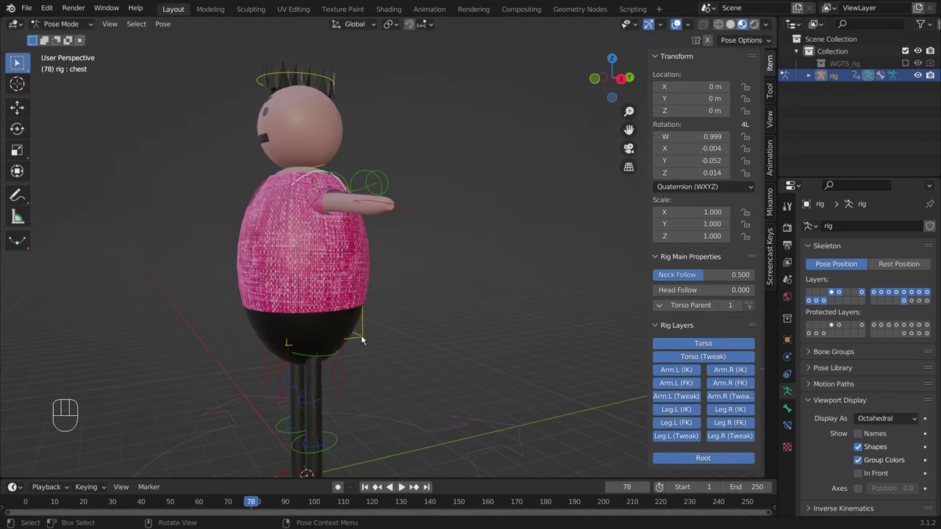
{"action": "left_click", "coordinate": [362, 335]}
{"action": "left_click_drag", "start_coordinate": [372, 341], "coordinate": [467, 349]}
{"action": "left_click_drag", "start_coordinate": [409, 340], "coordinate": [383, 344]}
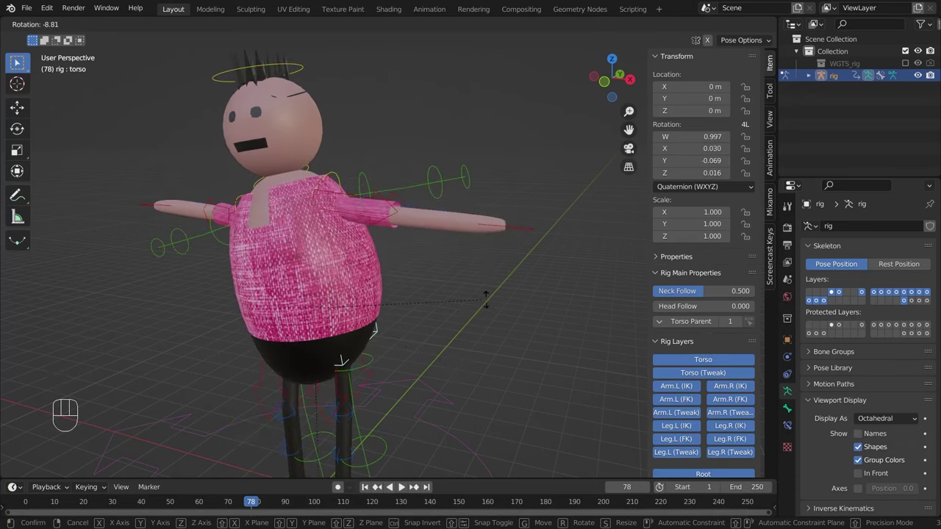
{"action": "left_click_drag", "start_coordinate": [491, 302], "coordinate": [491, 302]}
Undo the torso rotation back to the straight T-pose and select all rig controls from the front.
{"action": "middle_click", "coordinate": [460, 346]}
{"action": "key", "text": "ctrl+z"}
{"action": "left_click_drag", "start_coordinate": [422, 321], "coordinate": [502, 341]}
{"action": "left_click_drag", "start_coordinate": [385, 324], "coordinate": [341, 299]}
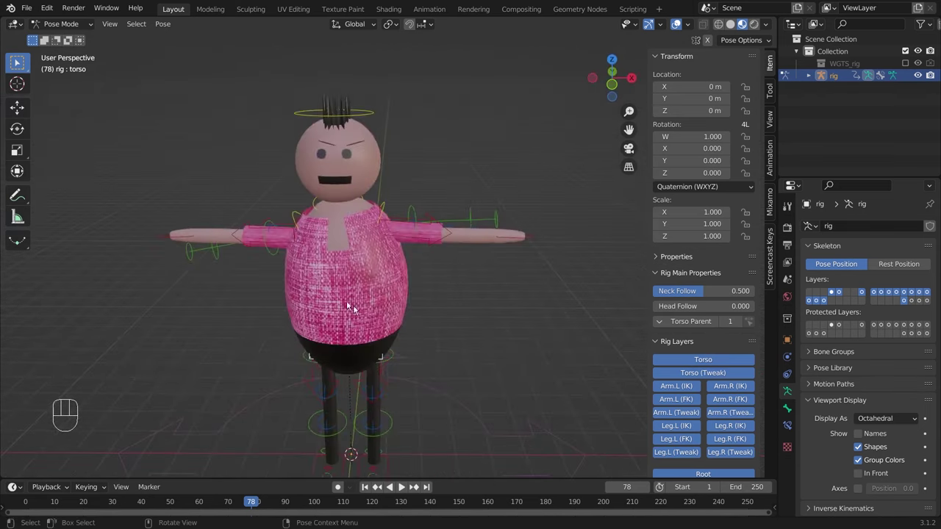
{"action": "left_click_drag", "start_coordinate": [401, 316], "coordinate": [442, 297]}
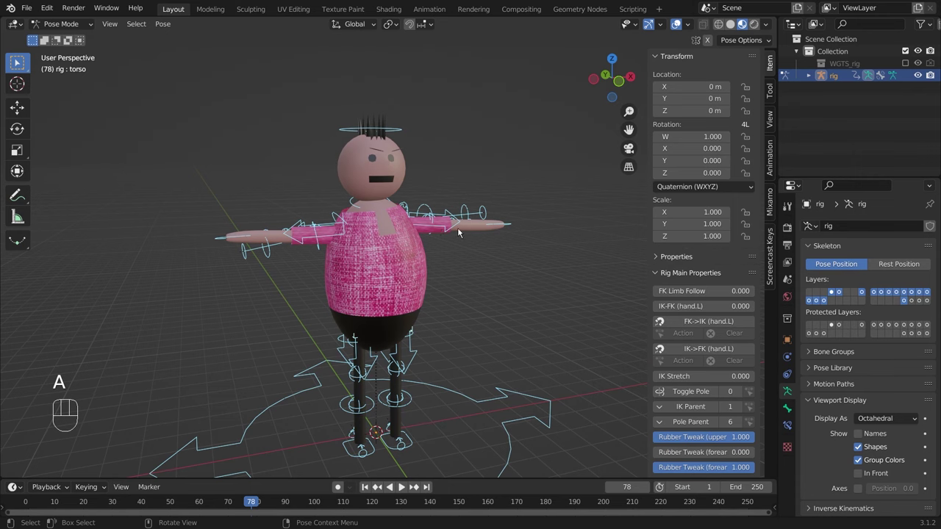
Clear rotation and location on the selected controls so the rig sits at rest.
{"action": "key", "text": "alt+r"}
{"action": "key", "text": "alt+g"}
{"action": "middle_click", "coordinate": [443, 280]}
{"action": "left_click", "coordinate": [443, 293]}
{"action": "left_click_drag", "start_coordinate": [467, 289], "coordinate": [439, 294]}
{"action": "left_click_drag", "start_coordinate": [348, 265], "coordinate": [450, 256]}
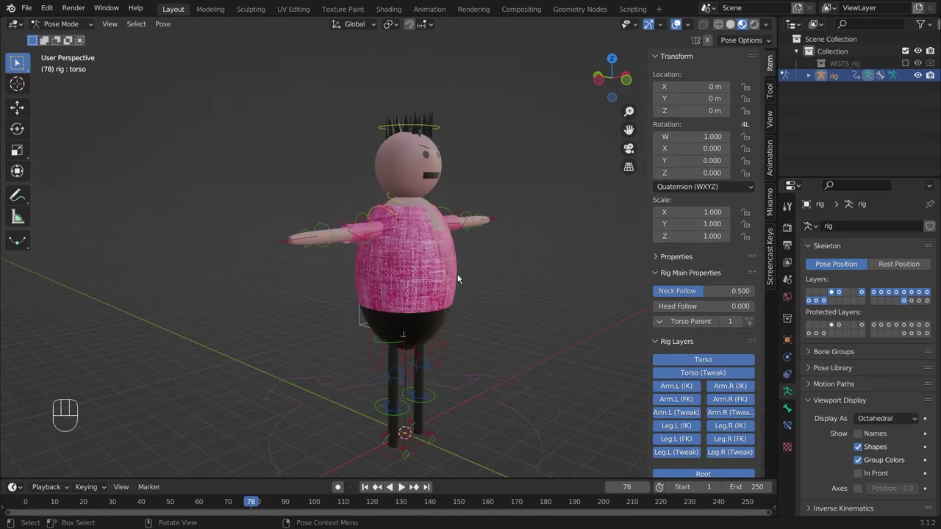
{"action": "key", "text": "ctrl+z"}
Turn the head control to test its weights, then undo the rotation back to rest.
{"action": "middle_click", "coordinate": [351, 151]}
{"action": "left_click_drag", "start_coordinate": [403, 138], "coordinate": [395, 193]}
{"action": "left_click_drag", "start_coordinate": [388, 203], "coordinate": [387, 191]}
{"action": "middle_click", "coordinate": [331, 156]}
{"action": "left_click_drag", "start_coordinate": [355, 125], "coordinate": [340, 127]}
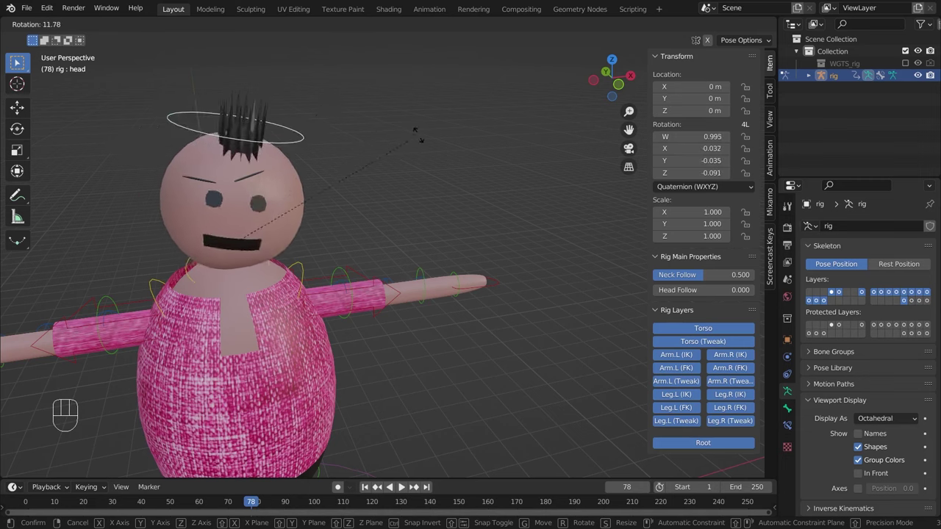
{"action": "left_click", "coordinate": [433, 168]}
{"action": "key", "text": "ctrl+z"}
Inspect the face and whole character, then leave Pose Mode for Object Mode.
{"action": "left_click_drag", "start_coordinate": [298, 188], "coordinate": [290, 175]}
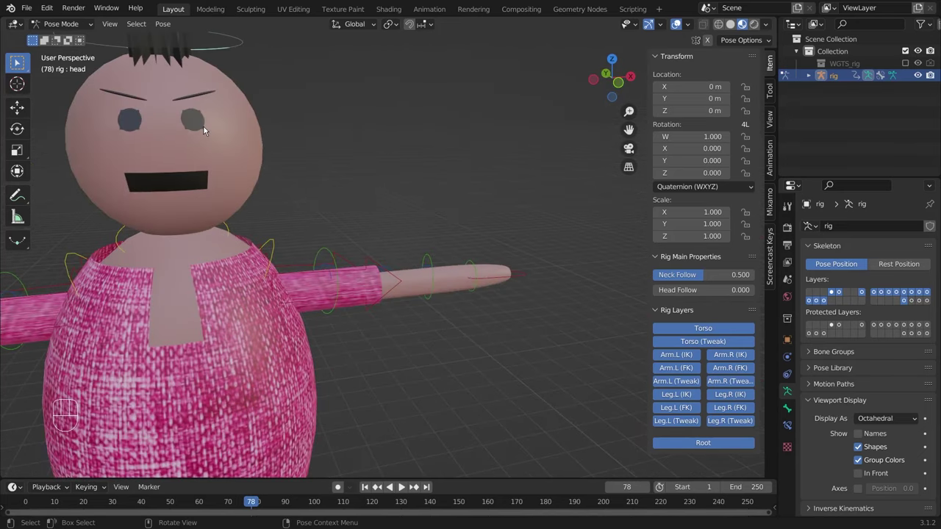
{"action": "left_click_drag", "start_coordinate": [377, 248], "coordinate": [430, 236]}
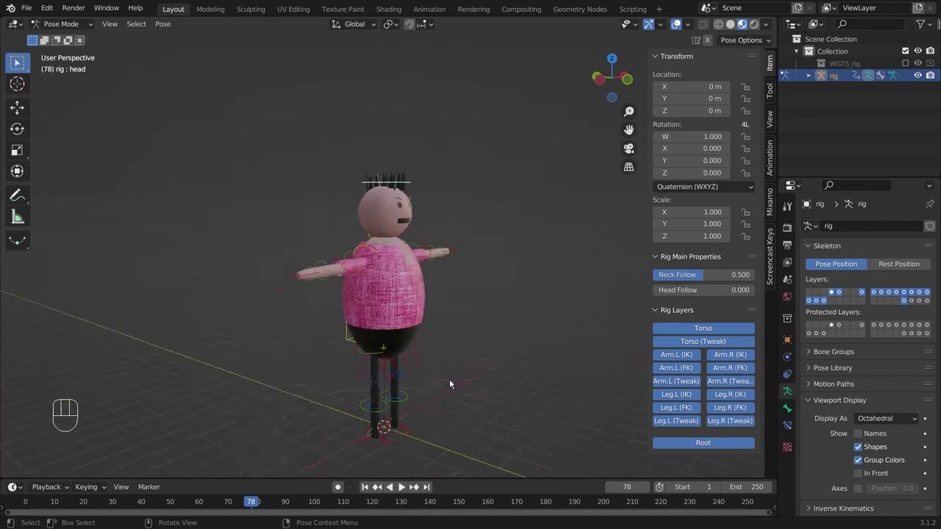
{"action": "middle_click", "coordinate": [414, 369]}
{"action": "middle_click", "coordinate": [311, 200]}
{"action": "left_click_drag", "start_coordinate": [340, 206], "coordinate": [400, 198]}
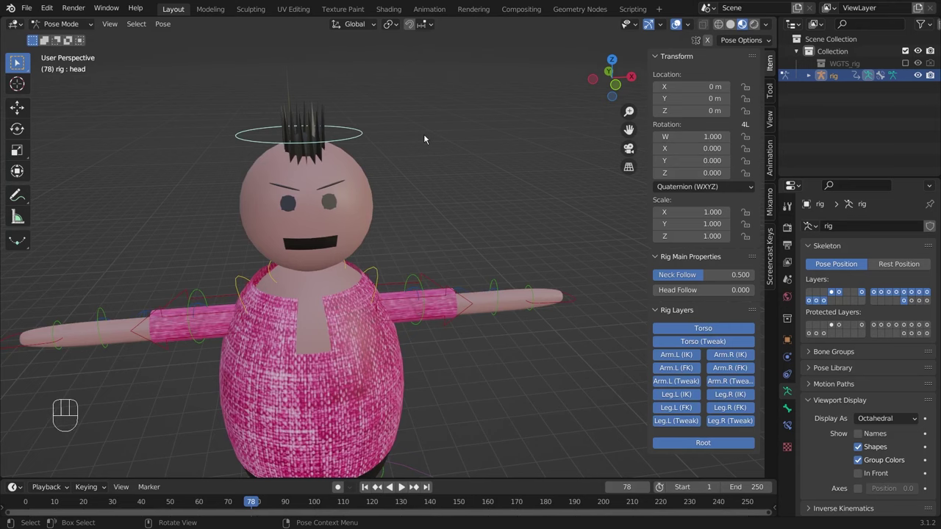
{"action": "left_click", "coordinate": [375, 112]}
{"action": "key", "text": "ctrl+z"}
{"action": "left_click_drag", "start_coordinate": [80, 27], "coordinate": [76, 39]}
{"action": "left_click", "coordinate": [403, 349]}
Hide the sidebar and add a Human (Meta-Rig) armature standing beside the character.
{"action": "left_click_drag", "start_coordinate": [427, 252], "coordinate": [421, 276]}
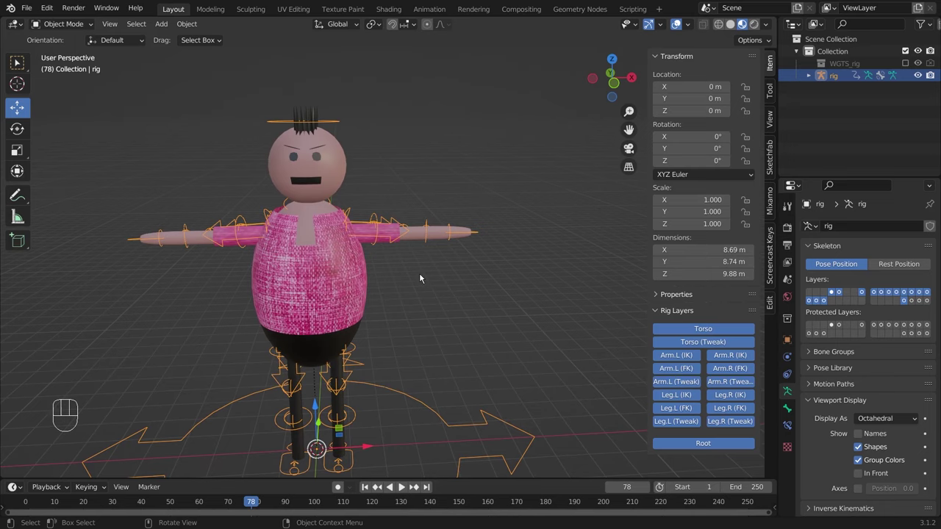
{"action": "key", "text": "n"}
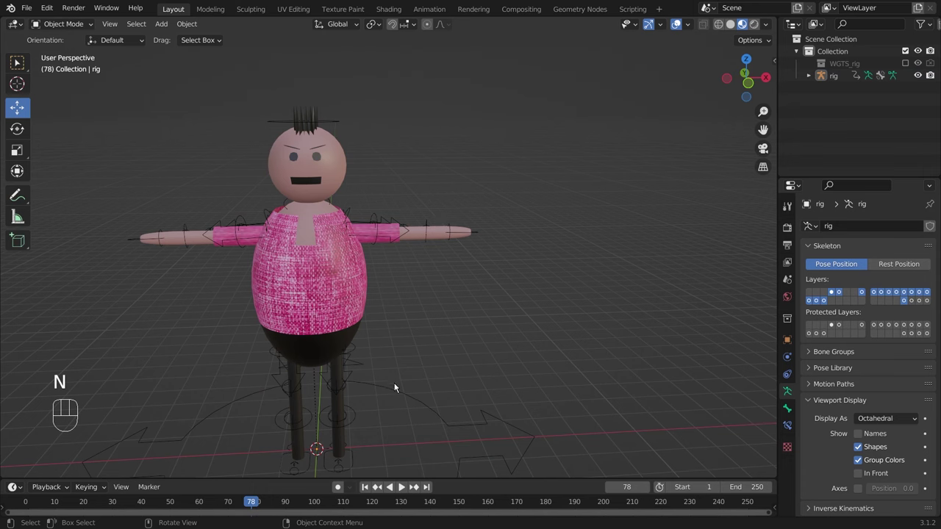
{"action": "left_click_drag", "start_coordinate": [456, 298], "coordinate": [479, 298]}
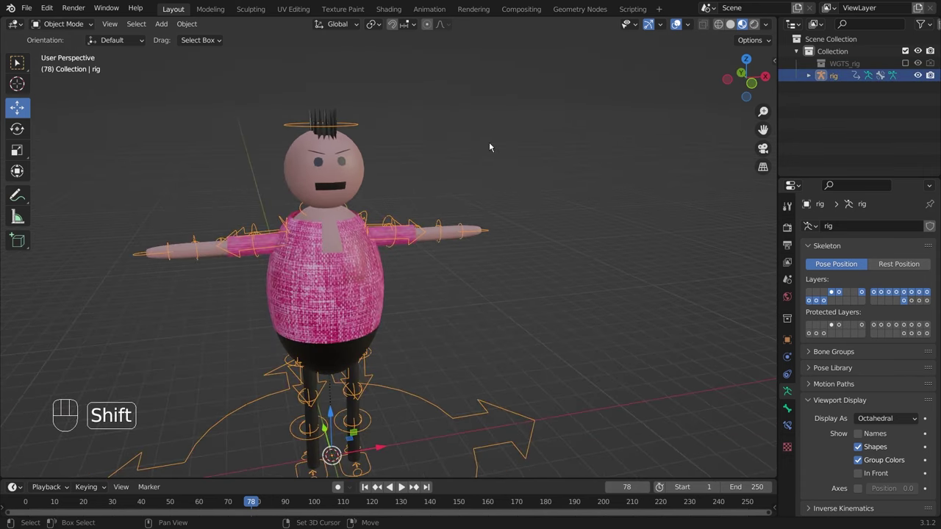
{"action": "key", "text": "shift+a"}
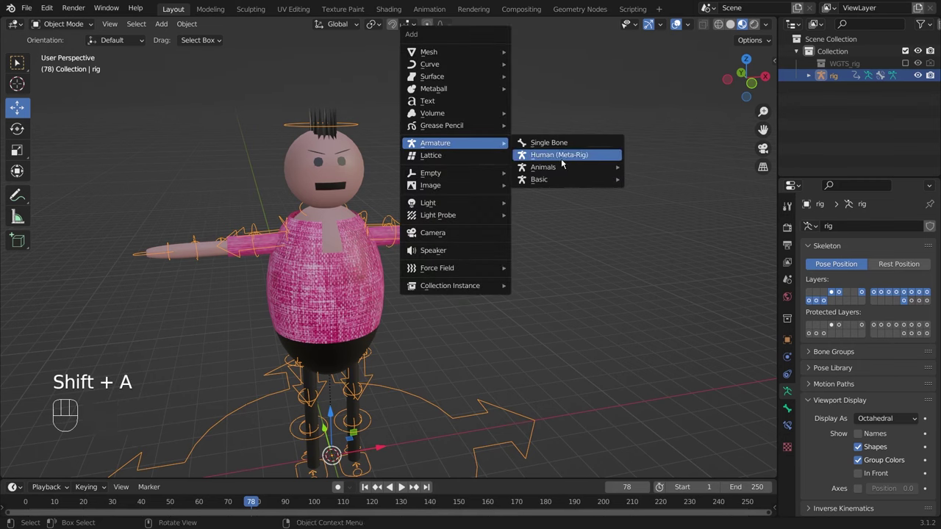
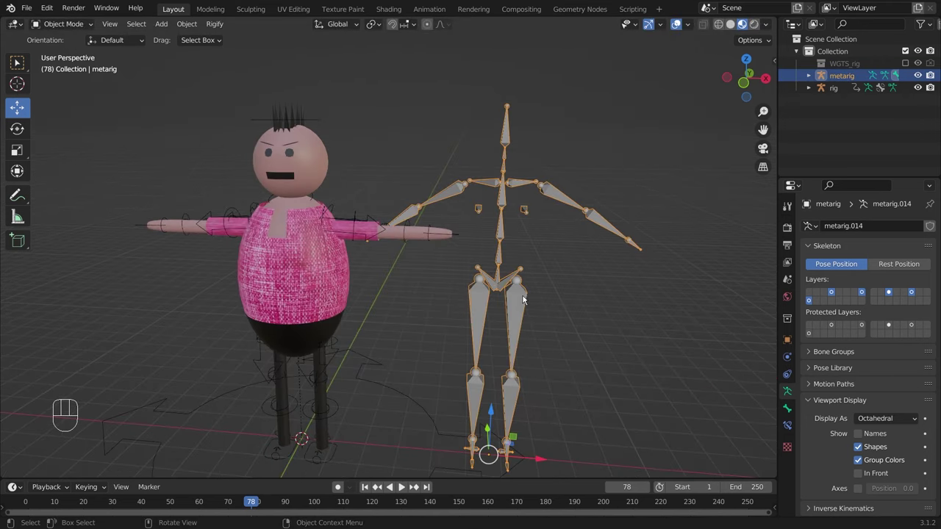
{"action": "left_click_drag", "start_coordinate": [542, 283], "coordinate": [535, 283]}
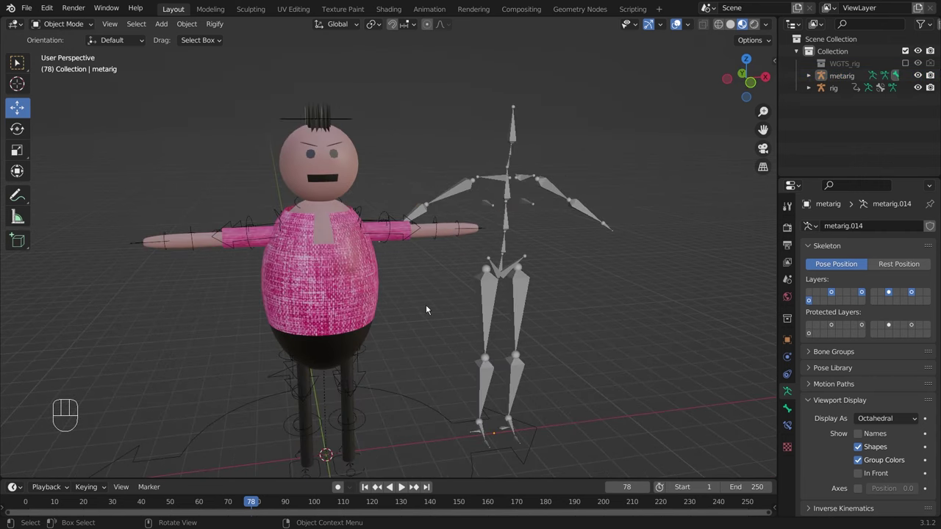
Select the head sphere Sphere.003 and switch it into Weight Paint mode.
{"action": "left_click_drag", "start_coordinate": [413, 172], "coordinate": [432, 166]}
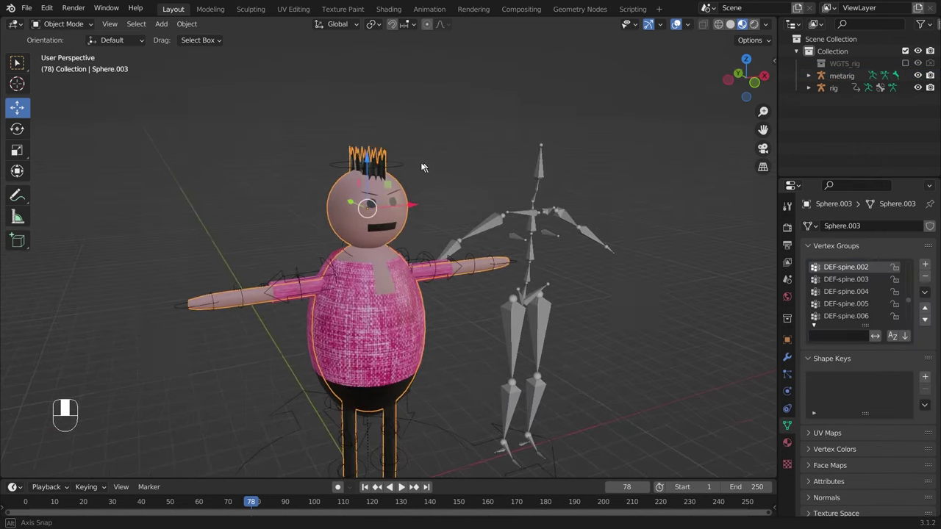
{"action": "left_click_drag", "start_coordinate": [434, 186], "coordinate": [409, 182]}
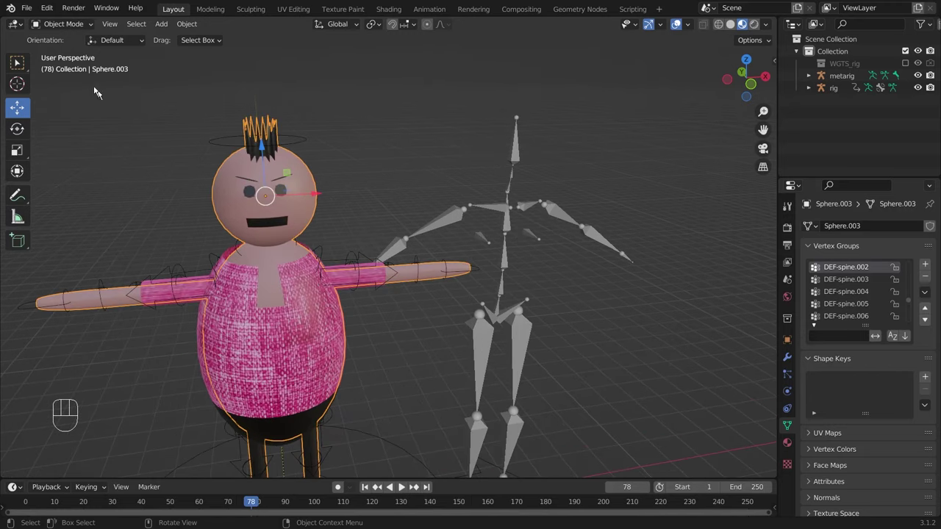
{"action": "left_click_drag", "start_coordinate": [83, 27], "coordinate": [70, 92]}
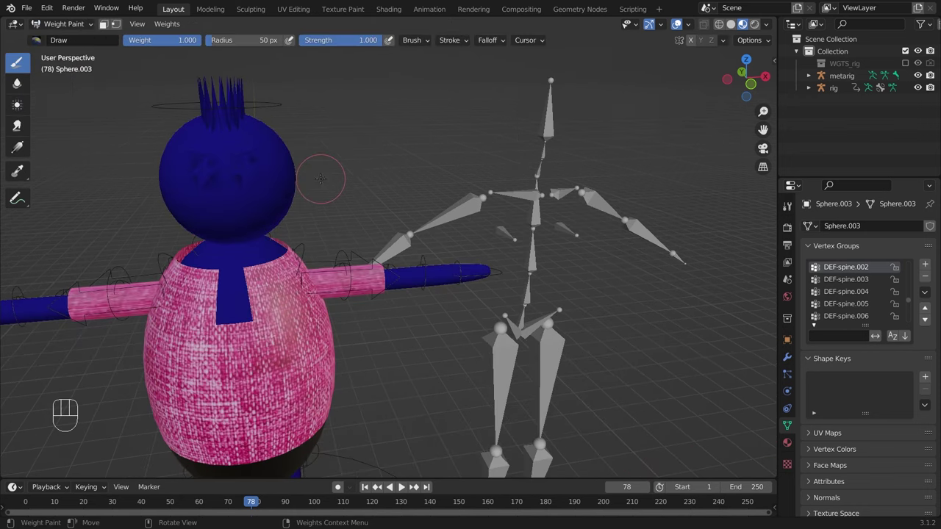
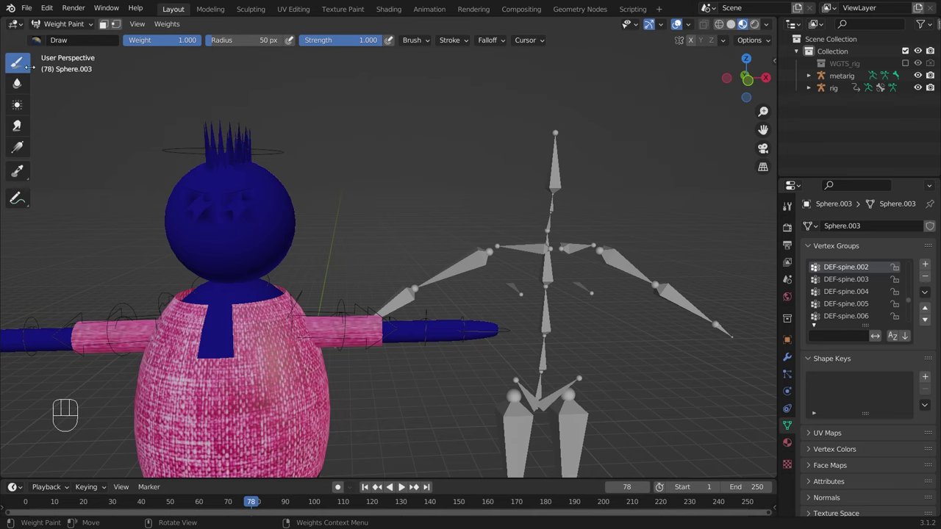
Switch Sphere.003 from Weight Paint back to Object Mode.
{"action": "left_click", "coordinate": [70, 34]}
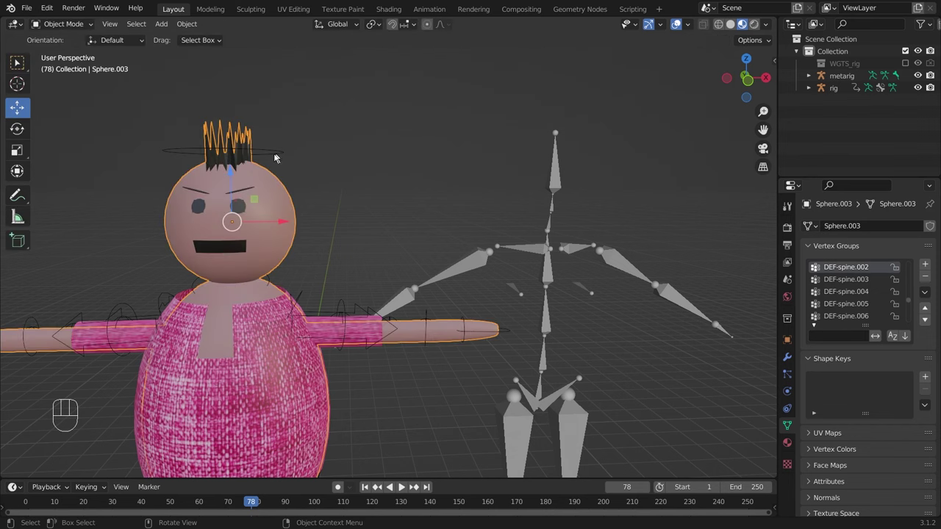
Enable Viewport Display Names on the metarig to reveal spine.006, then reselect Sphere.003.
{"action": "left_click", "coordinate": [277, 157]}
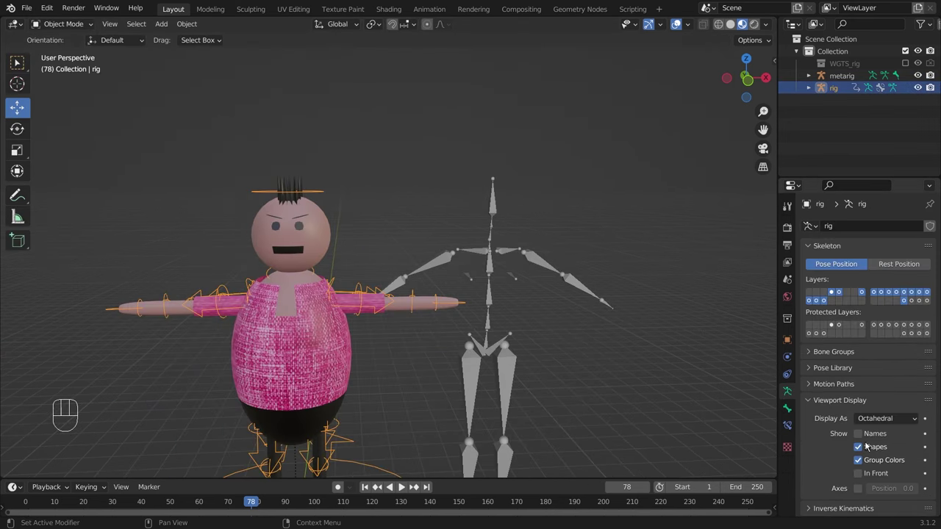
{"action": "left_click", "coordinate": [863, 434]}
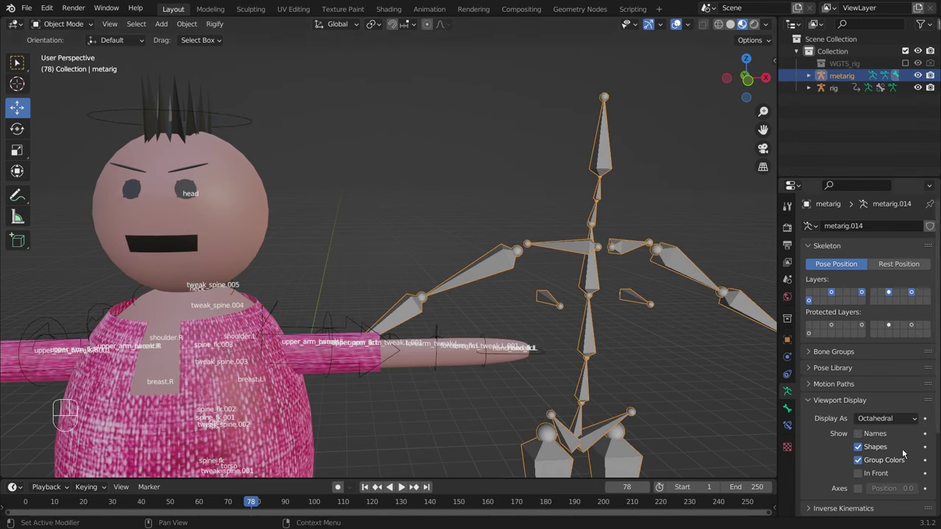
{"action": "left_click", "coordinate": [865, 435]}
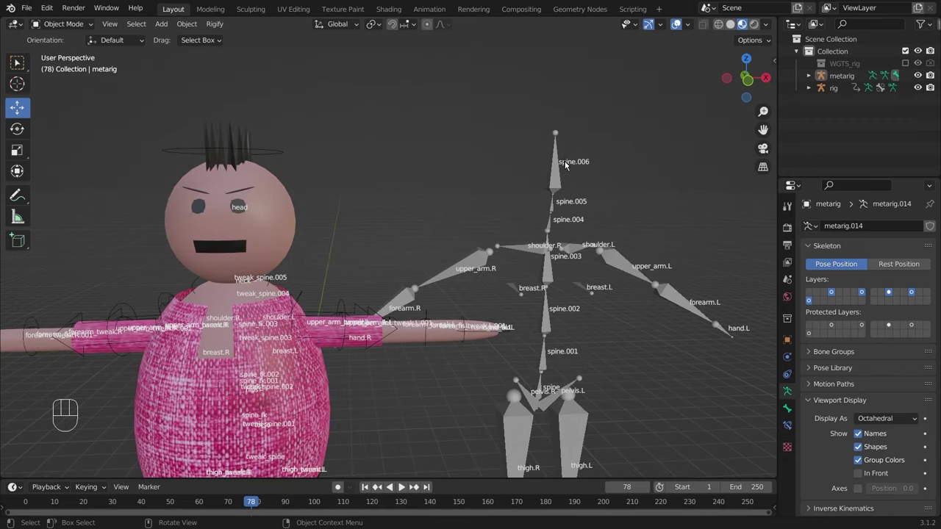
{"action": "left_click", "coordinate": [284, 214]}
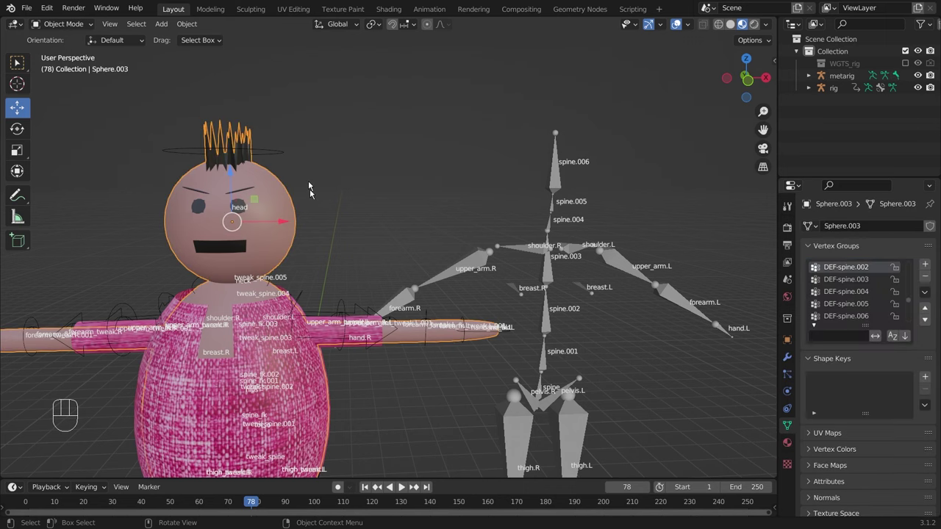
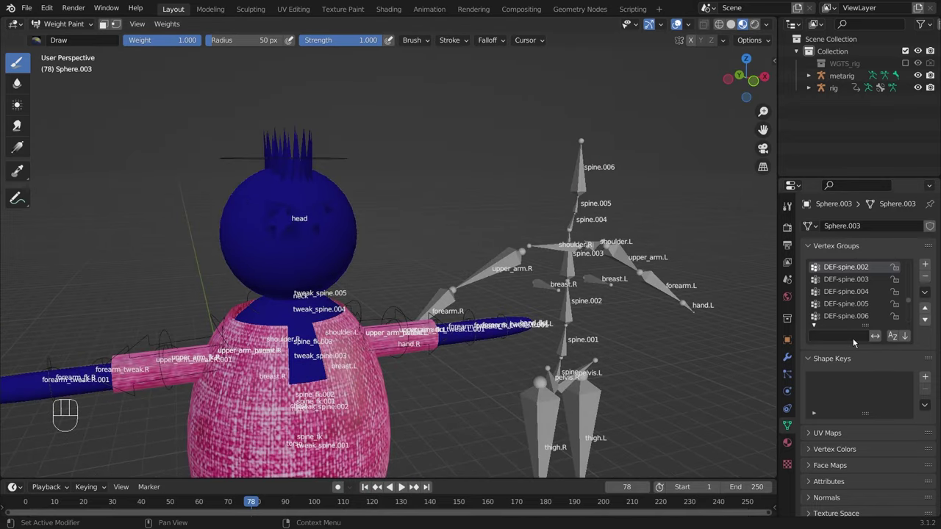
Filter to the spine.006 vertex group and paint the head at full weight 1.0 so it shows red.
{"action": "left_click", "coordinate": [816, 326]}
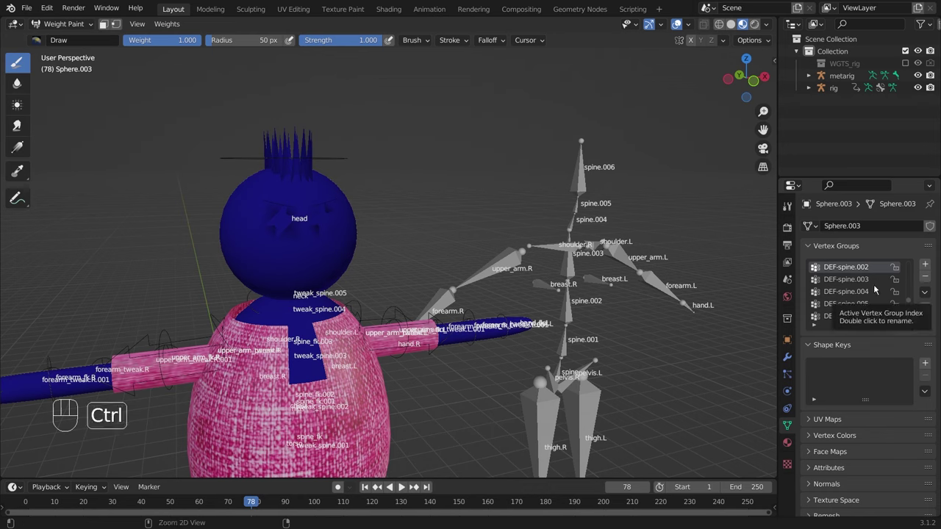
{"action": "key", "text": "ctrl+f"}
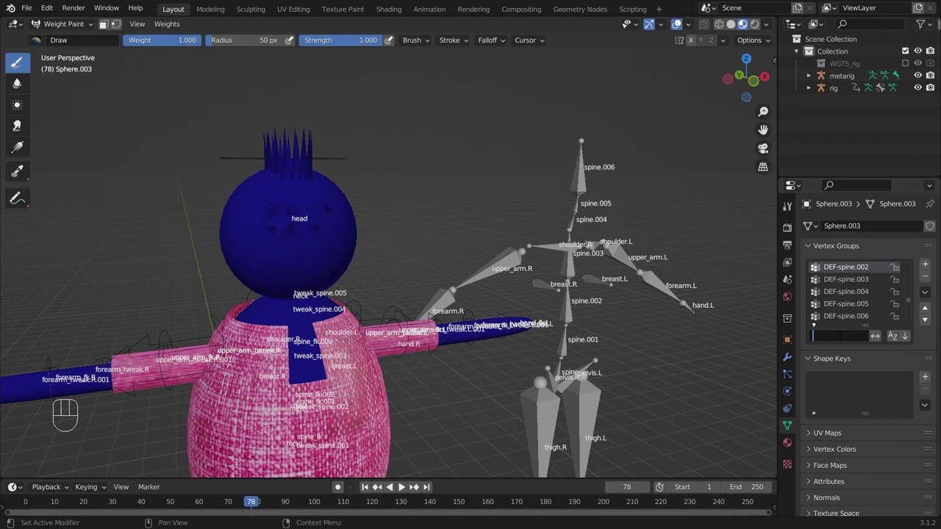
{"action": "key", "text": "KP_0"}
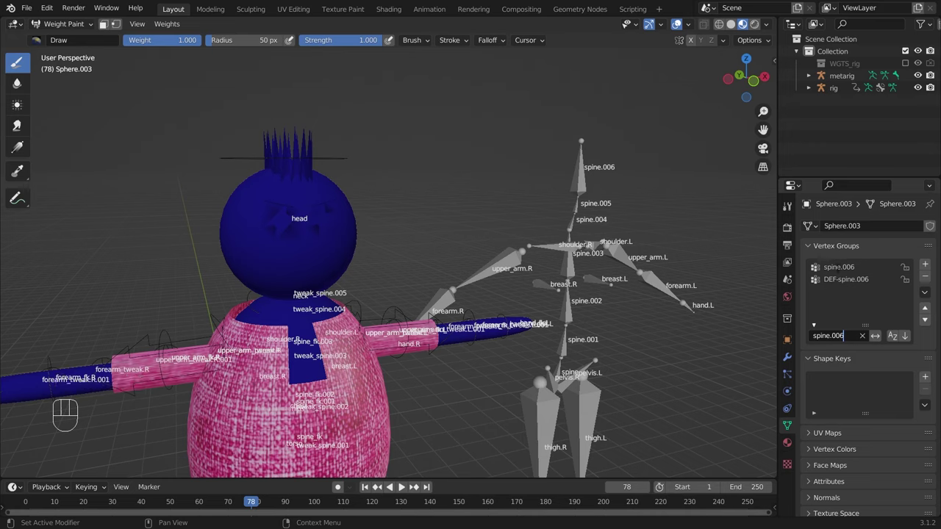
{"action": "left_click", "coordinate": [840, 269]}
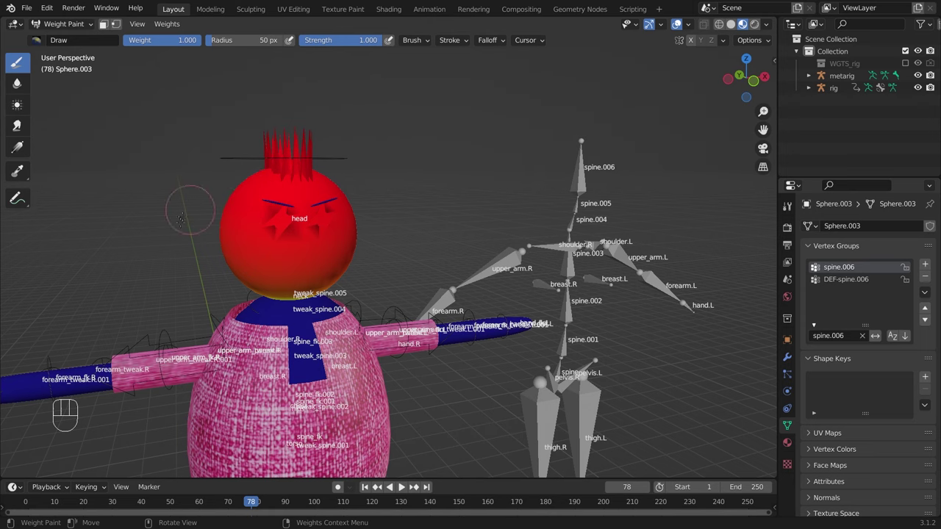
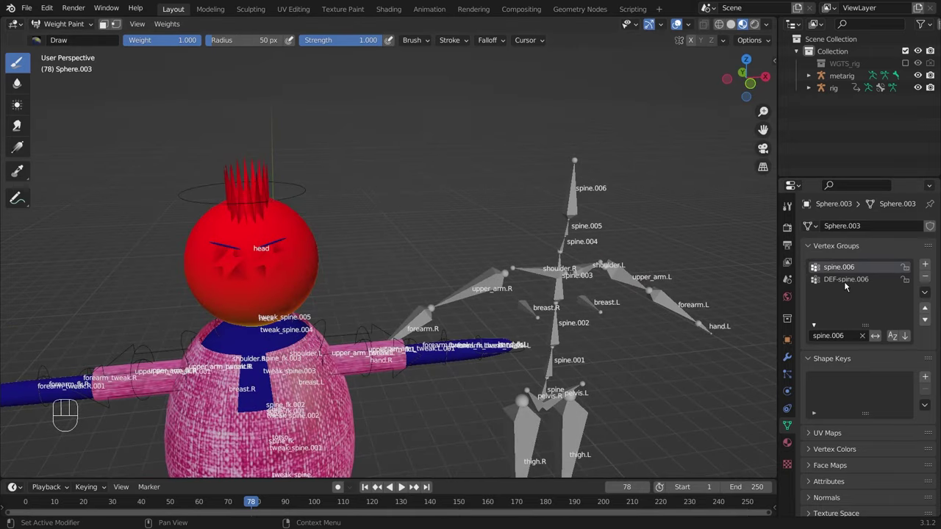
{"action": "middle_click", "coordinate": [849, 284]}
{"action": "left_click", "coordinate": [846, 271]}
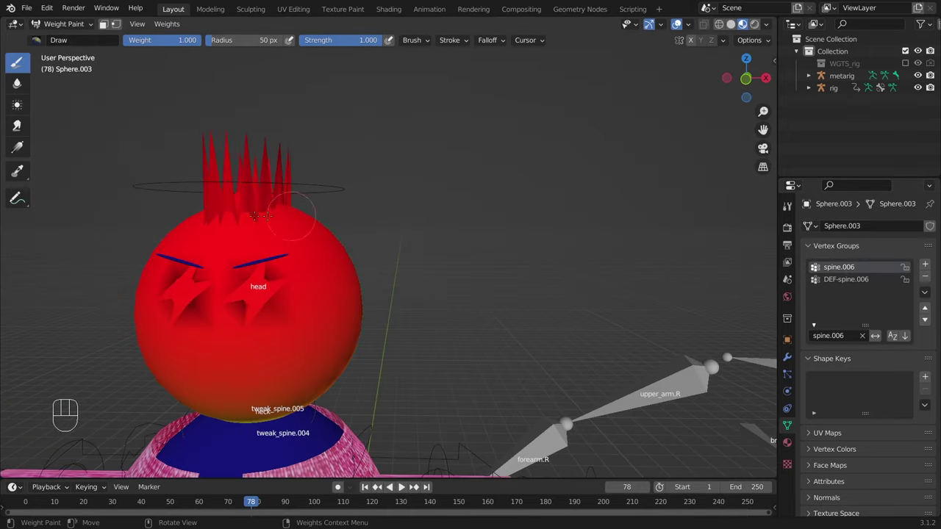
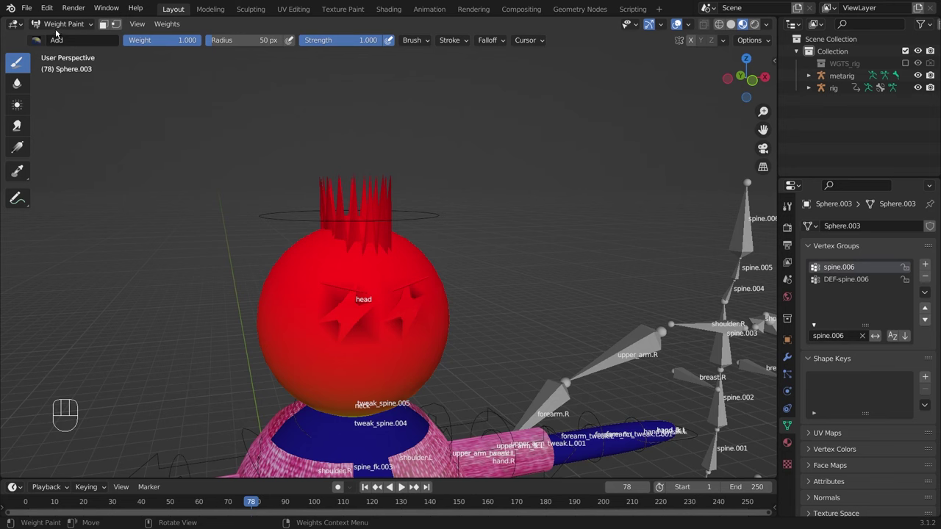
Return to Object Mode and delete the old metarig skeleton.
{"action": "left_click_drag", "start_coordinate": [61, 27], "coordinate": [58, 40]}
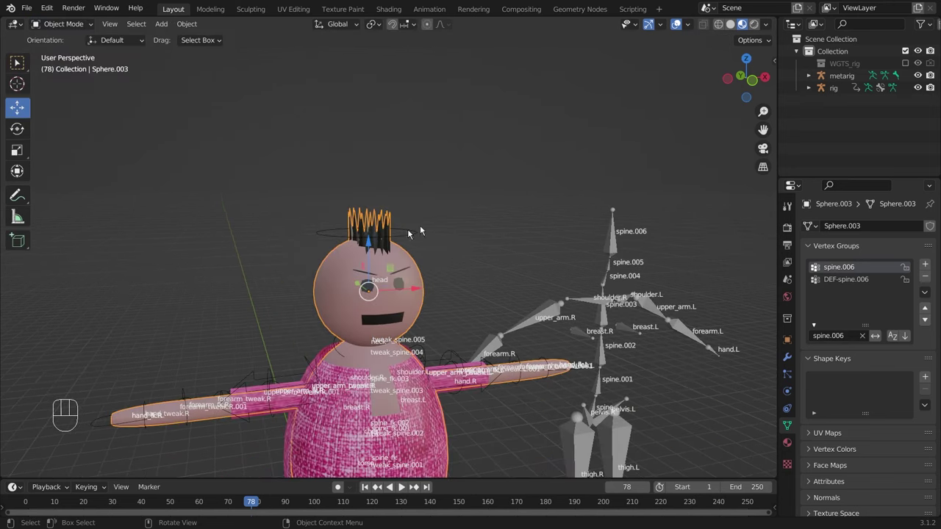
{"action": "left_click_drag", "start_coordinate": [404, 230], "coordinate": [432, 230]}
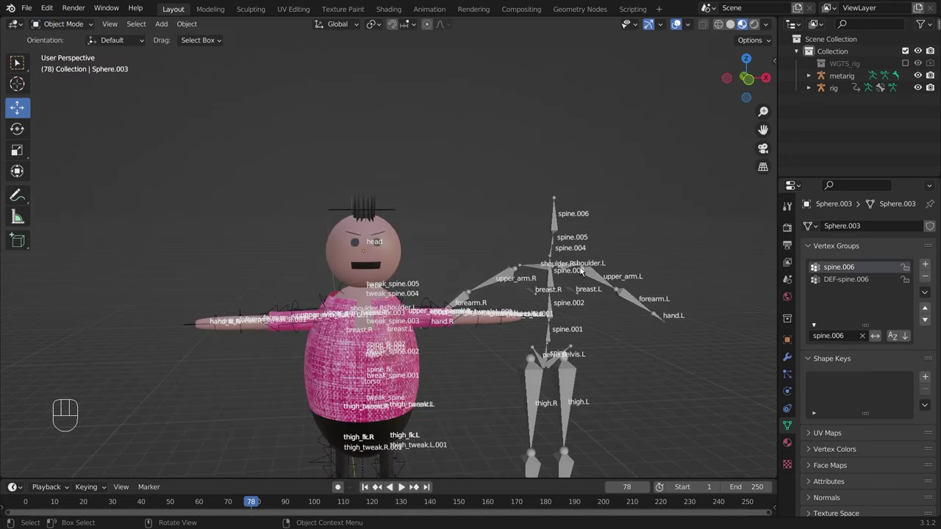
{"action": "left_click_drag", "start_coordinate": [407, 277], "coordinate": [443, 265]}
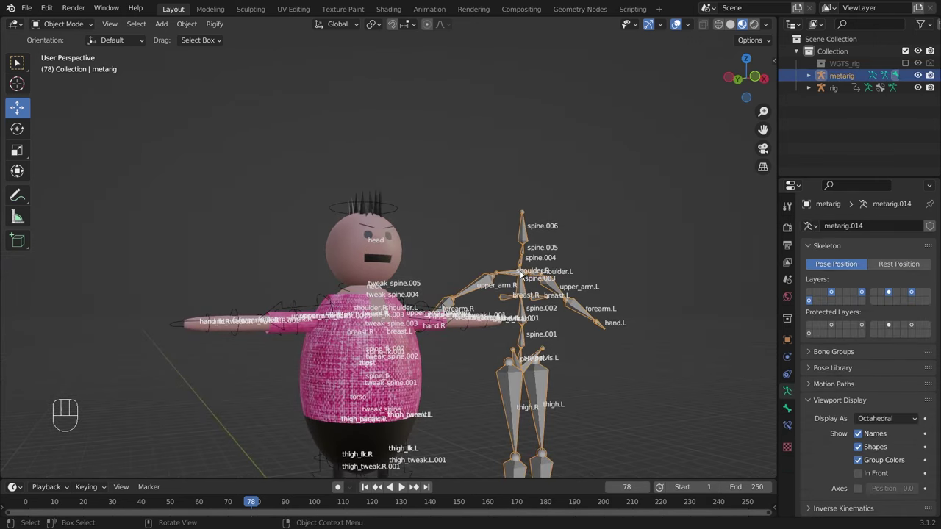
{"action": "key", "text": "Delete"}
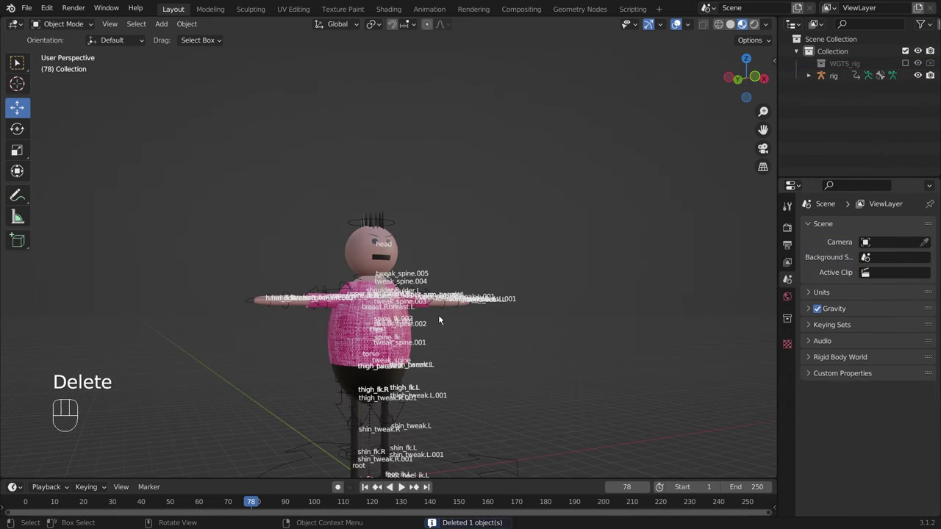
Uncheck Viewport Display Names on the character's rig and frame it in the view.
{"action": "left_click", "coordinate": [457, 410]}
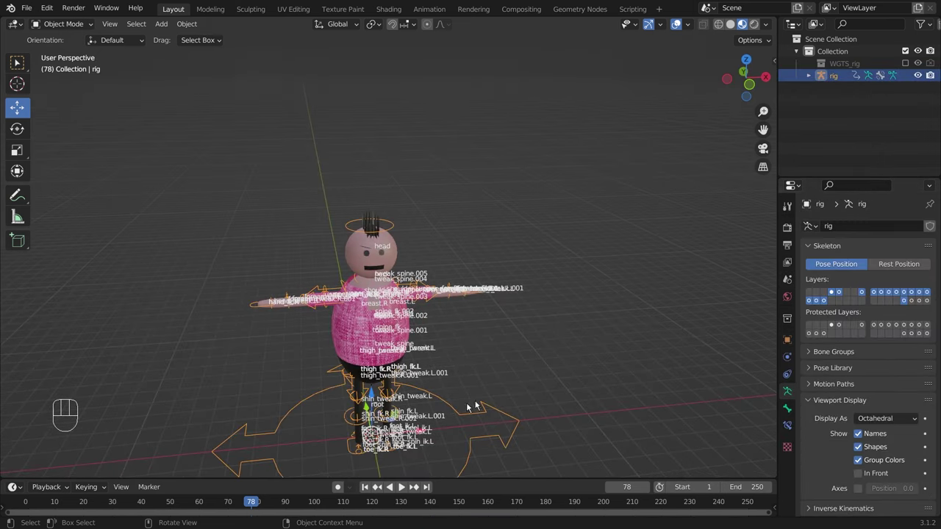
{"action": "left_click", "coordinate": [860, 434]}
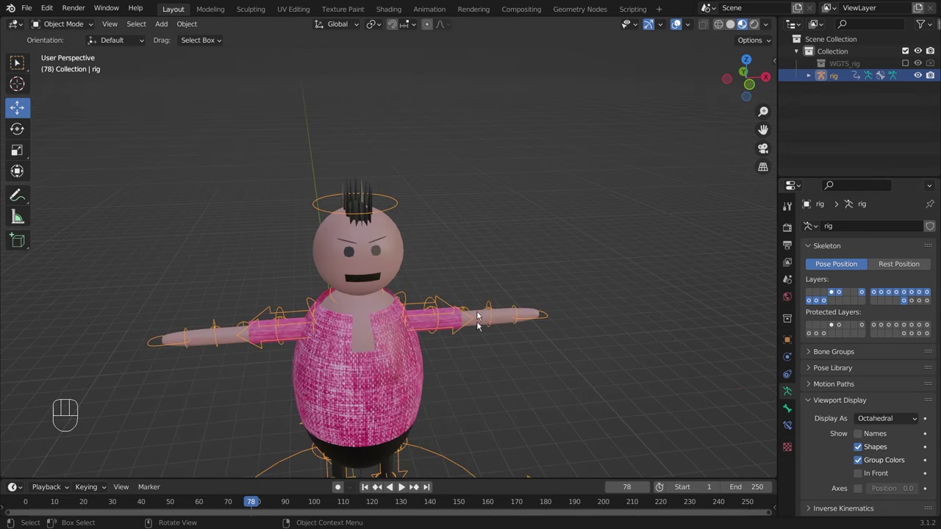
{"action": "left_click_drag", "start_coordinate": [484, 301], "coordinate": [473, 253]}
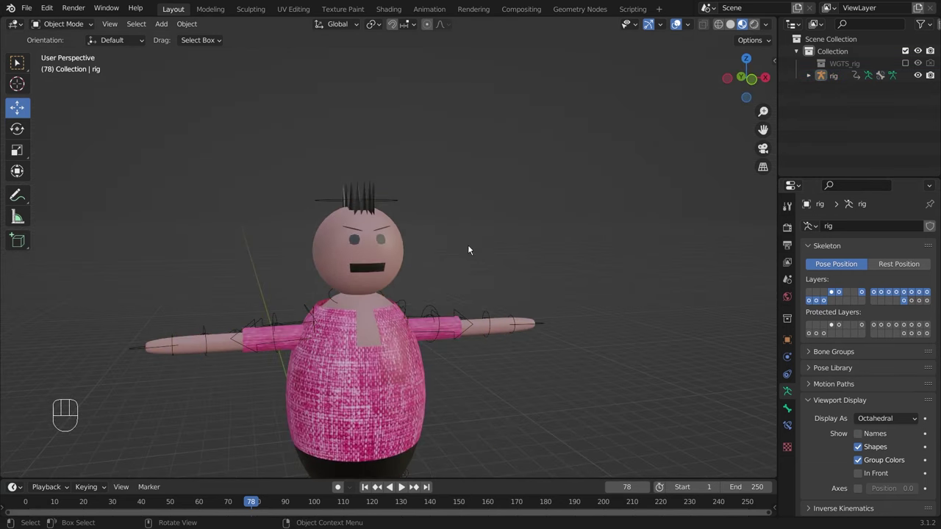
{"action": "left_click", "coordinate": [451, 413]}
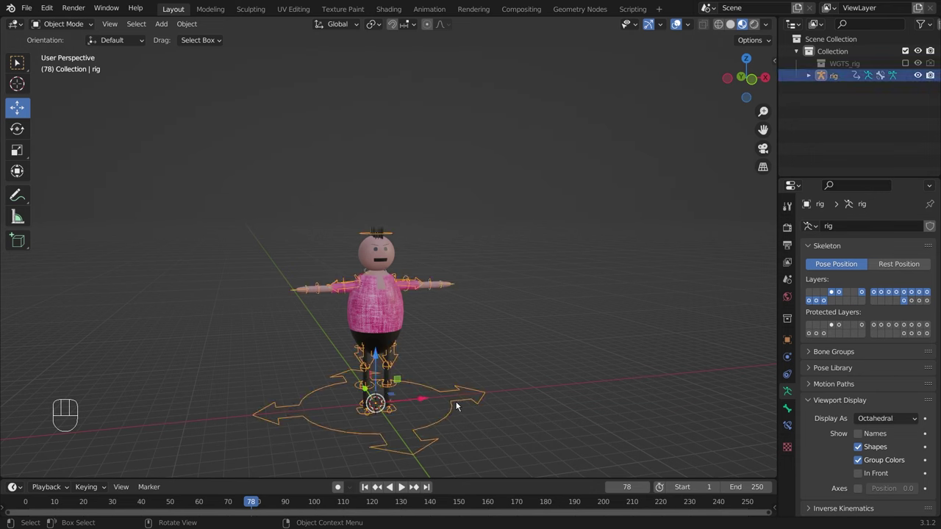
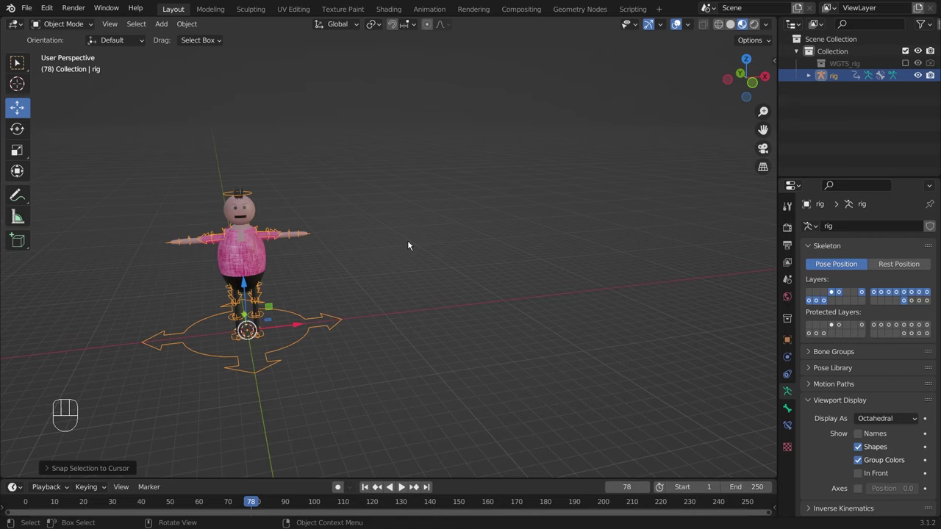
{"action": "key", "text": "KP_Decimal"}
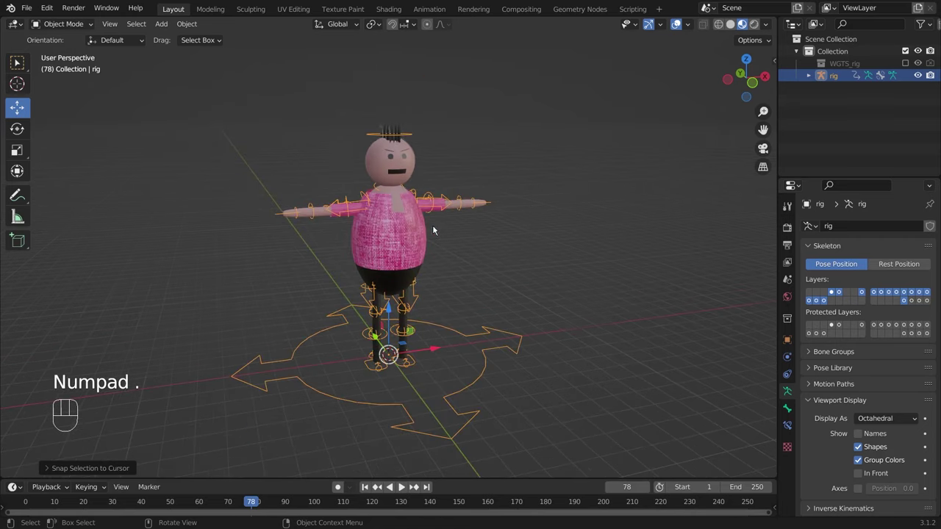
Add a Basic Human (Meta-Rig) and a full Human (Meta-Rig) beside the character.
{"action": "key", "text": "shift+a"}
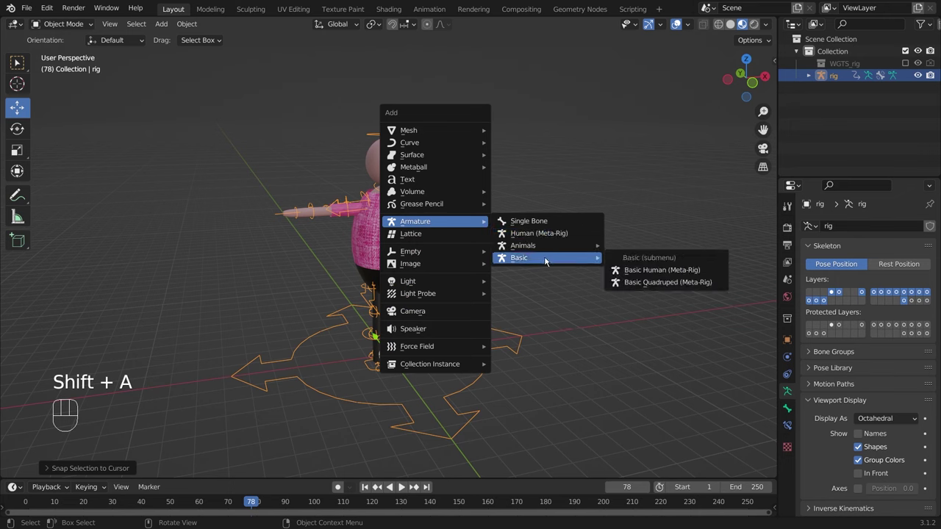
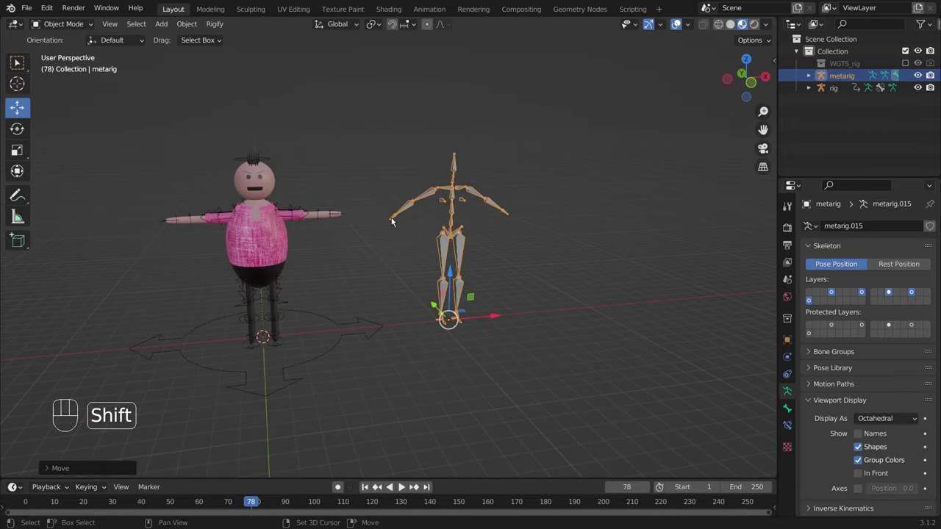
{"action": "key", "text": "shift+a"}
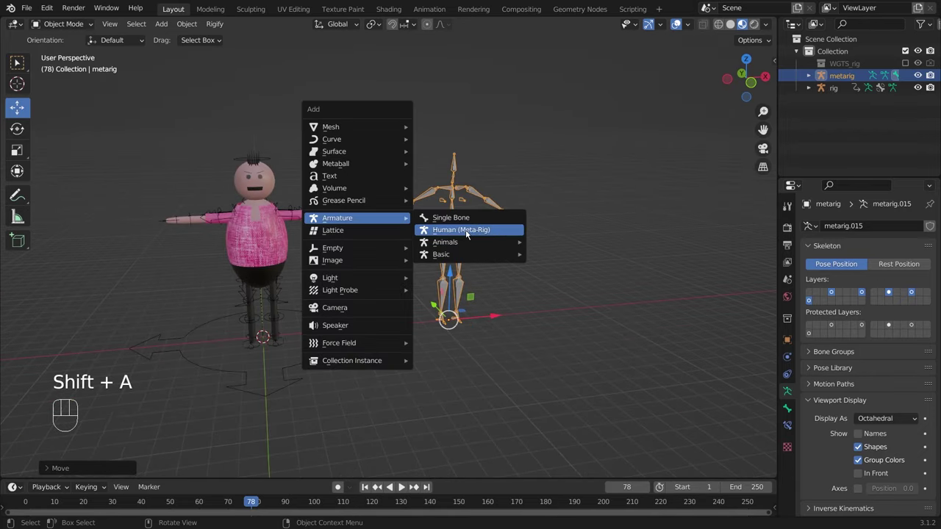
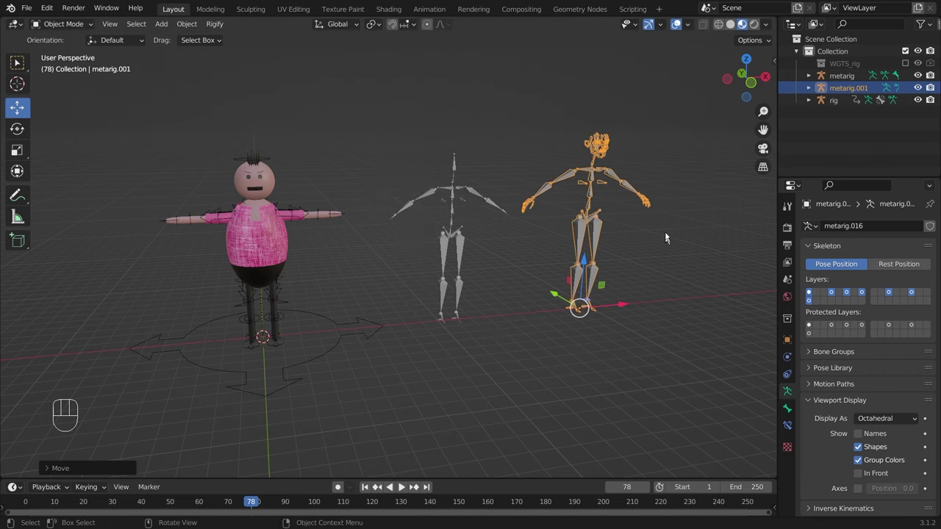
Zoom into metarig.001's face bones, then back out to see the whole metarig.
{"action": "left_click_drag", "start_coordinate": [668, 208], "coordinate": [508, 290]}
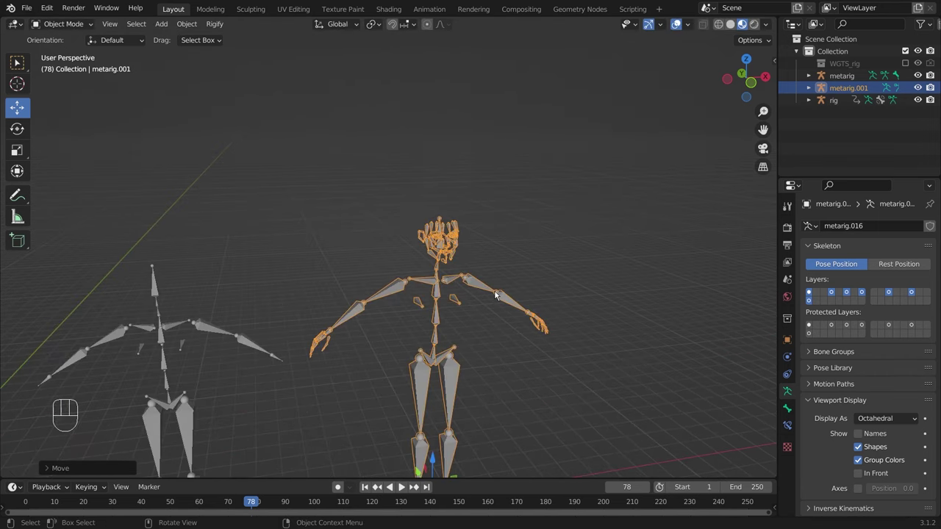
{"action": "left_click_drag", "start_coordinate": [504, 230], "coordinate": [455, 215]}
{"action": "left_click", "coordinate": [490, 220]}
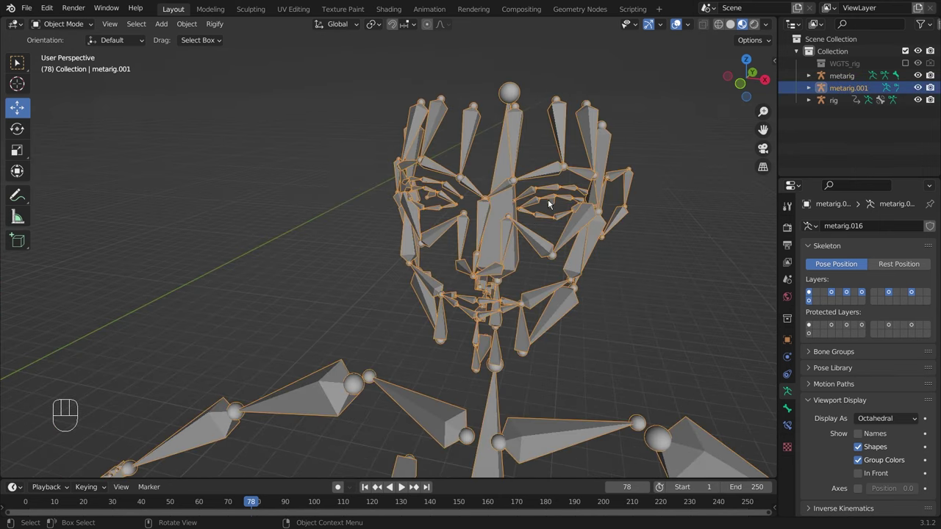
{"action": "left_click_drag", "start_coordinate": [657, 276], "coordinate": [655, 259]}
{"action": "left_click", "coordinate": [494, 203]}
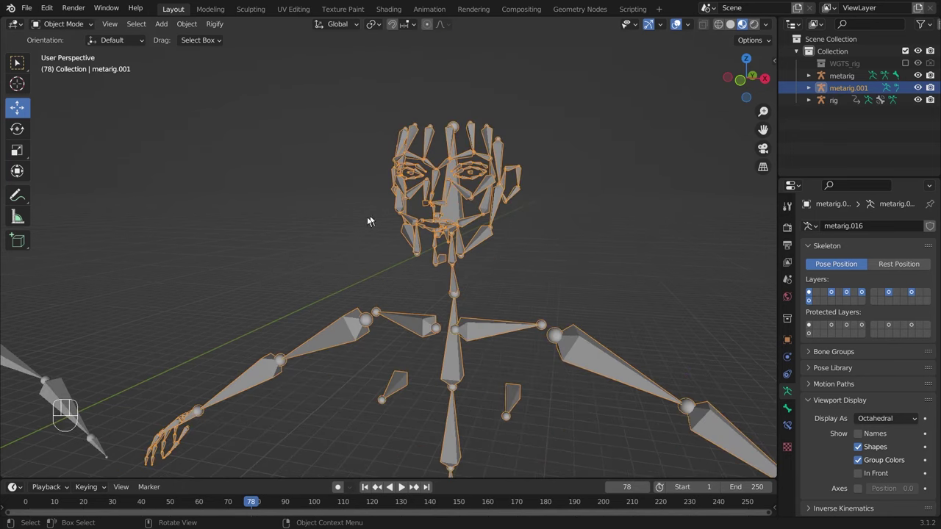
{"action": "left_click_drag", "start_coordinate": [384, 230], "coordinate": [413, 231]}
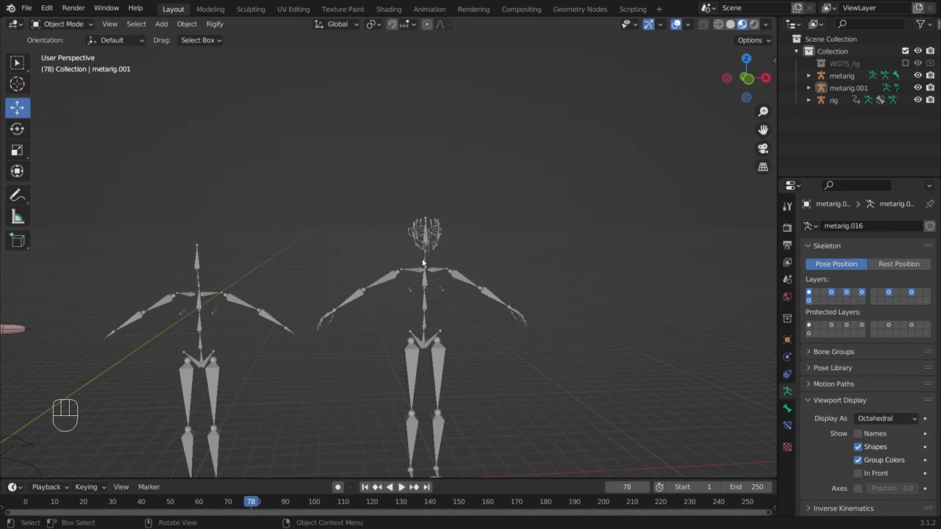
Orbit around the scene, select metarig.001 and move it further right of the basic metarig.
{"action": "left_click_drag", "start_coordinate": [374, 264], "coordinate": [385, 264]}
{"action": "left_click_drag", "start_coordinate": [325, 257], "coordinate": [684, 221]}
{"action": "left_click", "coordinate": [357, 239]}
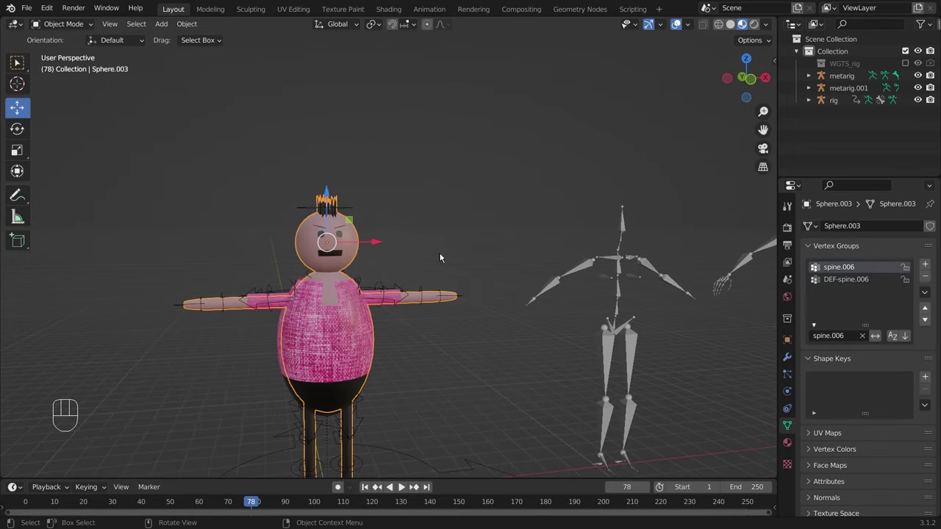
{"action": "left_click_drag", "start_coordinate": [468, 174], "coordinate": [505, 168]}
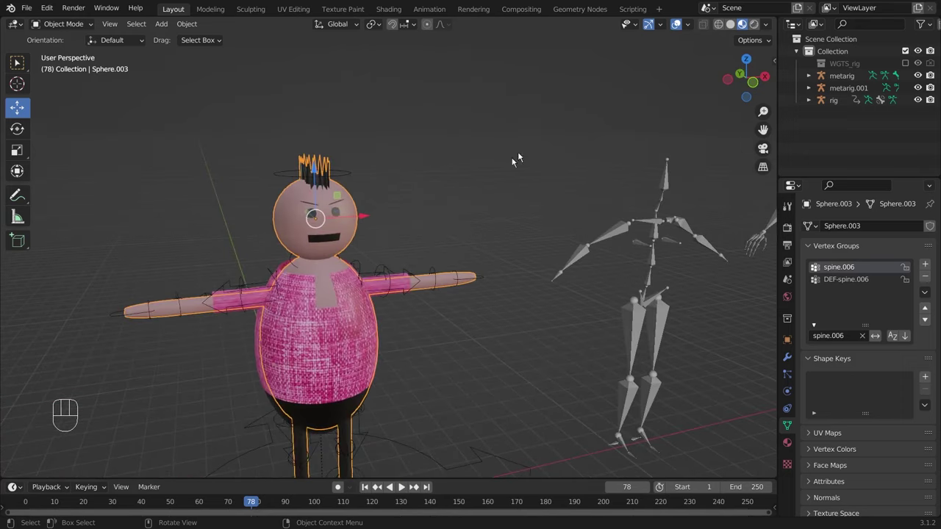
{"action": "left_click_drag", "start_coordinate": [417, 267], "coordinate": [410, 259]}
{"action": "left_click_drag", "start_coordinate": [377, 297], "coordinate": [374, 304]}
{"action": "left_click_drag", "start_coordinate": [322, 322], "coordinate": [411, 307]}
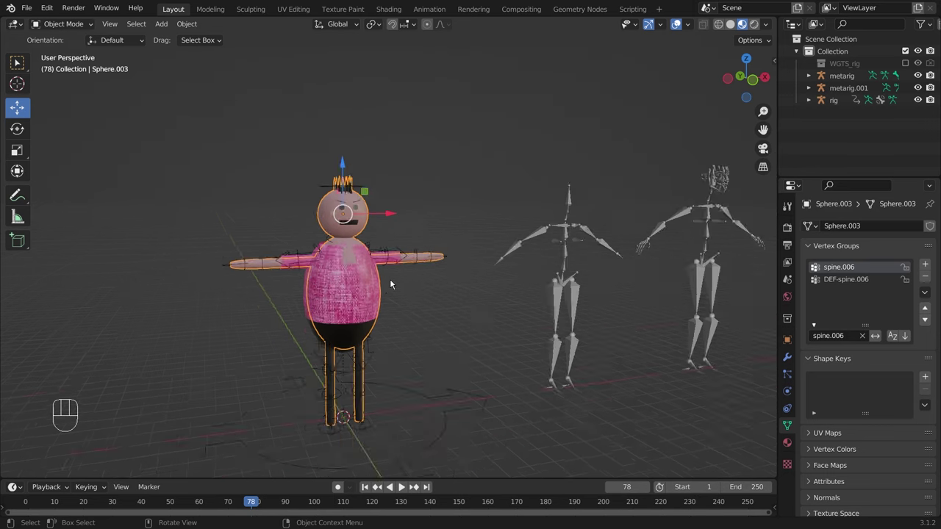
{"action": "left_click_drag", "start_coordinate": [410, 288], "coordinate": [254, 221]}
{"action": "left_click_drag", "start_coordinate": [262, 227], "coordinate": [388, 233]}
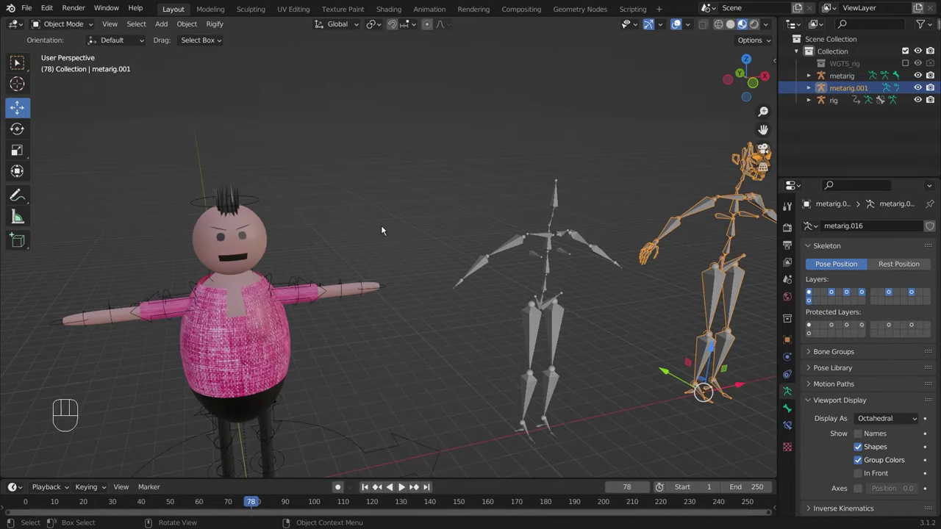